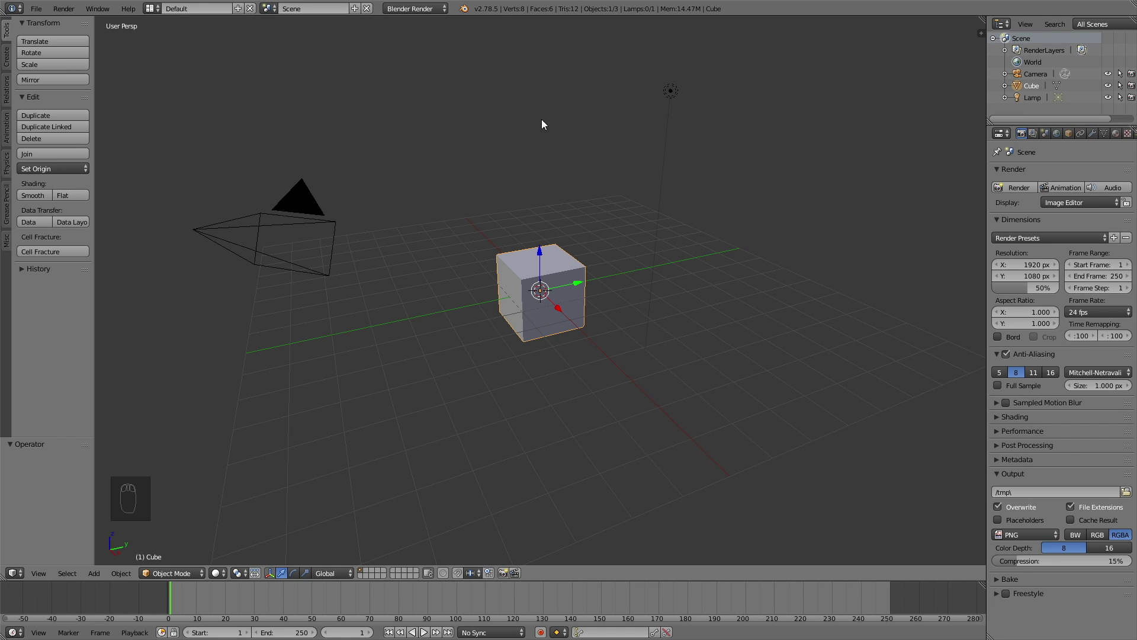
Set the render engine to Cycles, delete the default cube and add a plane scaled up as a wide ground
{"action": "left_click_drag", "start_coordinate": [425, 12], "coordinate": [425, 45]}
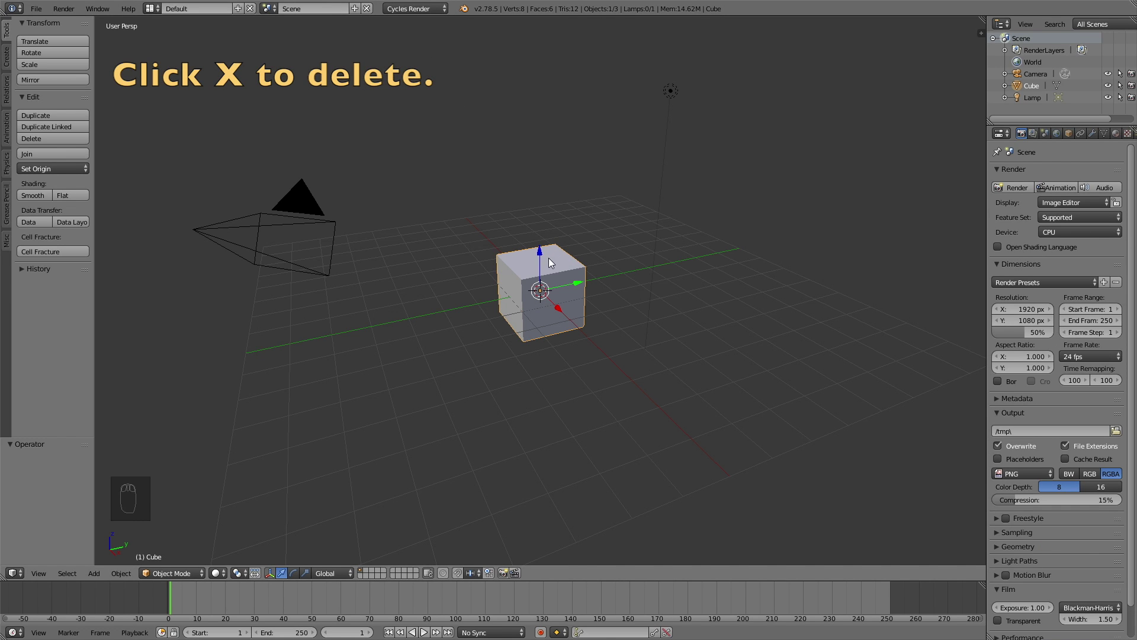
{"action": "key", "text": "x"}
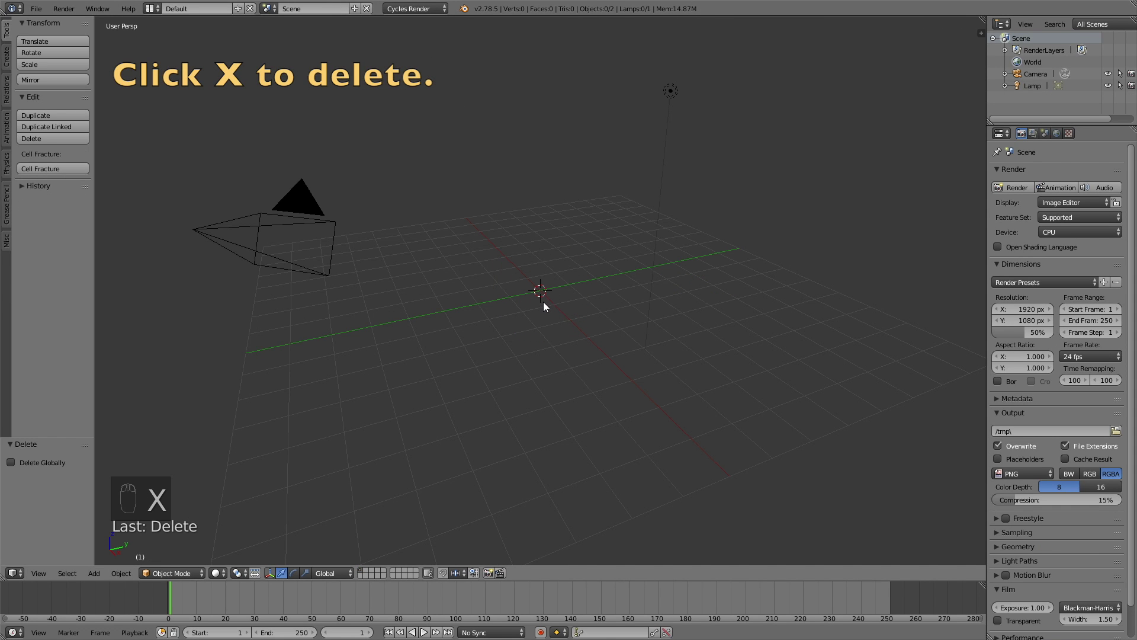
{"action": "key", "text": "shift+a"}
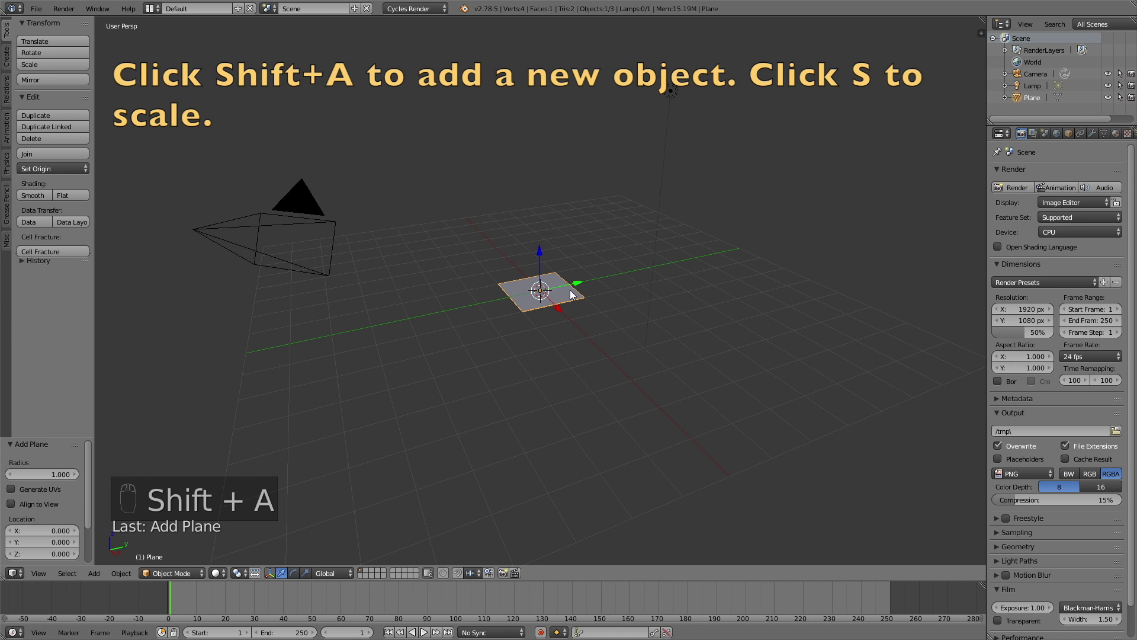
{"action": "key", "text": "s"}
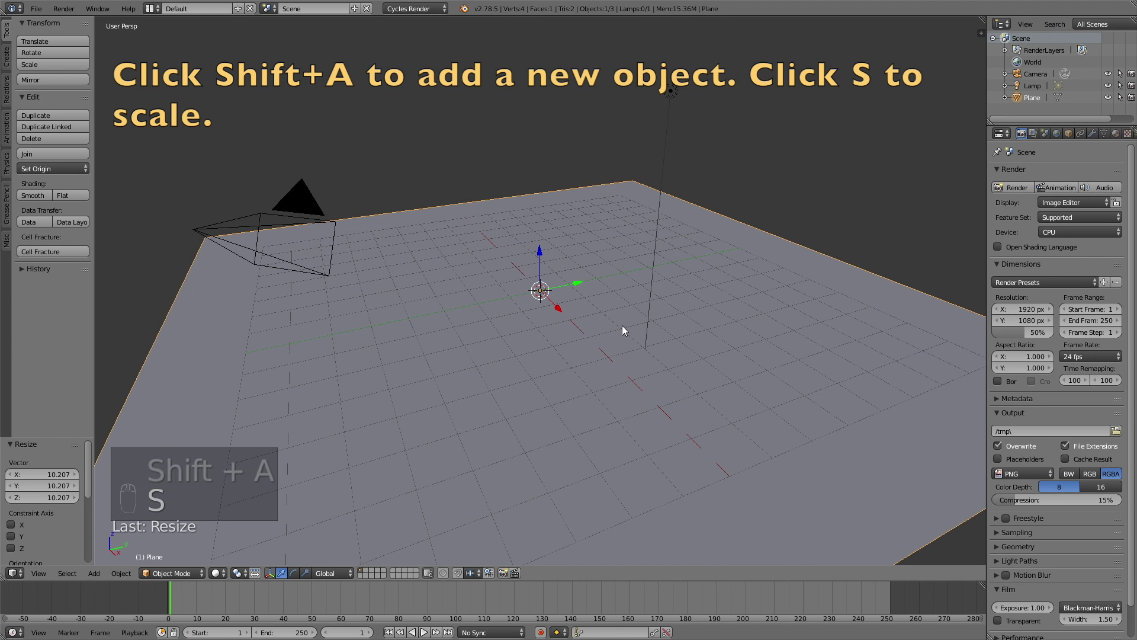
{"action": "key", "text": "shift+a"}
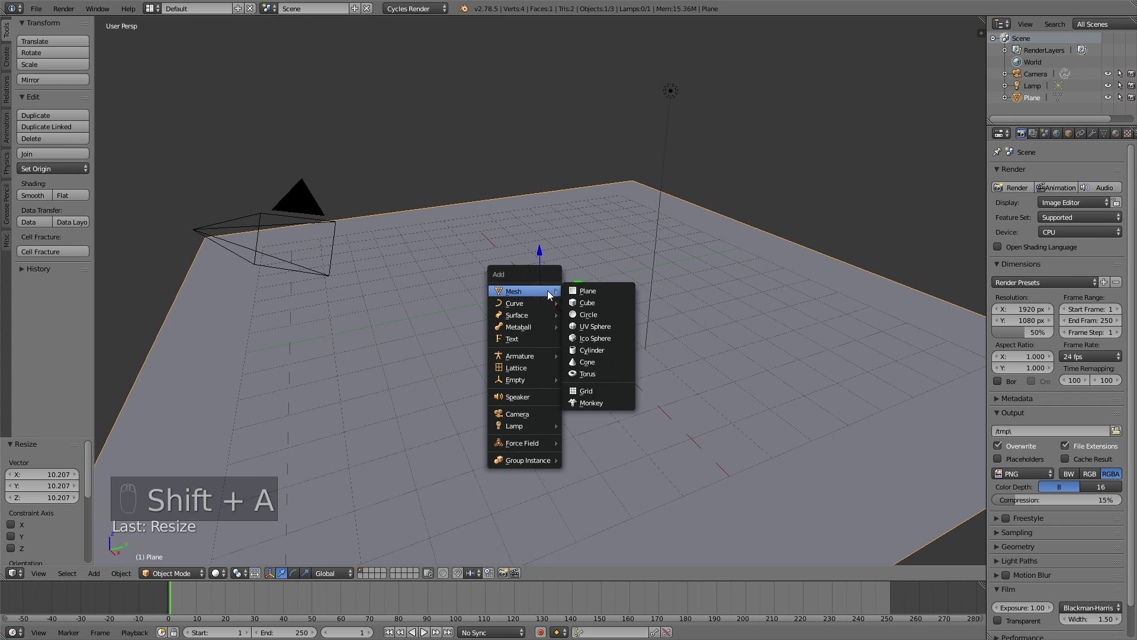
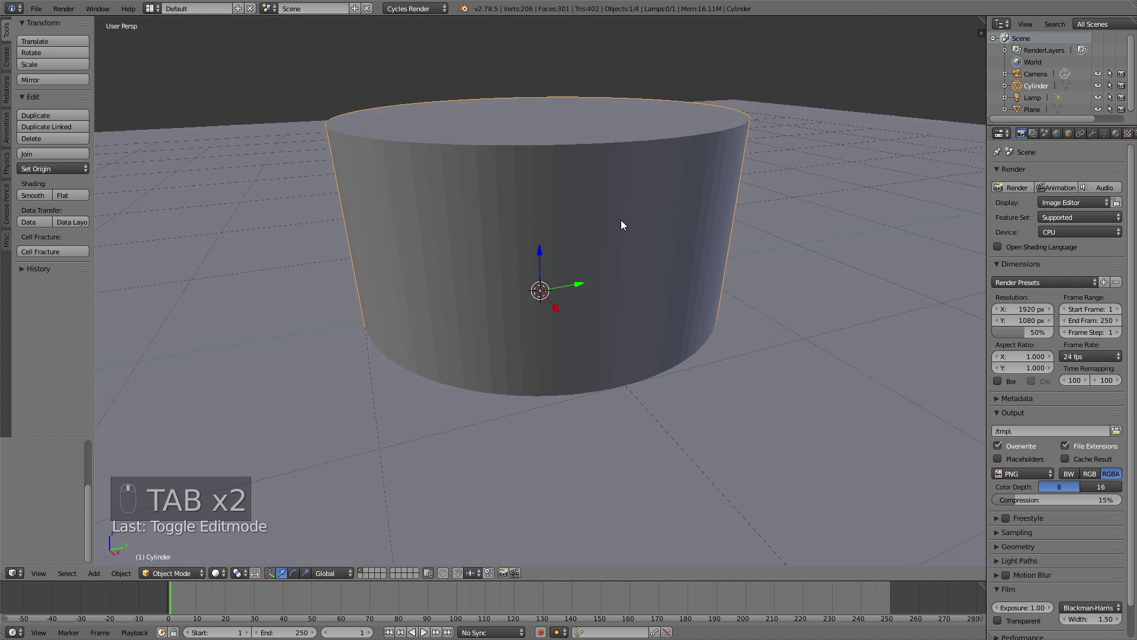
Squash the cylinder vertically into a thin disc and lower it onto the ground plane
{"action": "key", "text": "s"}
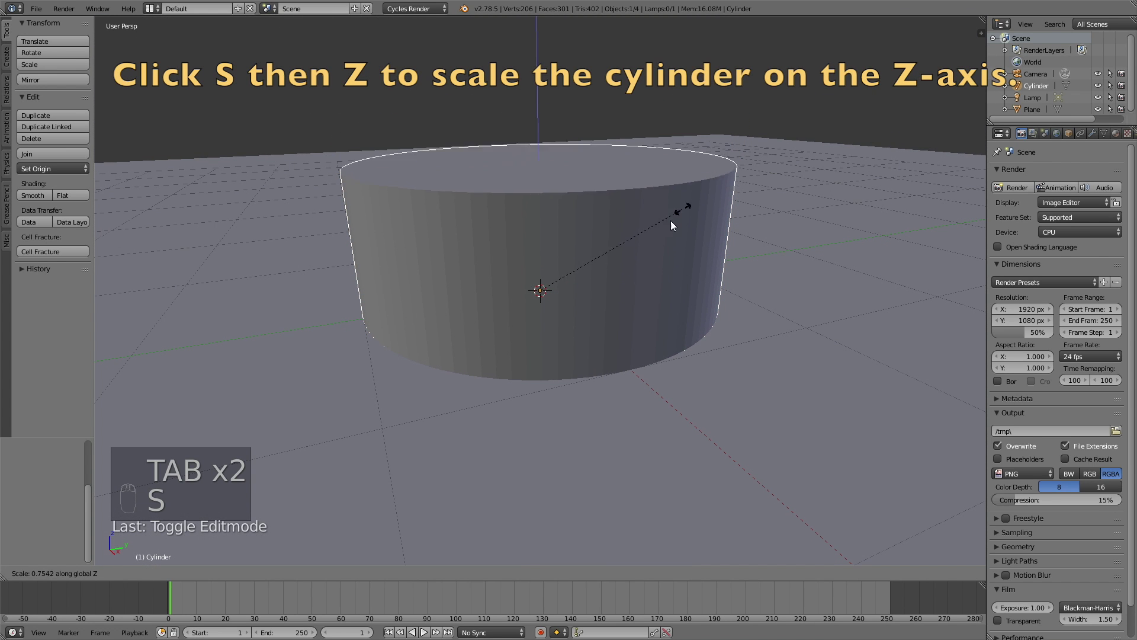
{"action": "key", "text": "g"}
{"action": "key", "text": "s"}
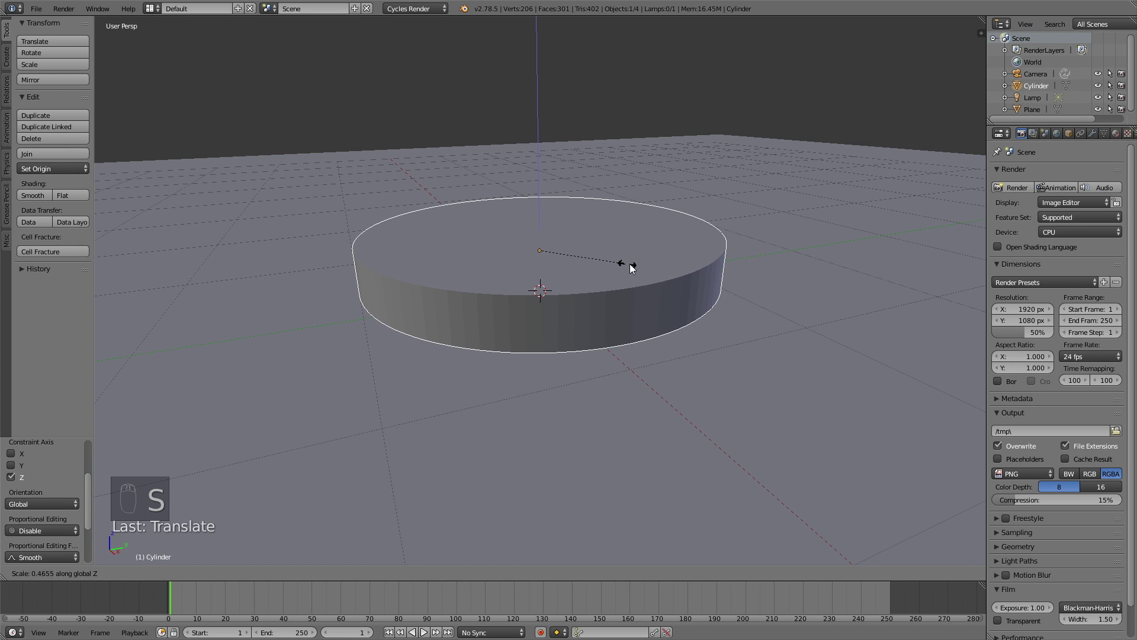
{"action": "key", "text": "g"}
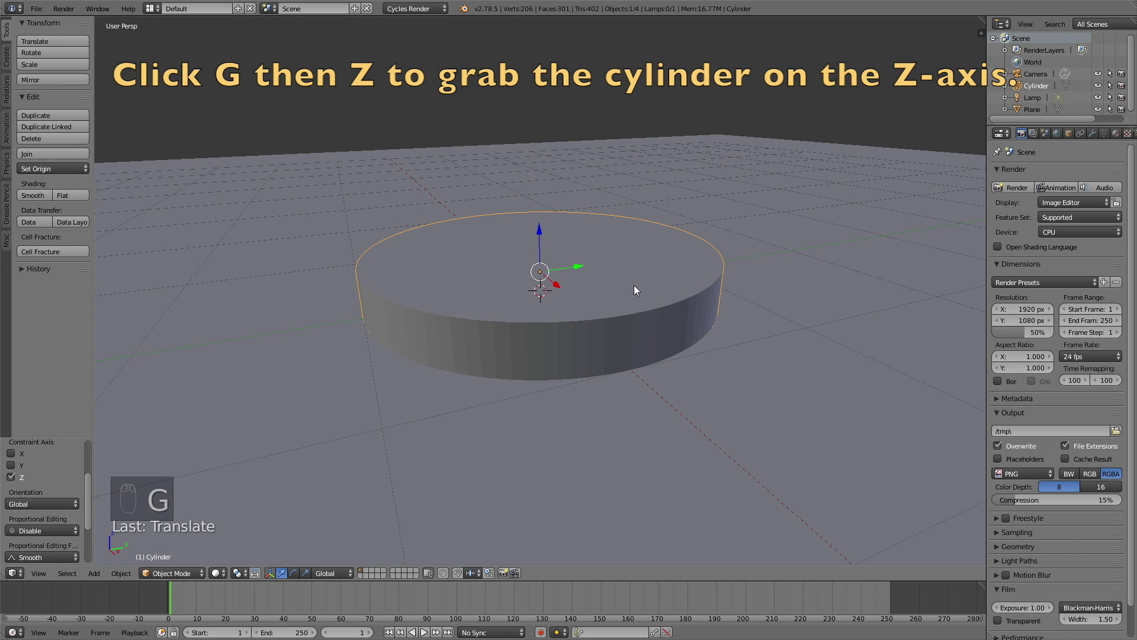
{"action": "left_click", "coordinate": [652, 263]}
{"action": "left_click_drag", "start_coordinate": [652, 263], "coordinate": [679, 295]}
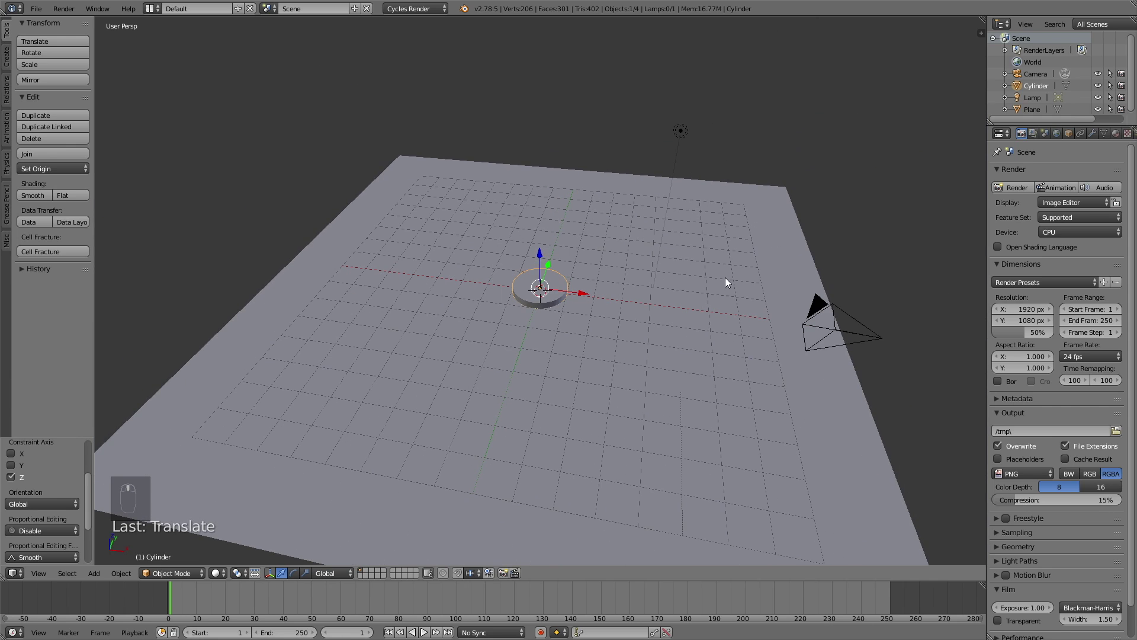
Select the sun lamp, move it high above the disc and rotate it to aim at the scene
{"action": "right_click", "coordinate": [684, 141]}
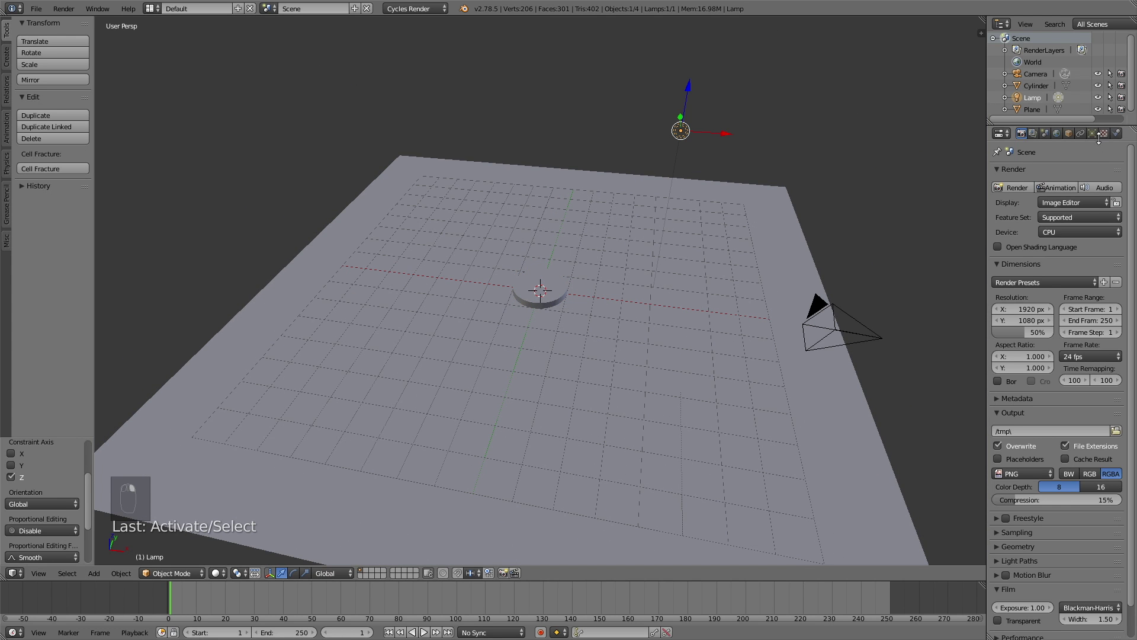
{"action": "middle_click", "coordinate": [1095, 138]}
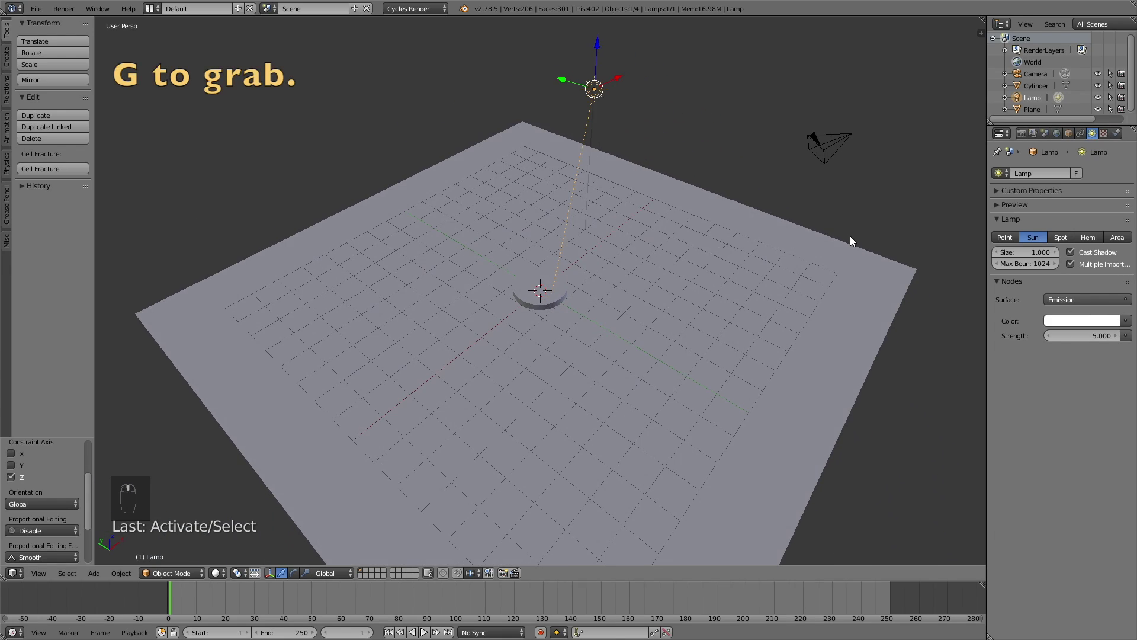
{"action": "key", "text": "g"}
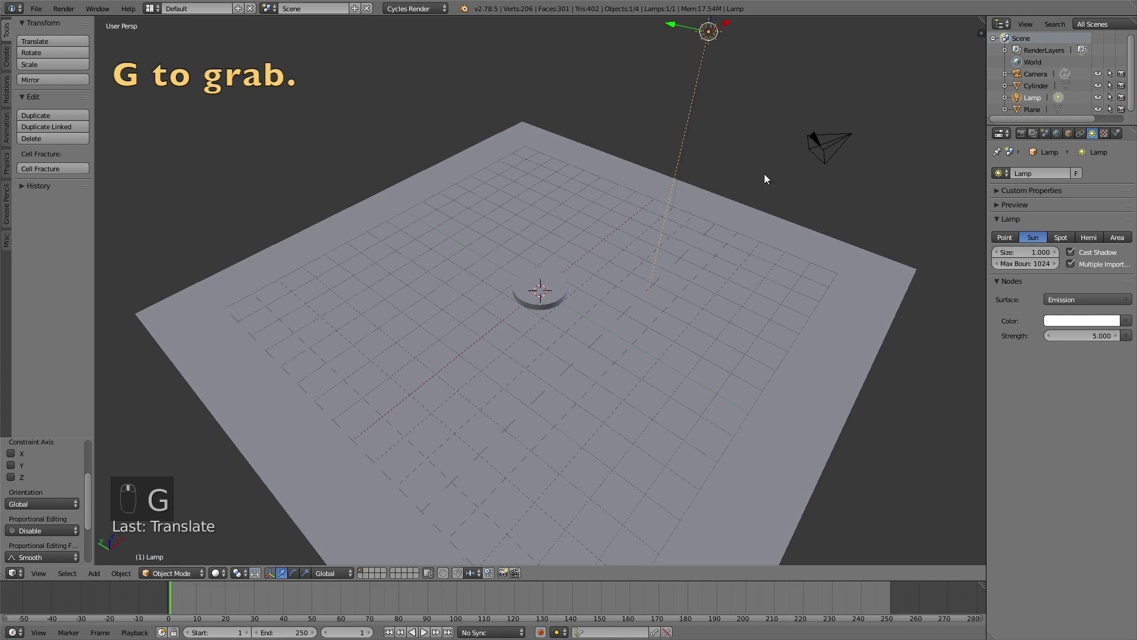
{"action": "key", "text": "g"}
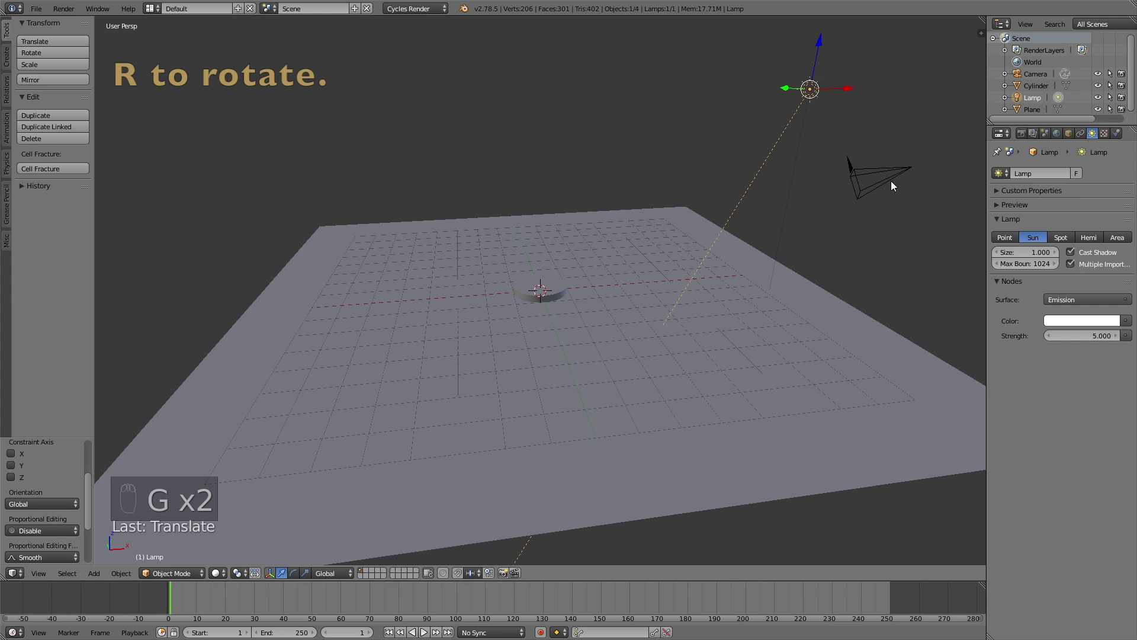
{"action": "key", "text": "r"}
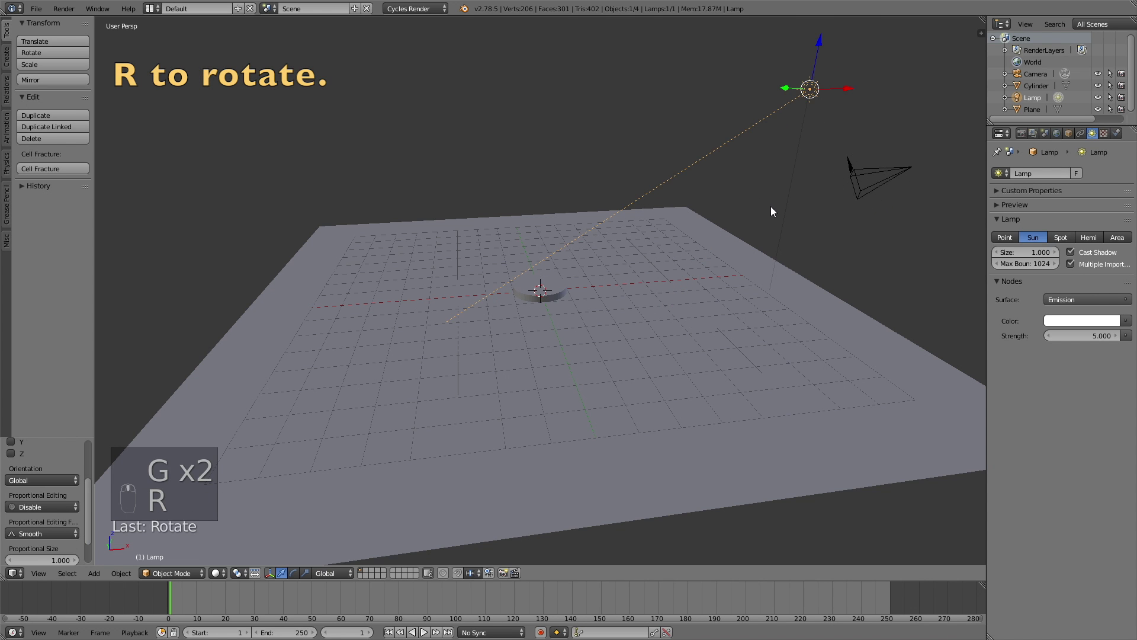
{"action": "key", "text": "r"}
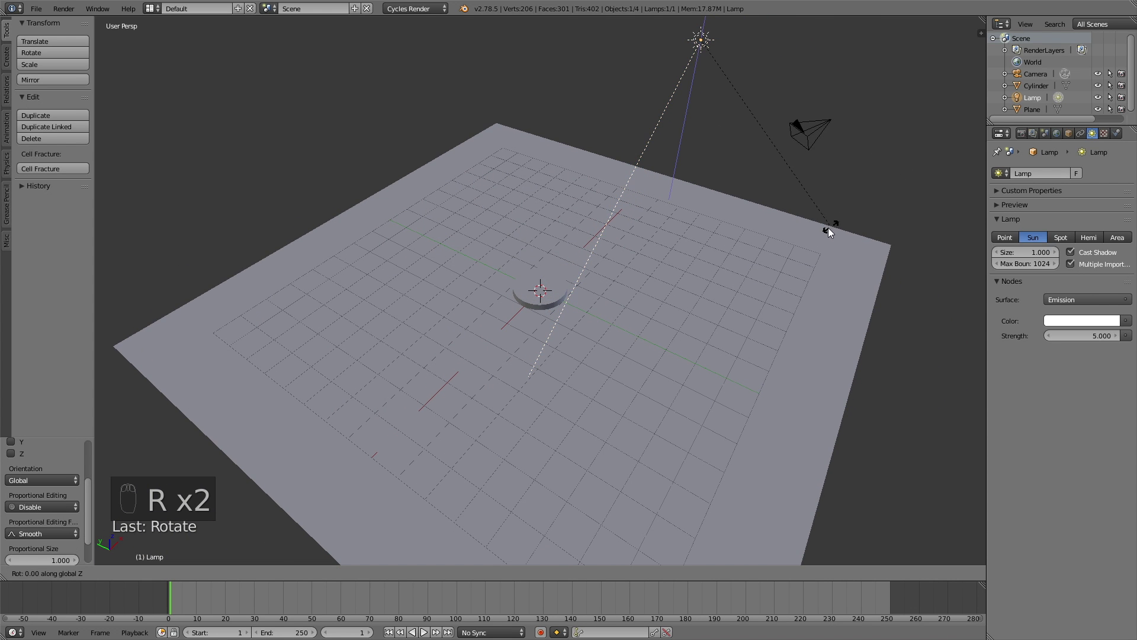
Preview the lit scene rendered and return to the unrendered view
{"action": "middle_click", "coordinate": [775, 245]}
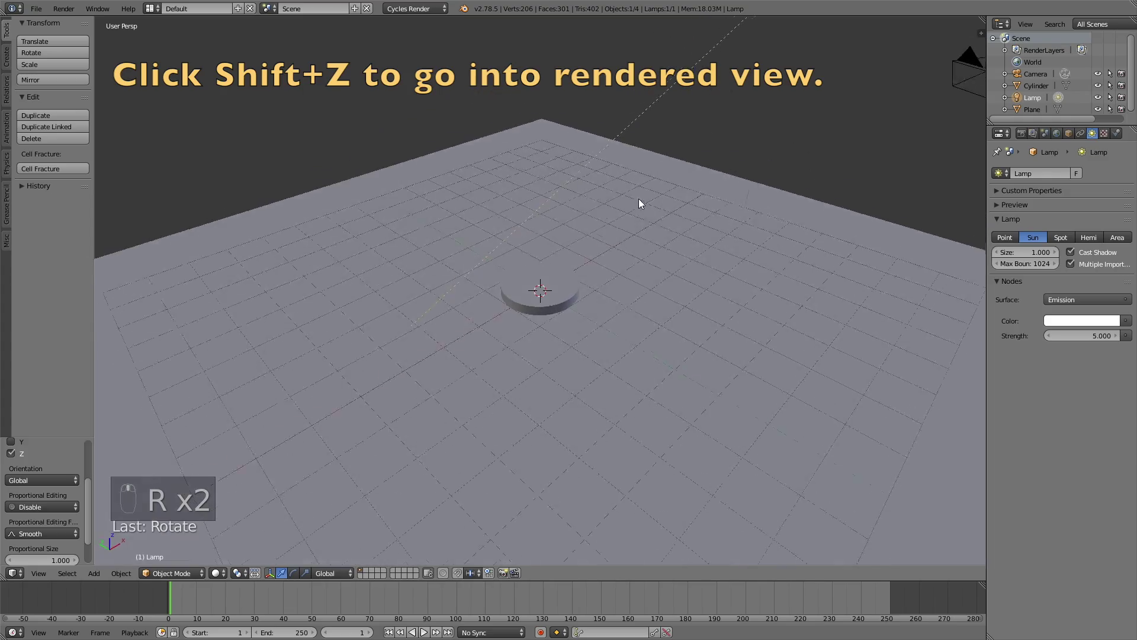
{"action": "key", "text": "shift+z"}
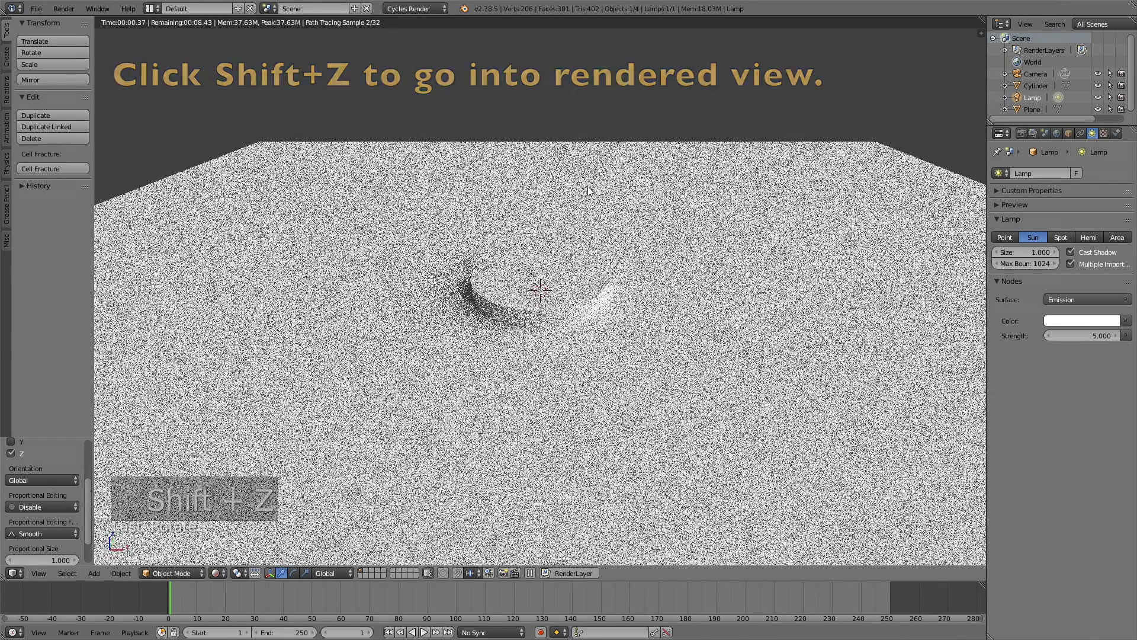
{"action": "key", "text": "shift+z"}
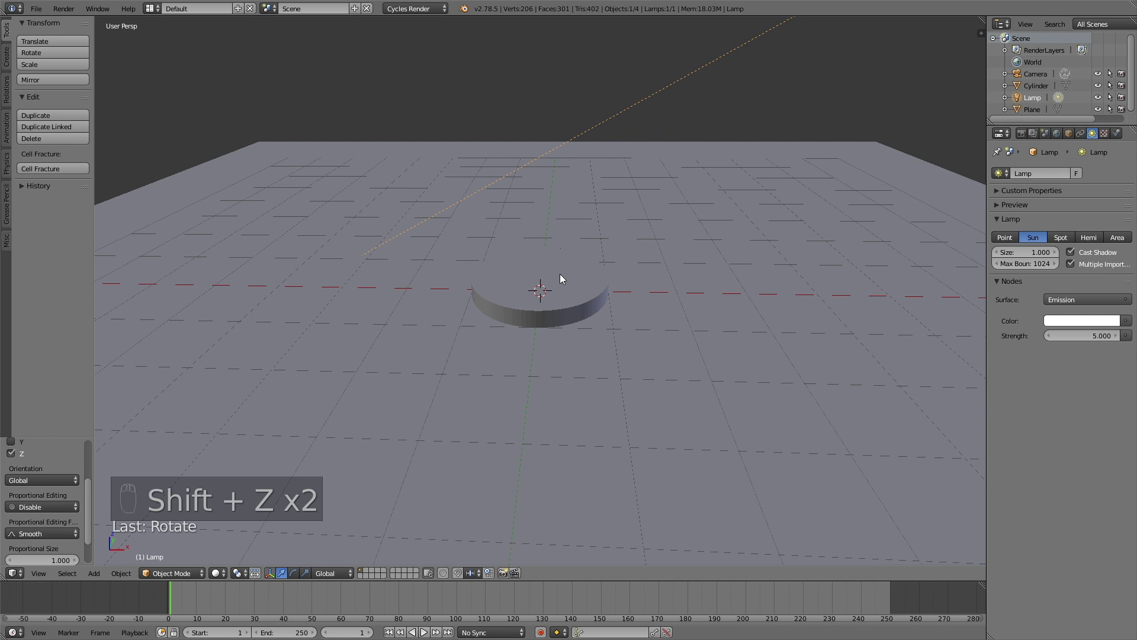
Give the disc a new Blue material whose surface mixes a blue Diffuse BSDF with a white one
{"action": "left_click_drag", "start_coordinate": [562, 276], "coordinate": [1053, 191]}
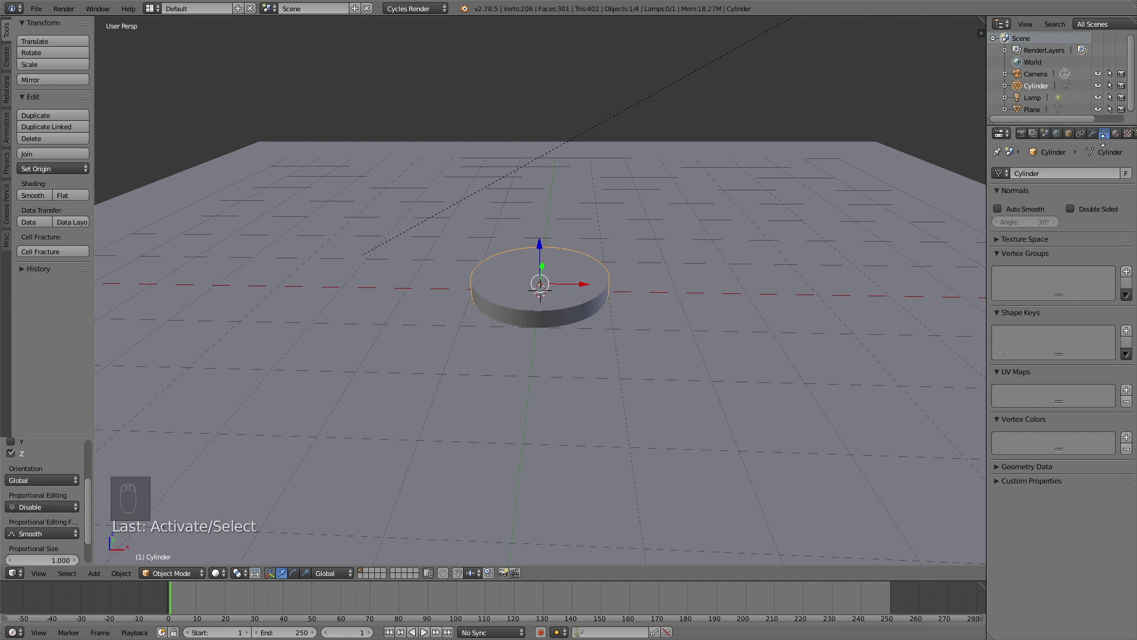
{"action": "left_click_drag", "start_coordinate": [1115, 136], "coordinate": [661, 247]}
{"action": "left_click", "coordinate": [661, 246]}
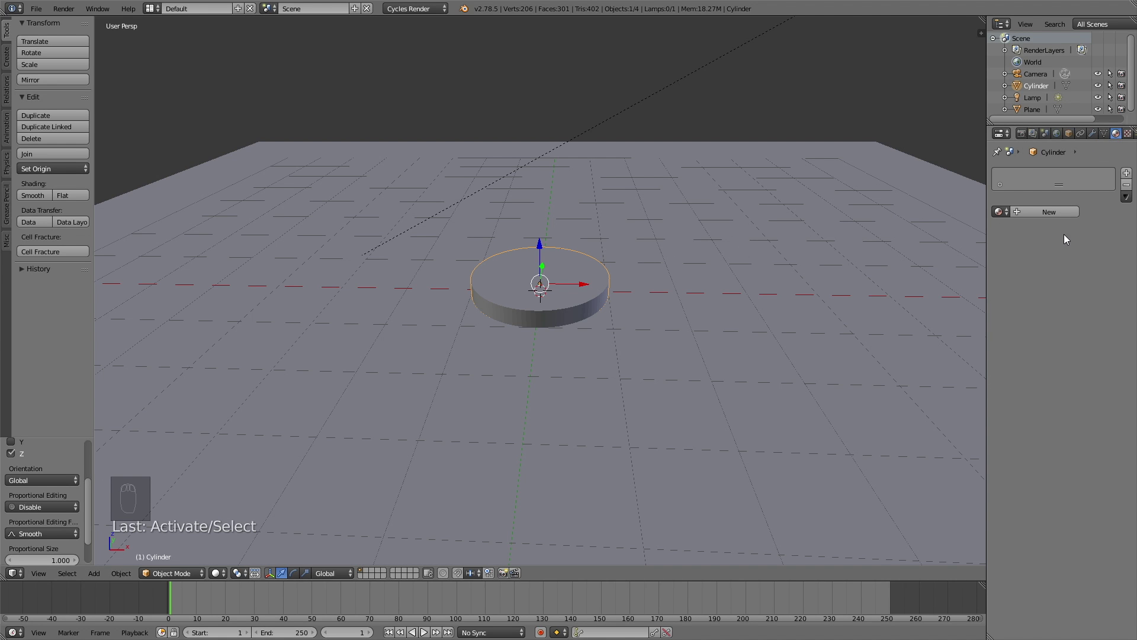
{"action": "left_click_drag", "start_coordinate": [1058, 213], "coordinate": [997, 358]}
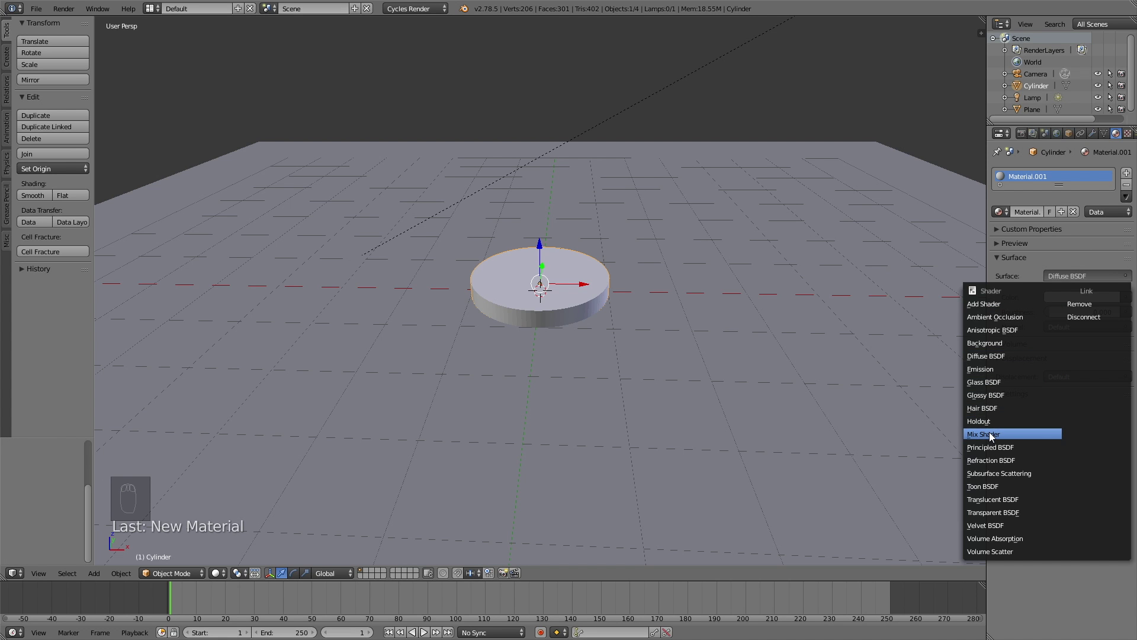
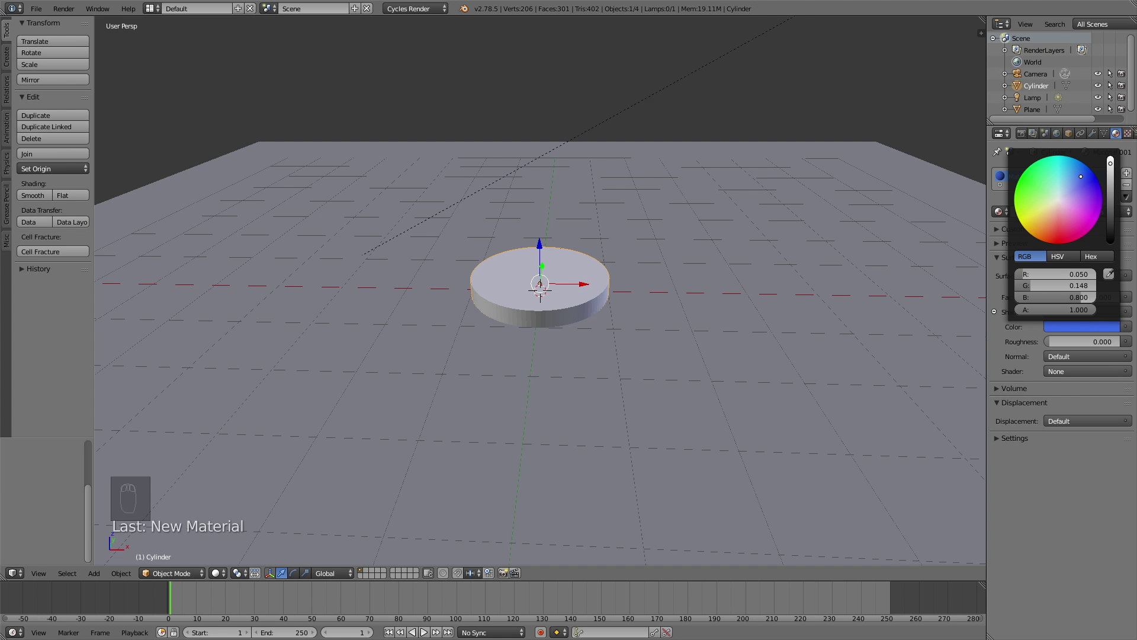
{"action": "left_click_drag", "start_coordinate": [1065, 370], "coordinate": [1065, 366]}
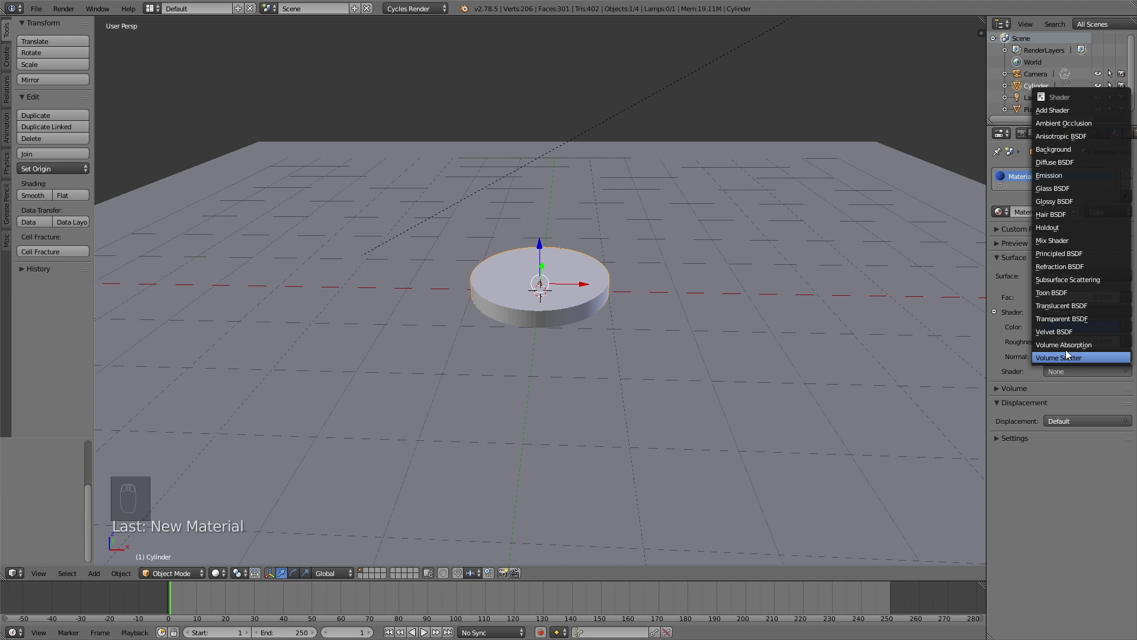
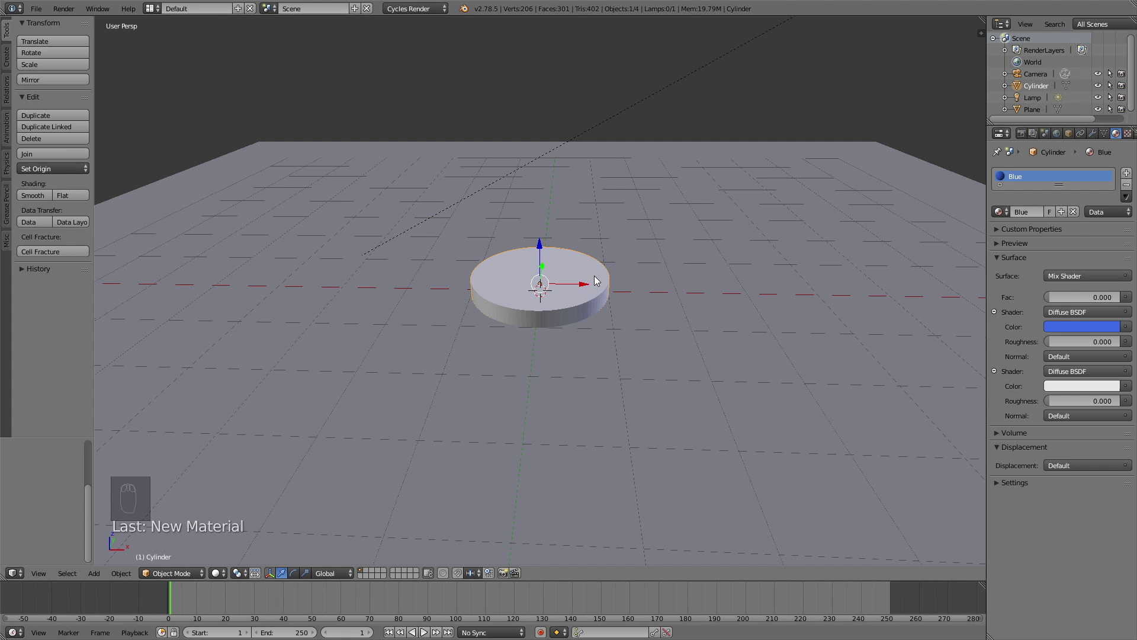
Preview the blue disc rendered a couple of times and return to the unrendered view
{"action": "key", "text": "shift+z"}
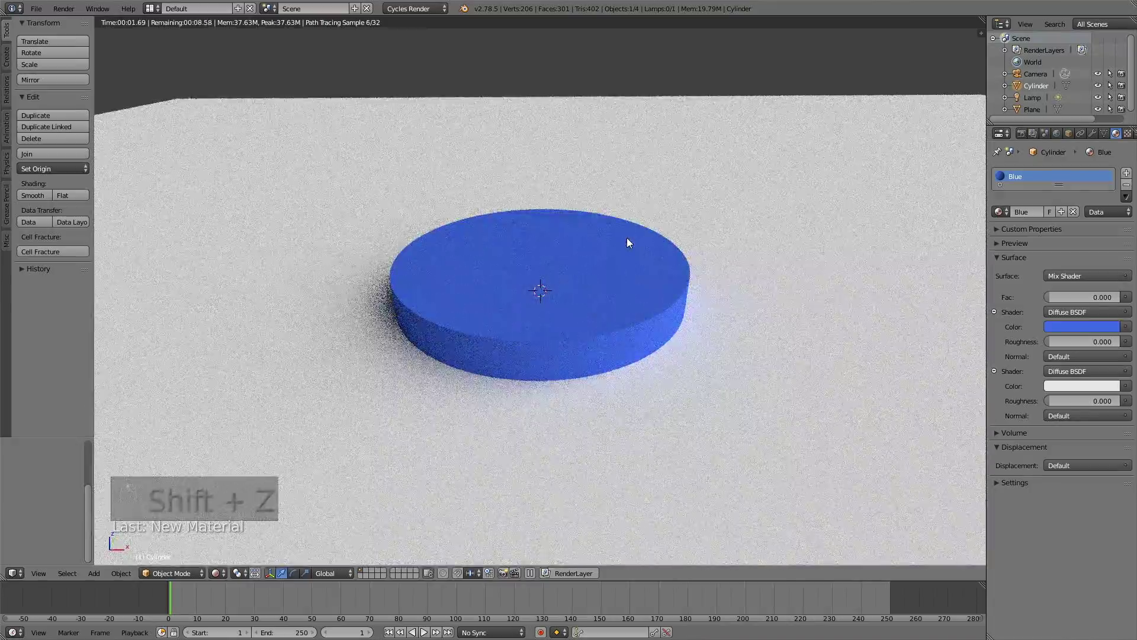
{"action": "key", "text": "shift+z"}
{"action": "key", "text": "shift+z"}
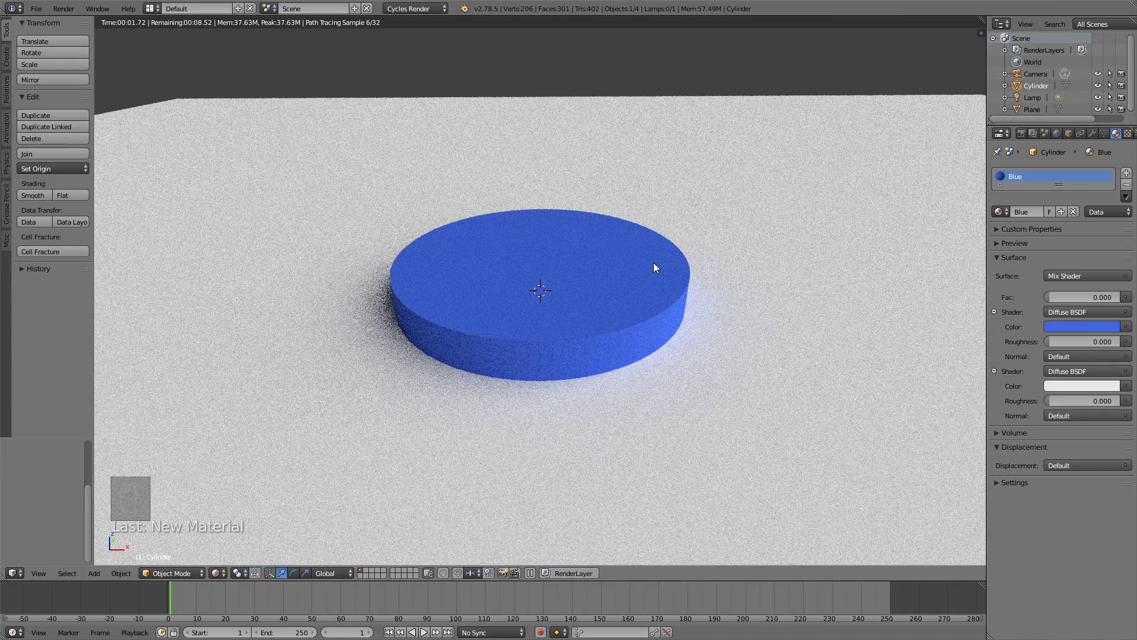
{"action": "key", "text": "shift+z"}
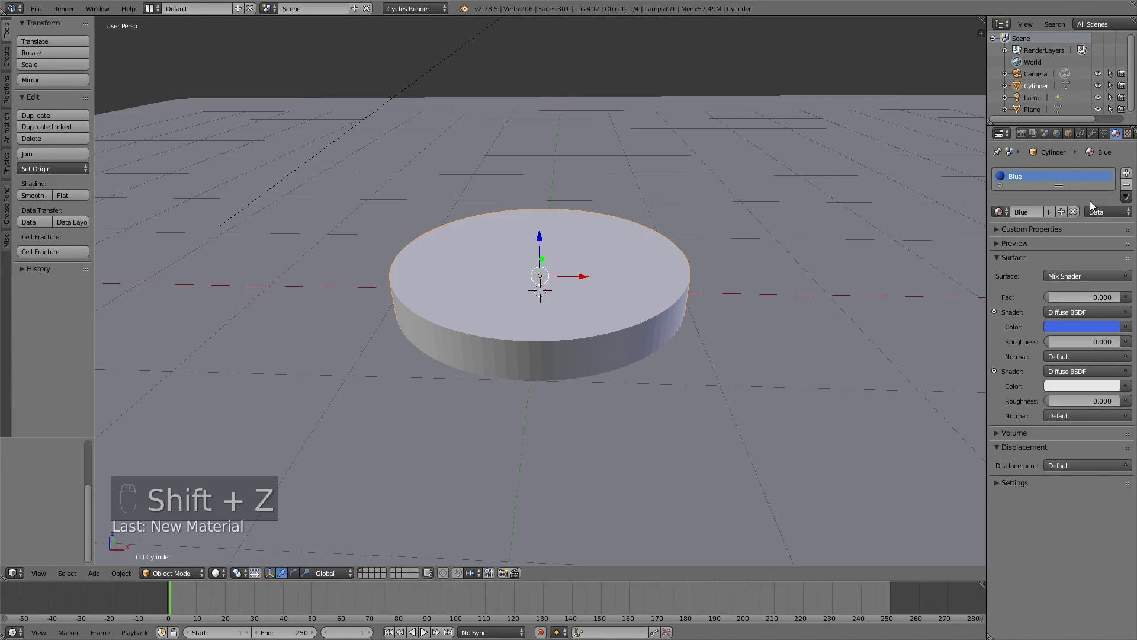
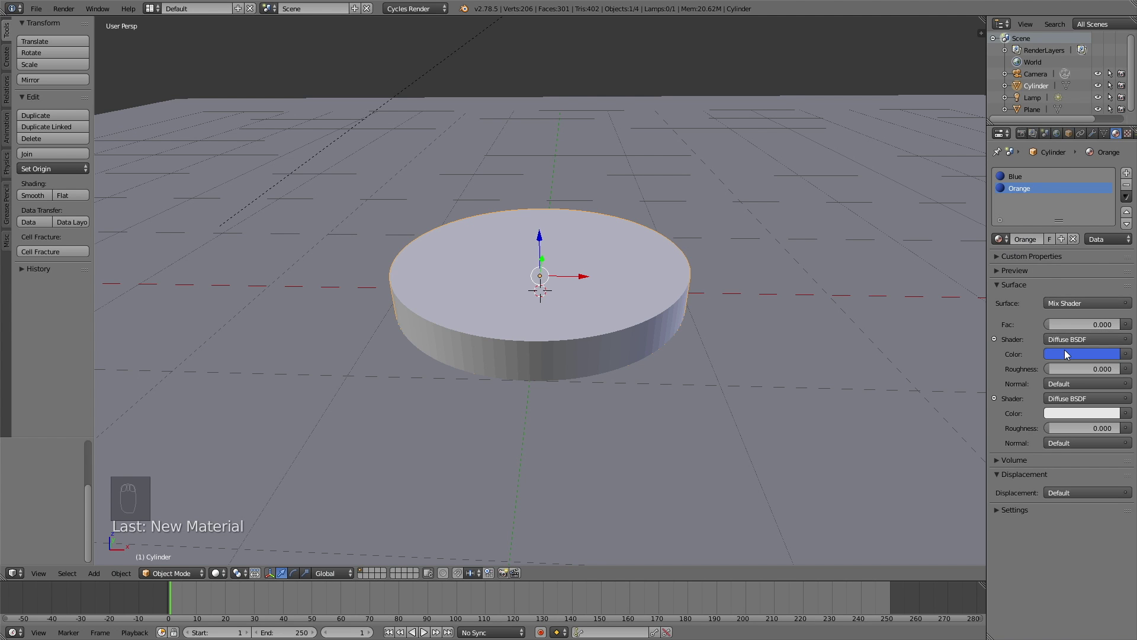
Set the Orange material's diffuse colour to orange and the Green material's to a tuned green
{"action": "left_click_drag", "start_coordinate": [1067, 354], "coordinate": [536, 240]}
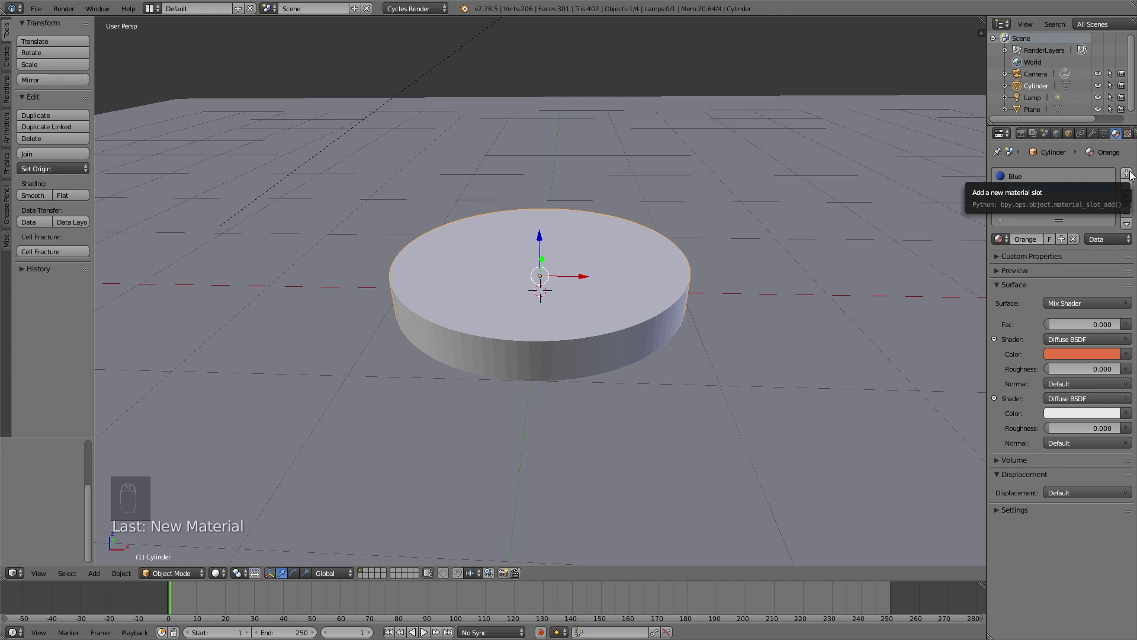
{"action": "left_click_drag", "start_coordinate": [1133, 175], "coordinate": [535, 233]}
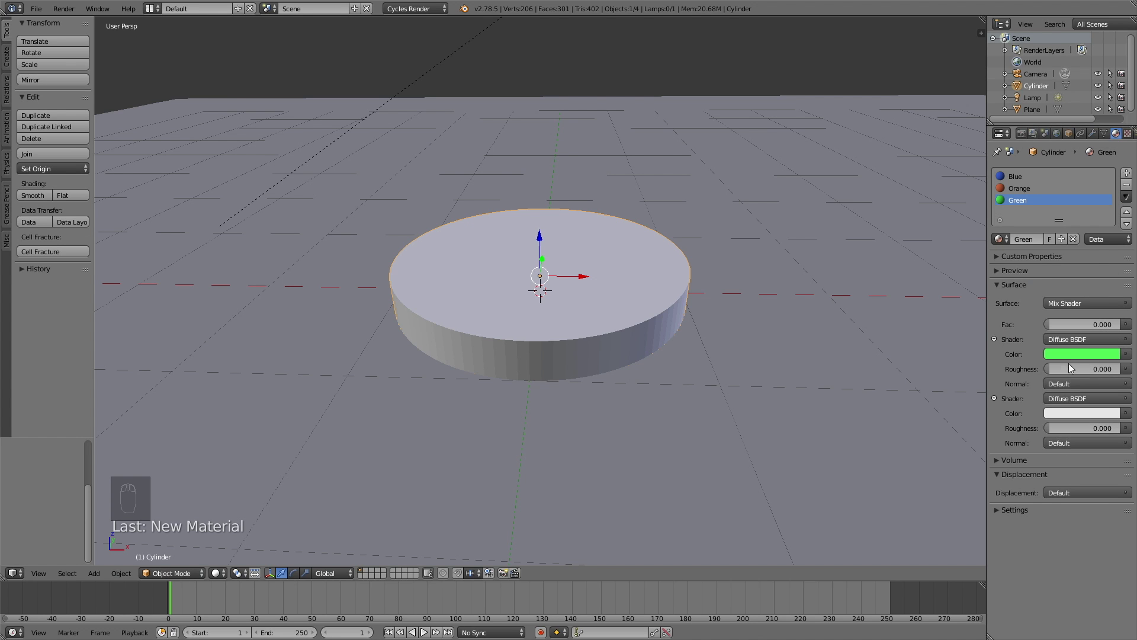
{"action": "left_click_drag", "start_coordinate": [1066, 354], "coordinate": [915, 435]}
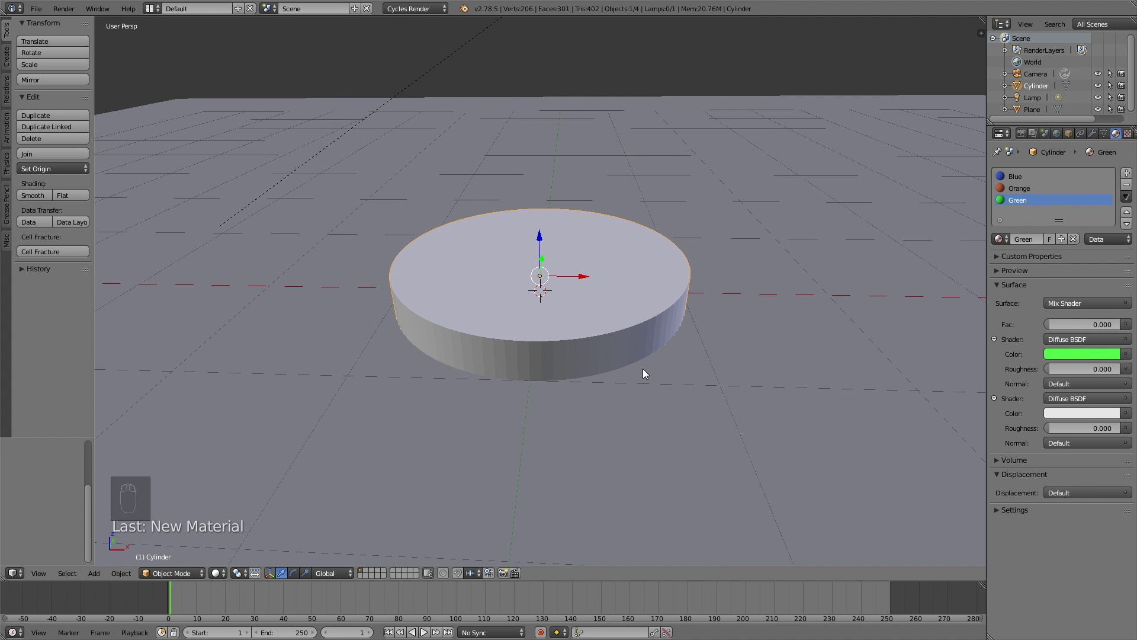
View the cylinder from the top in orthographic wireframe and enter edit mode on its mesh
{"action": "key", "text": "KP_7"}
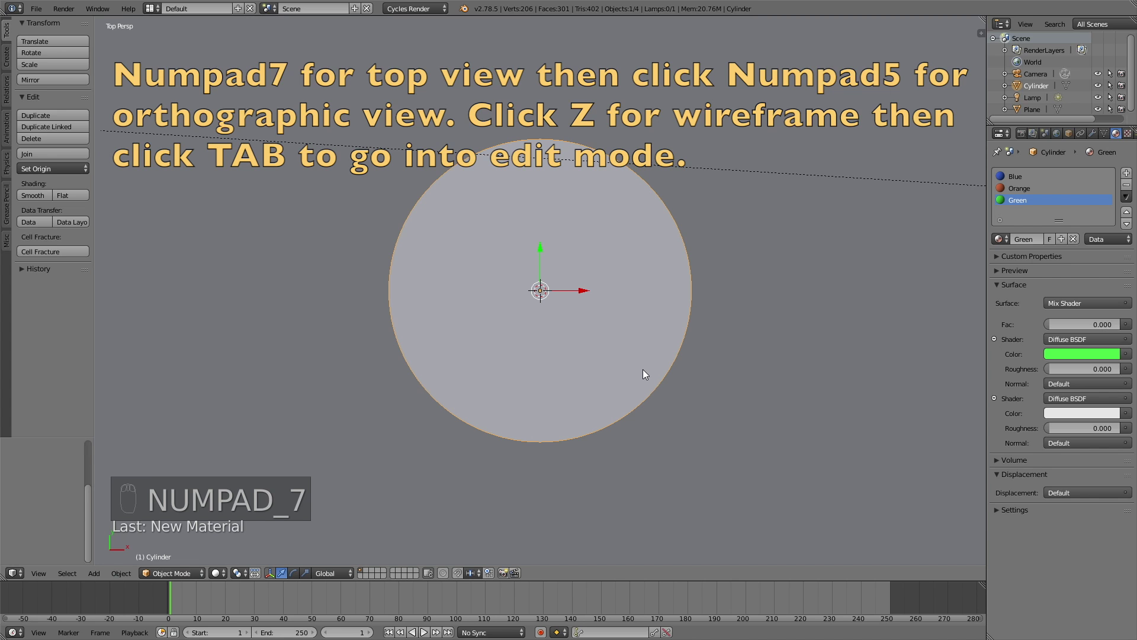
{"action": "key", "text": "KP_5"}
{"action": "key", "text": "z"}
{"action": "key", "text": "Tab"}
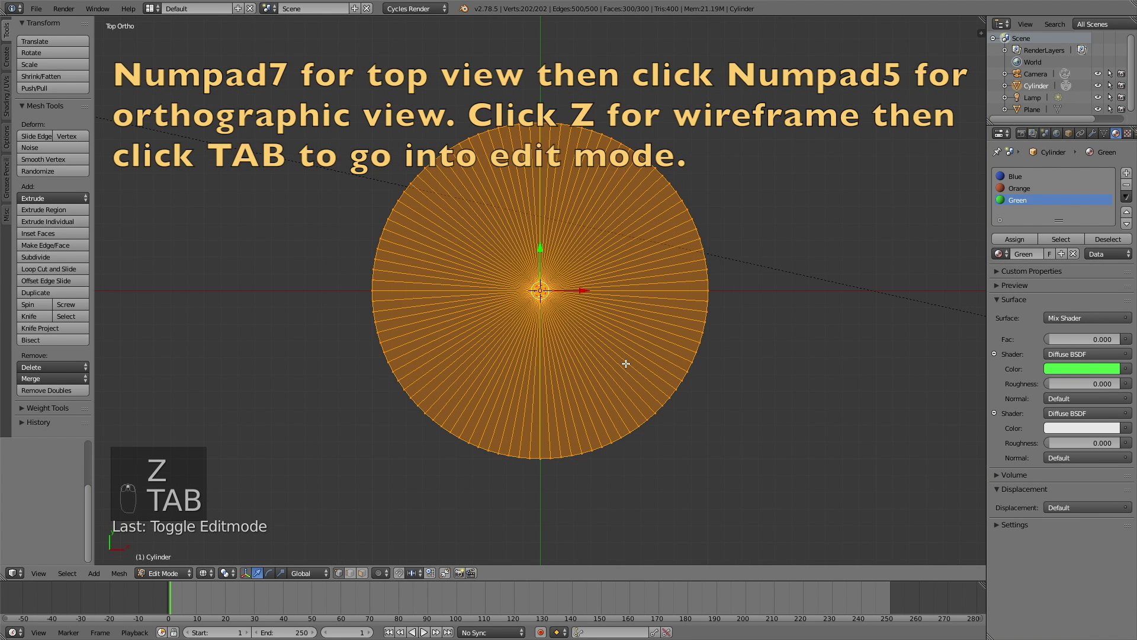
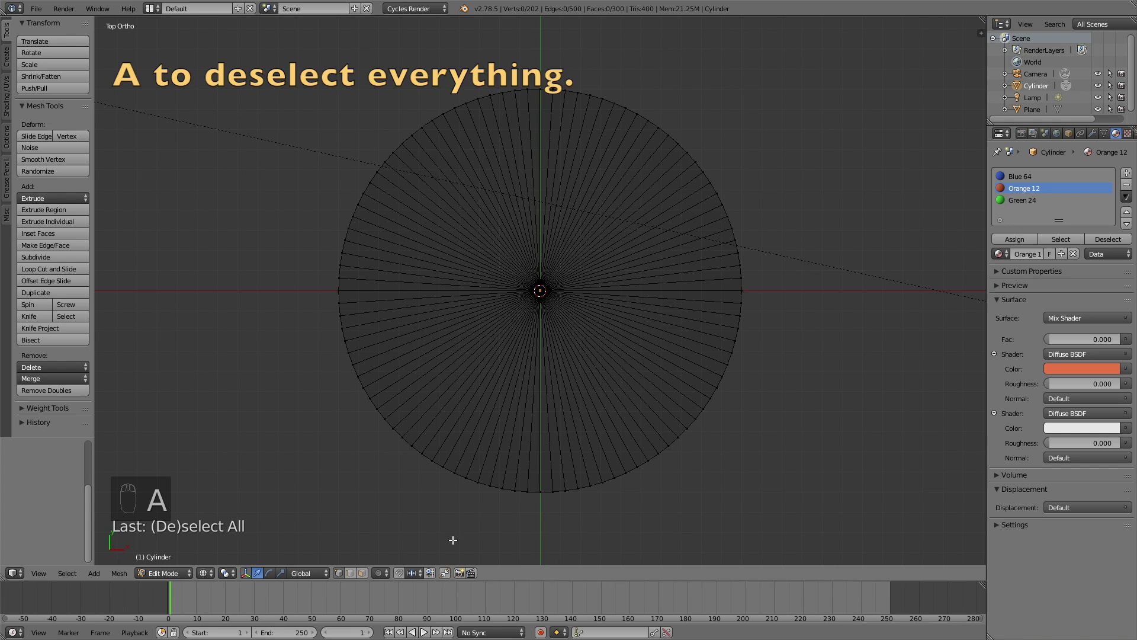
Circle-select a narrow bottom wedge, assign it Orange 12, check it rendered and deselect everything
{"action": "left_click", "coordinate": [368, 577]}
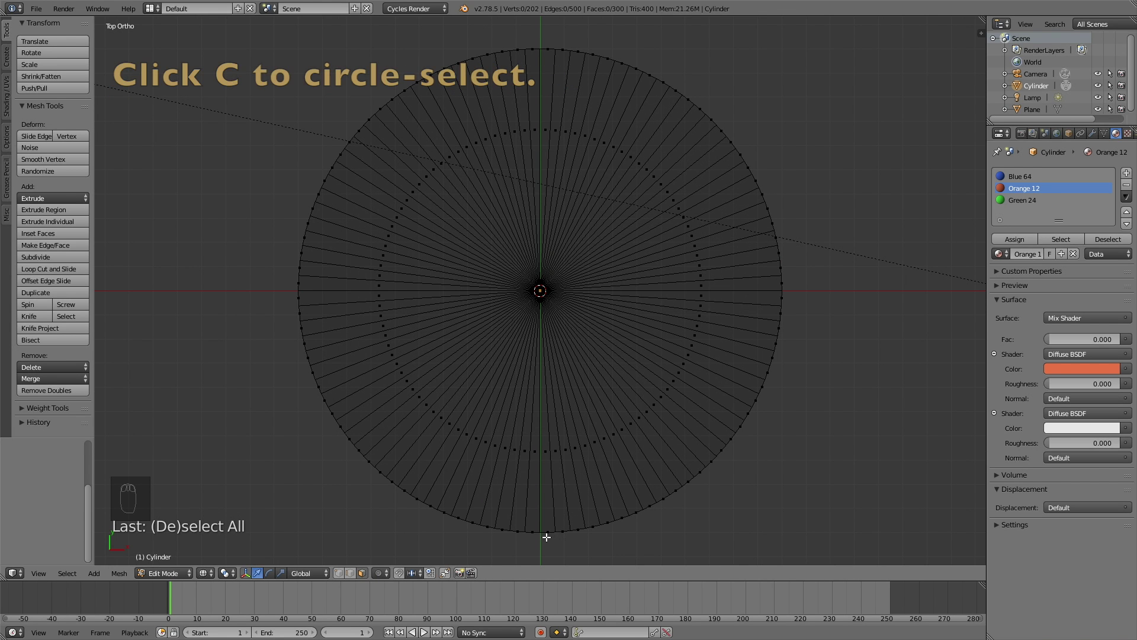
{"action": "key", "text": "c"}
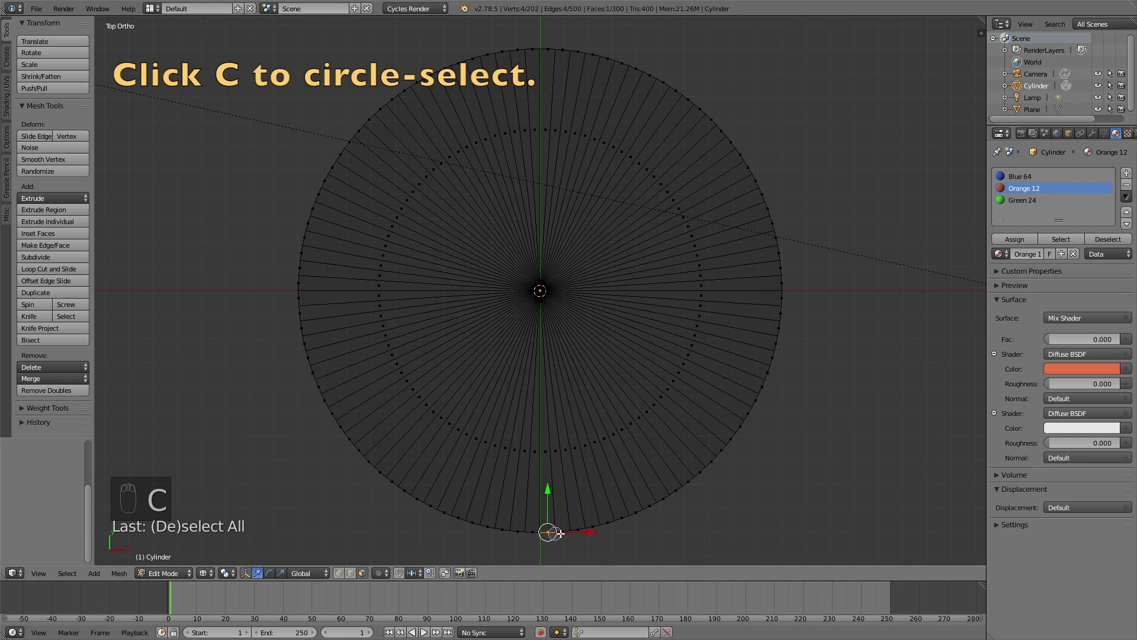
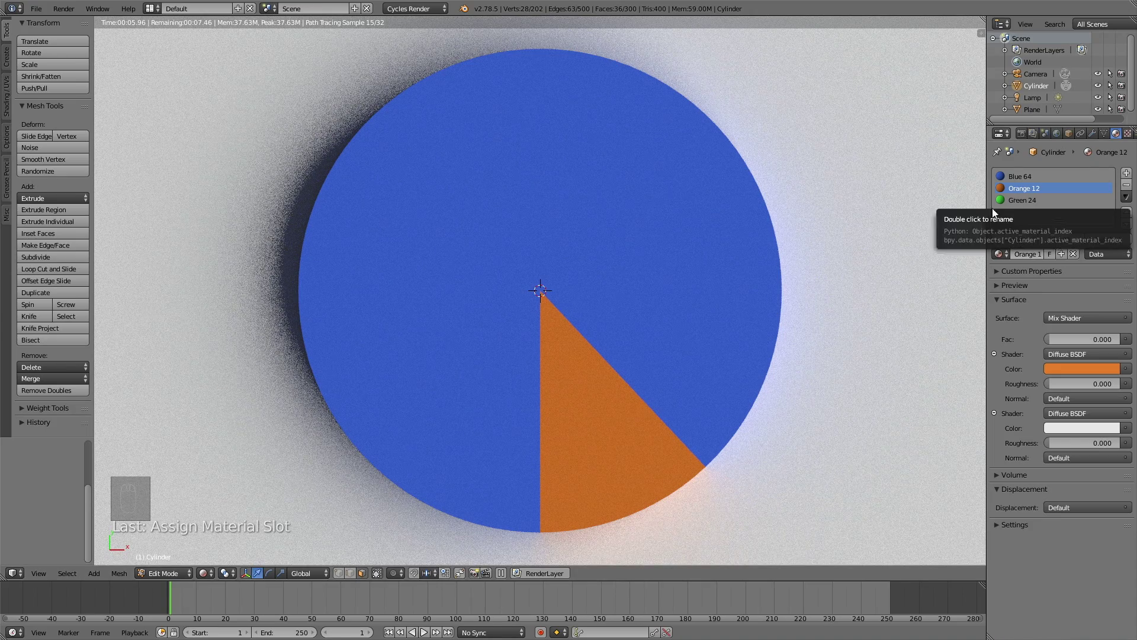
{"action": "key", "text": "shift+z"}
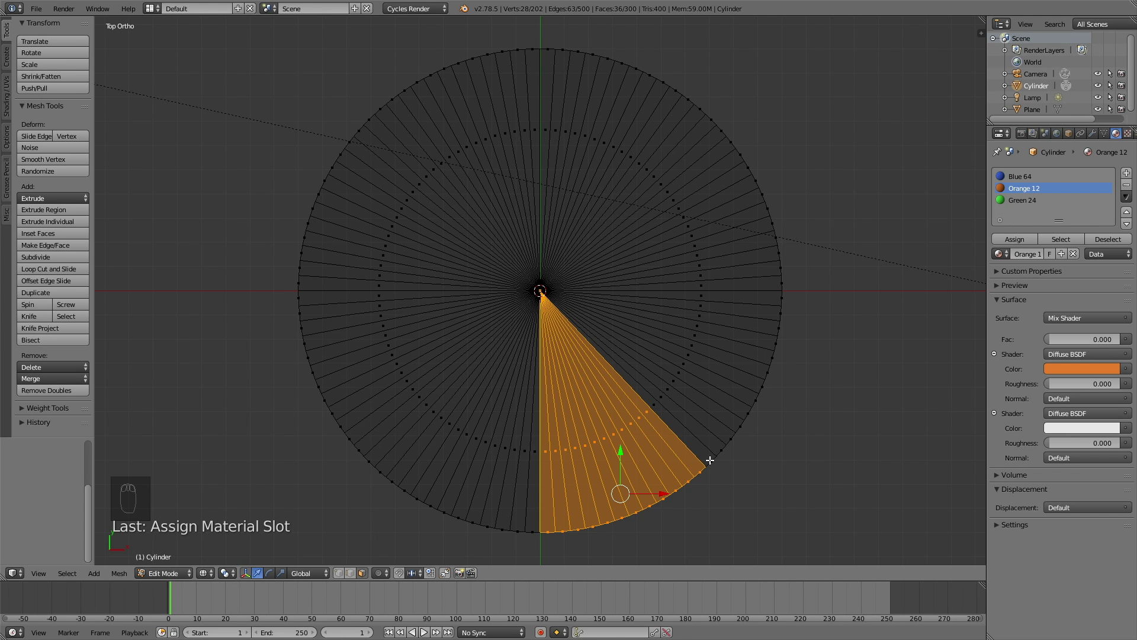
{"action": "key", "text": "a"}
{"action": "key", "text": "c"}
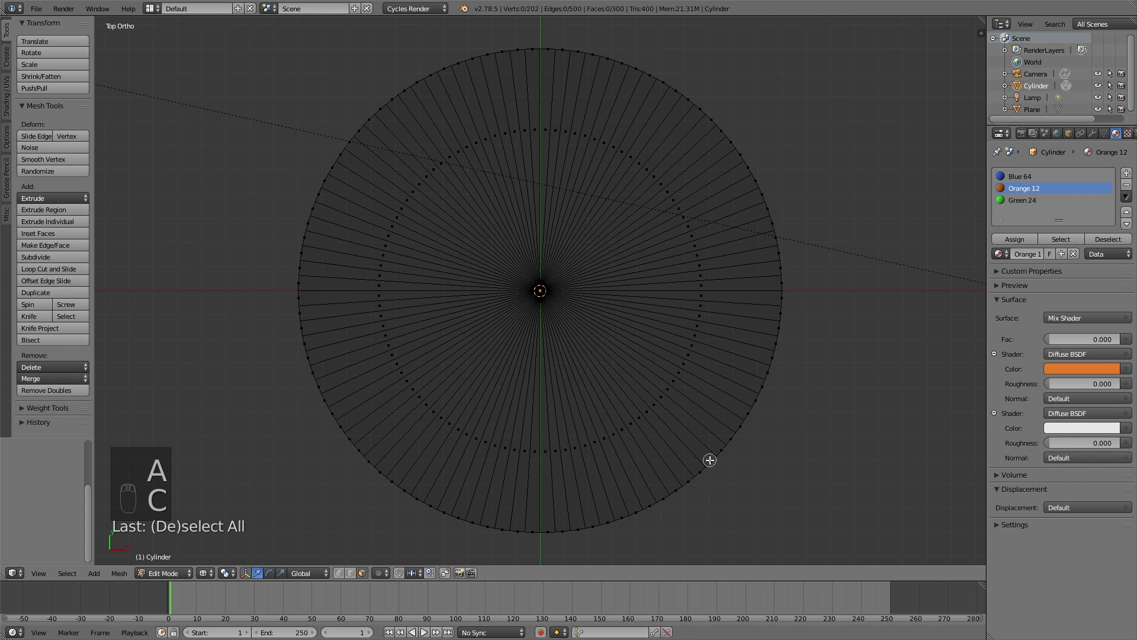
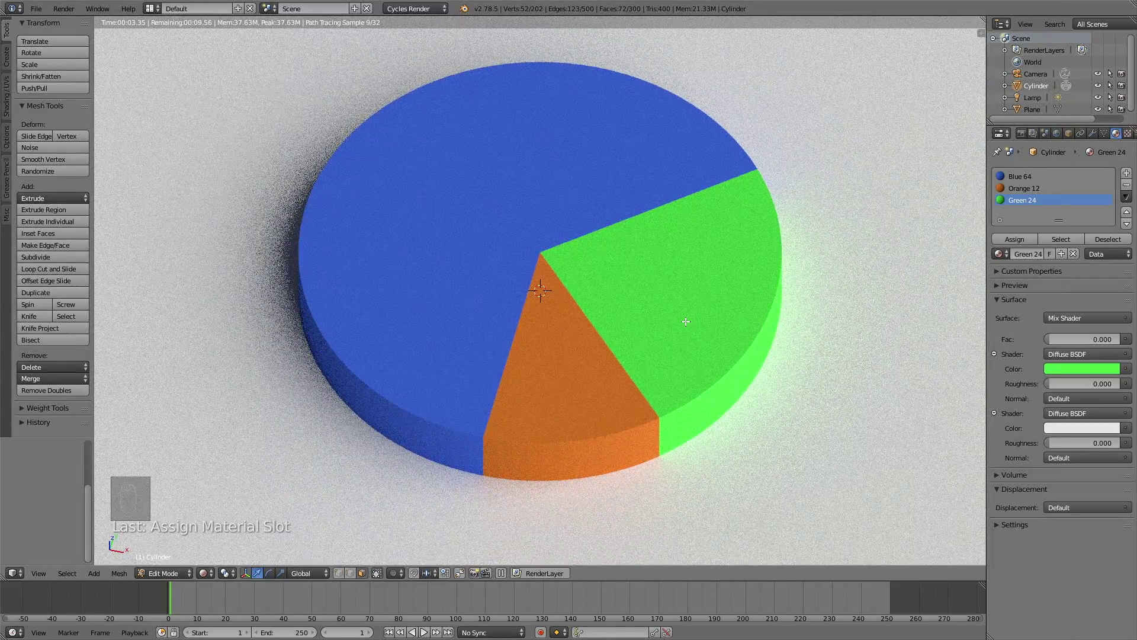
Return from the rendered preview of the green slice to the wireframe view
{"action": "key", "text": "shift+z"}
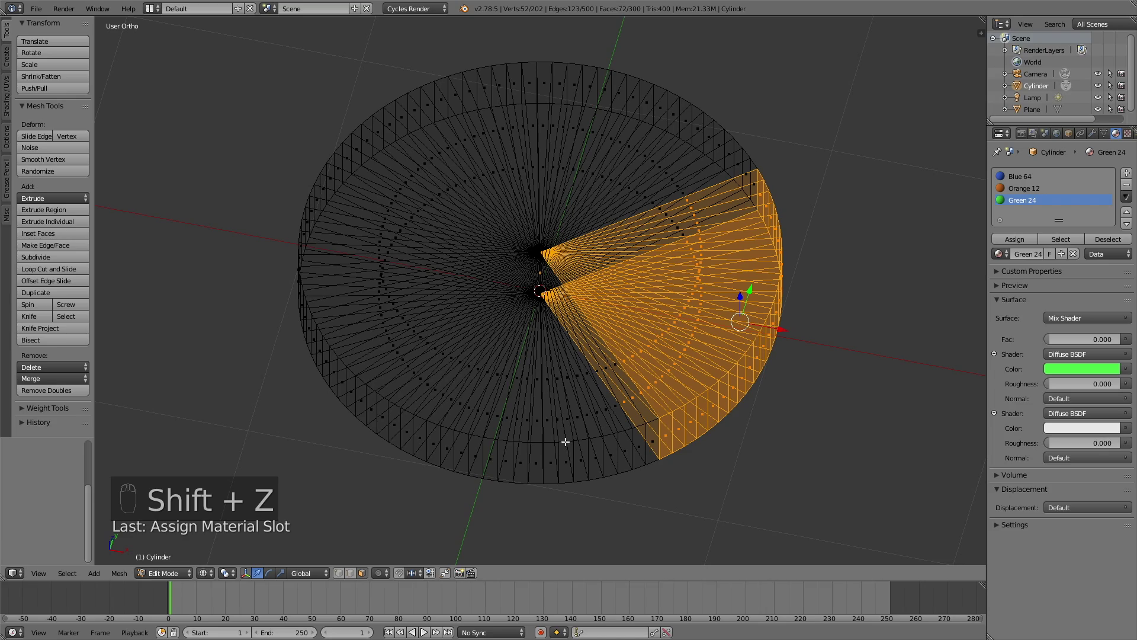
Deselect the slice, select the cylinder's bottom and top rim edge loops and leave edit mode
{"action": "key", "text": "a"}
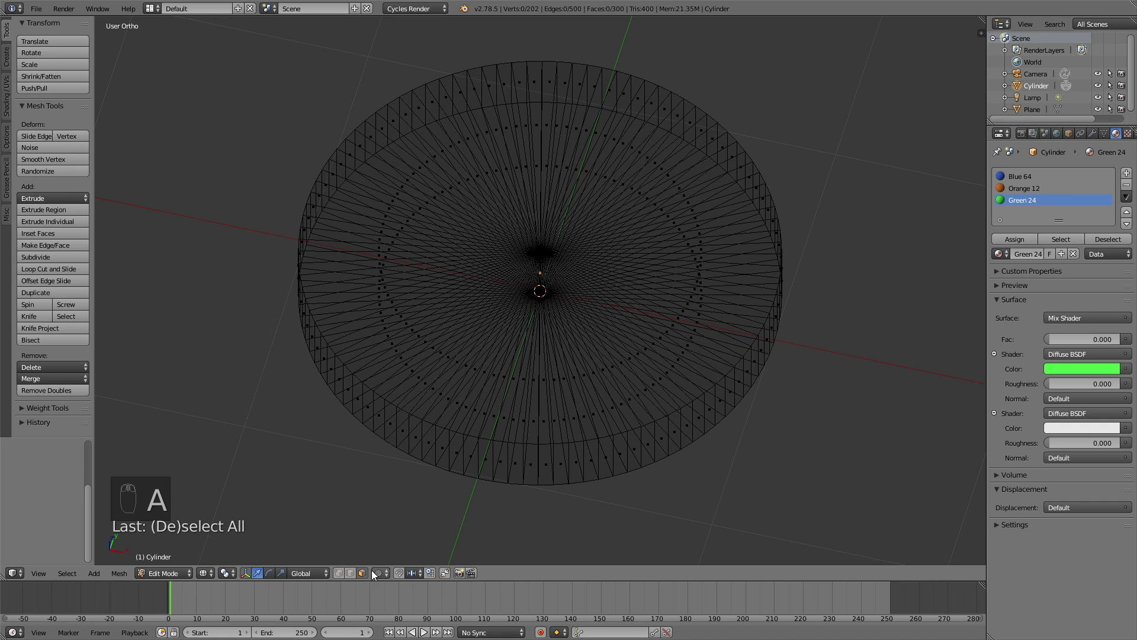
{"action": "left_click", "coordinate": [348, 573]}
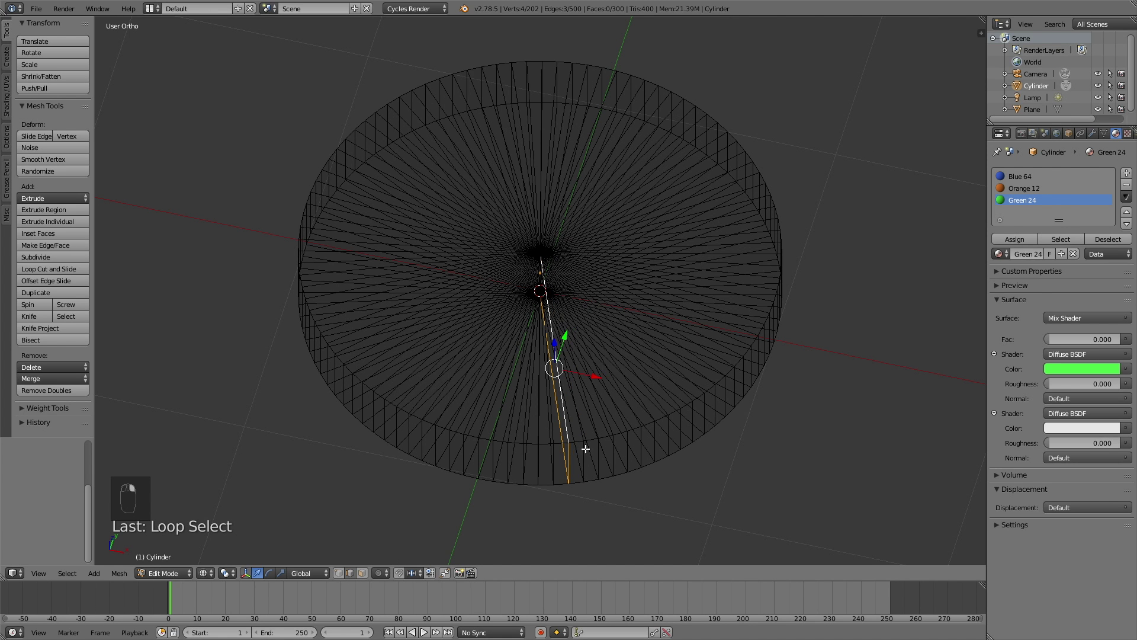
{"action": "key", "text": "a"}
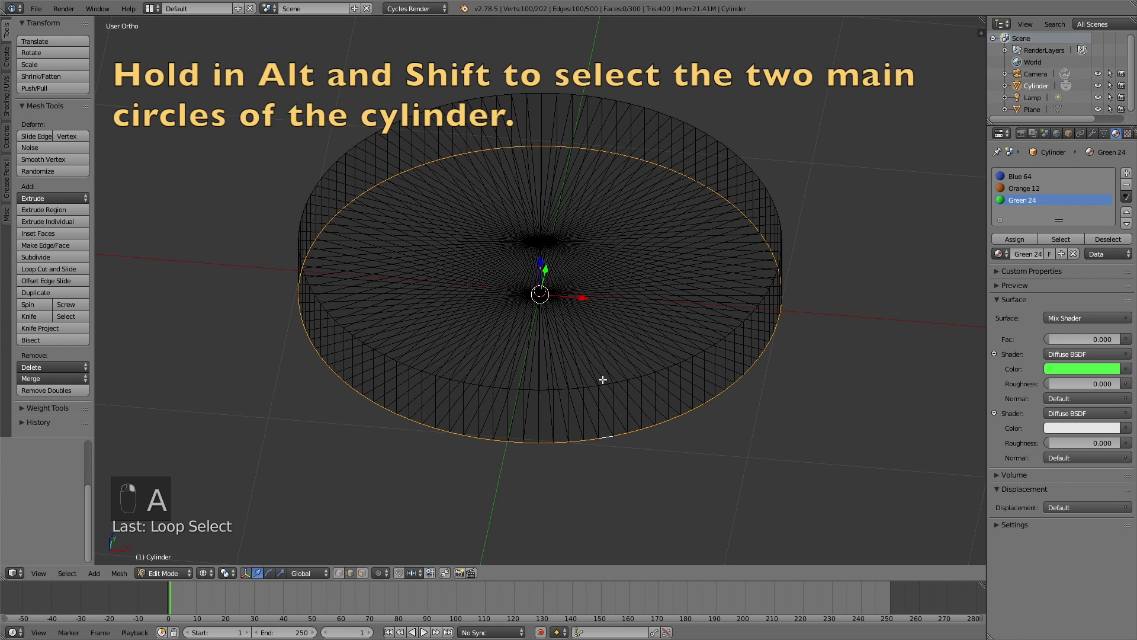
{"action": "key", "text": "ctrl+z"}
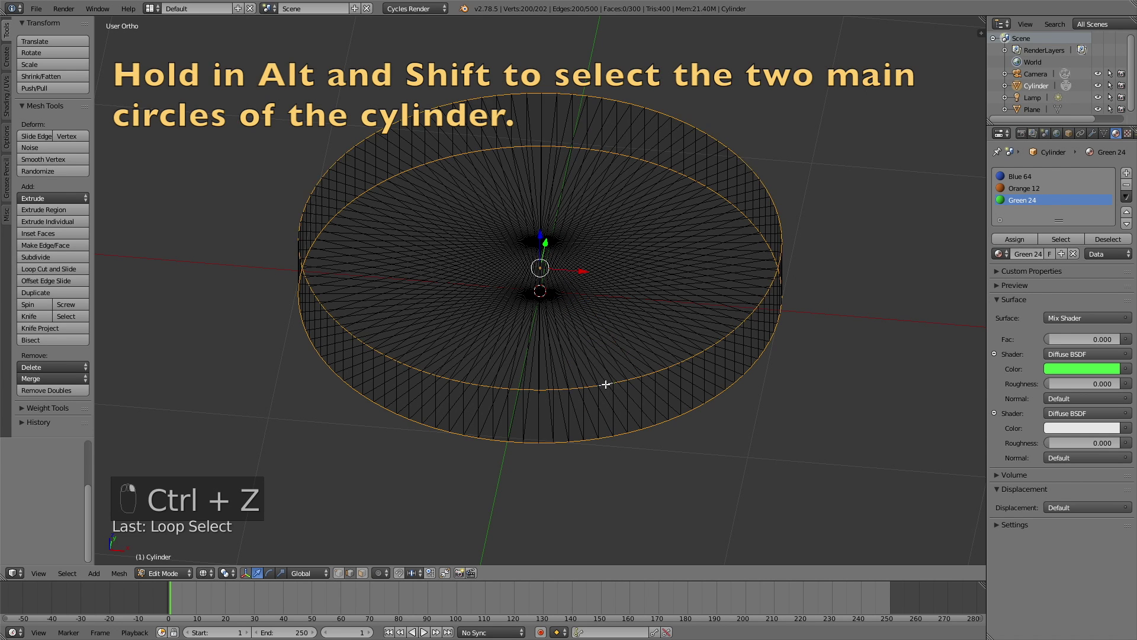
{"action": "key", "text": "n"}
{"action": "key", "text": "Tab"}
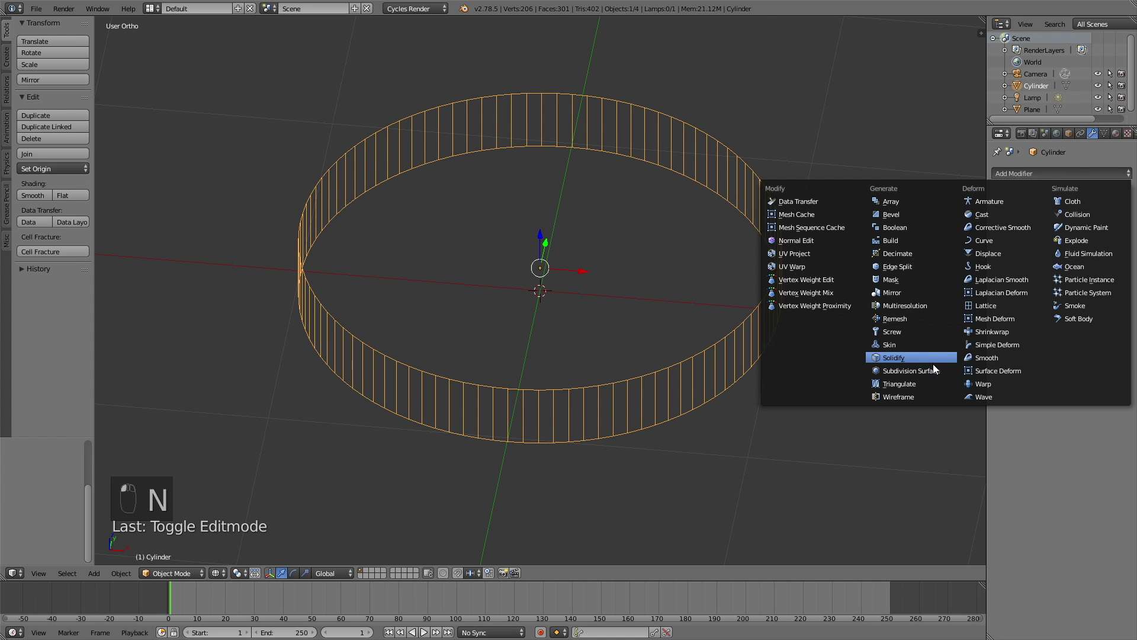
Add a Subdivision Surface modifier at level 3, preview the smoothed chart rendered and return to solid shading
{"action": "left_click_drag", "start_coordinate": [1057, 252], "coordinate": [693, 305]}
{"action": "key", "text": "shift+z"}
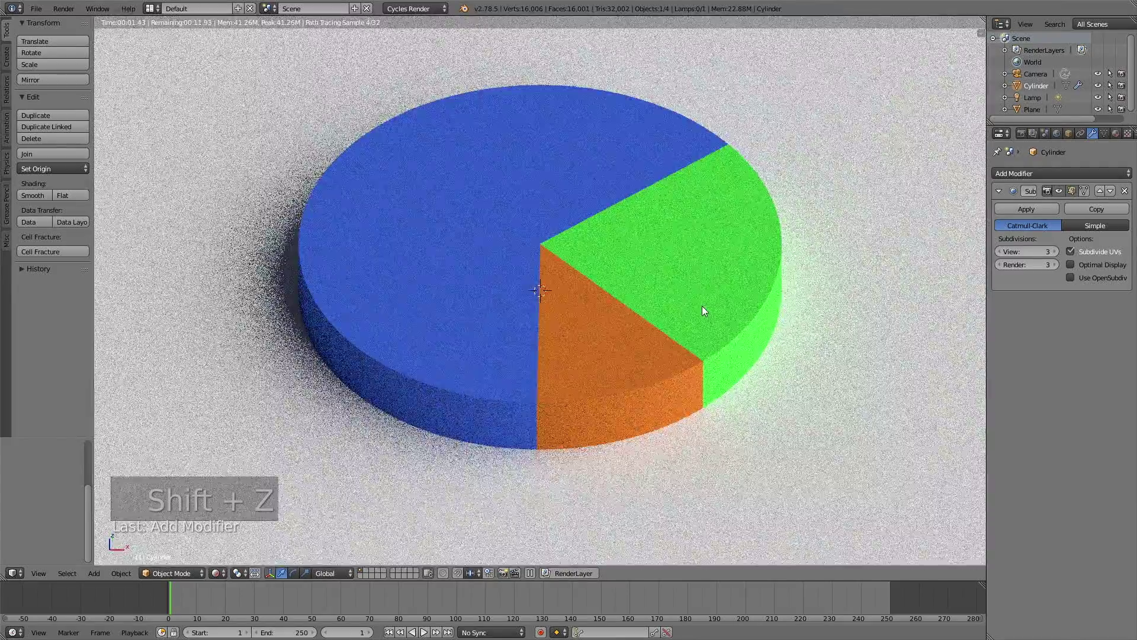
{"action": "key", "text": "shift+z"}
{"action": "key", "text": "z"}
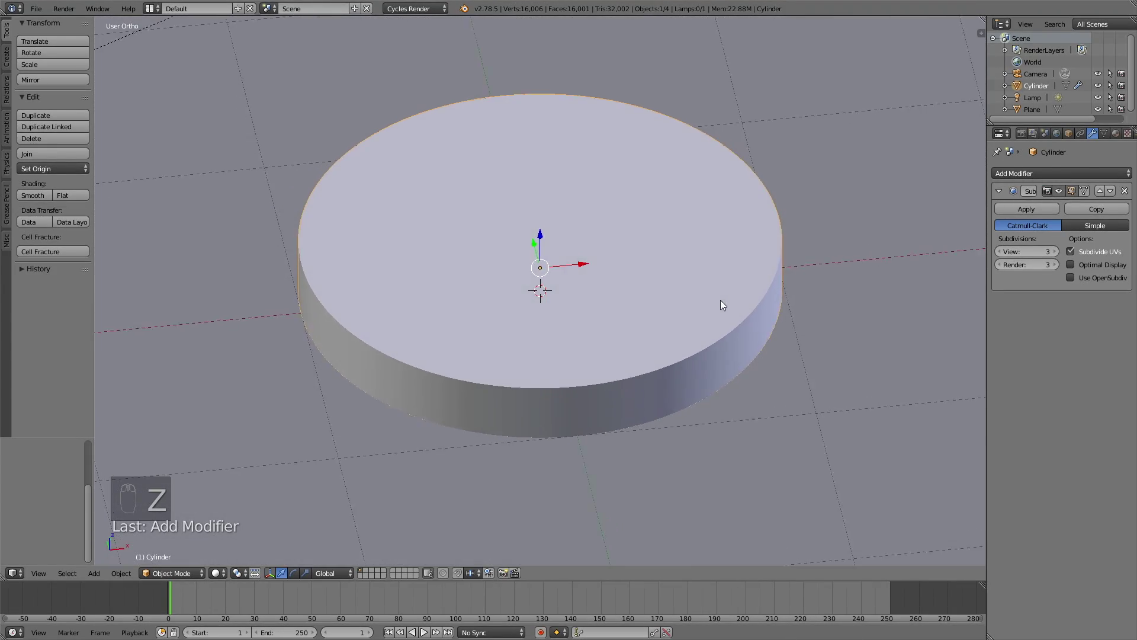
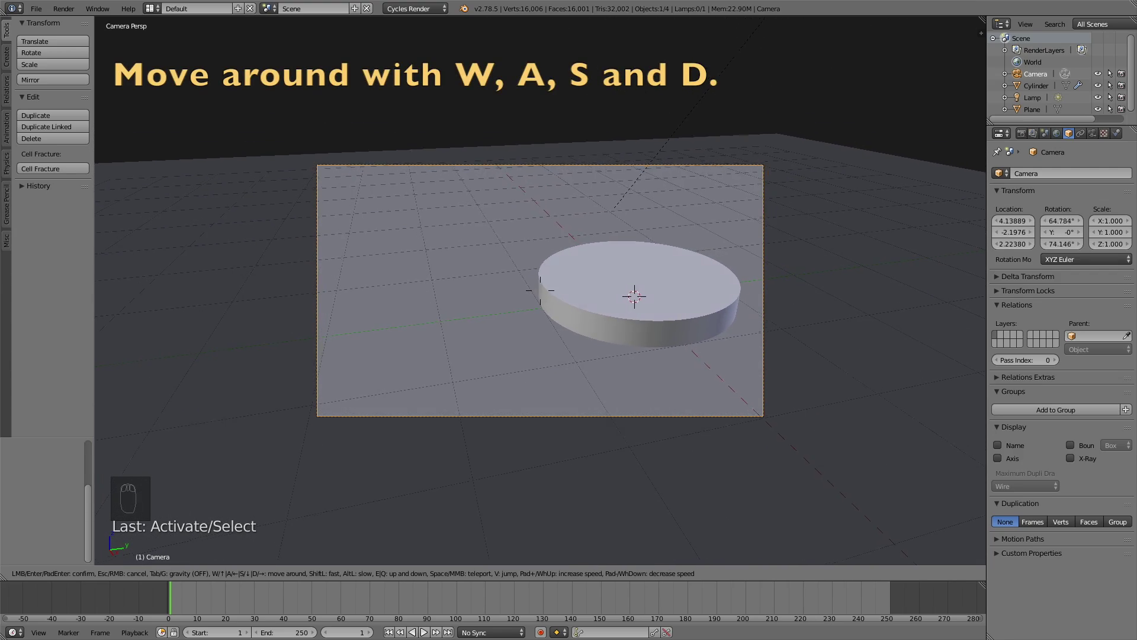
Fly the camera with Shift+F until the whole pie chart fits the frame, checking rendered previews
{"action": "key", "text": "shift+z"}
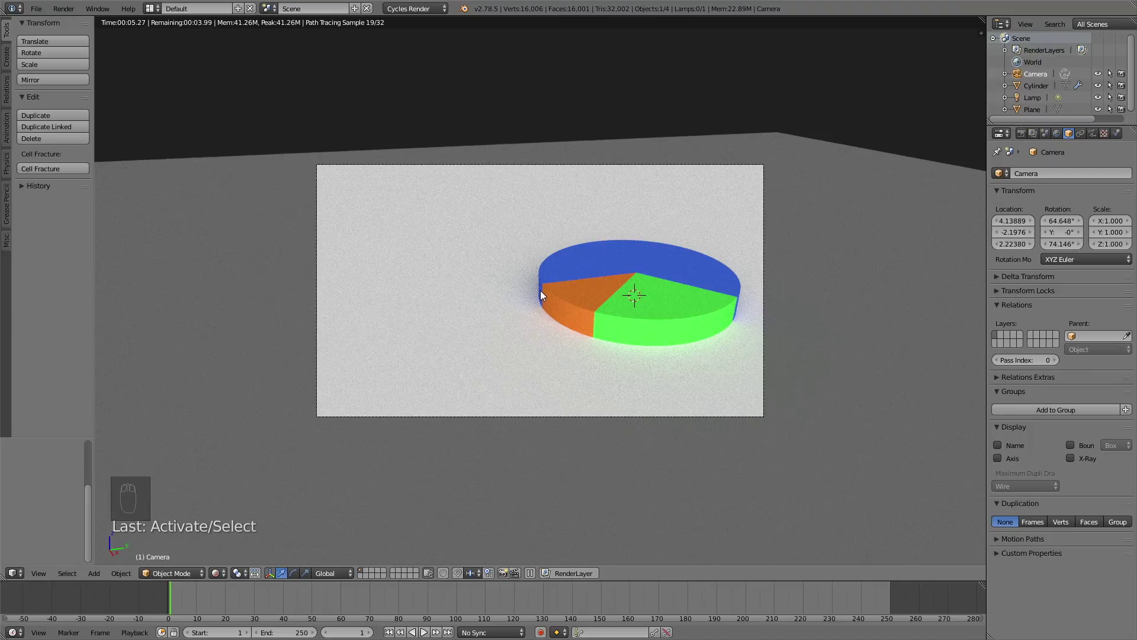
{"action": "key", "text": "shift+f"}
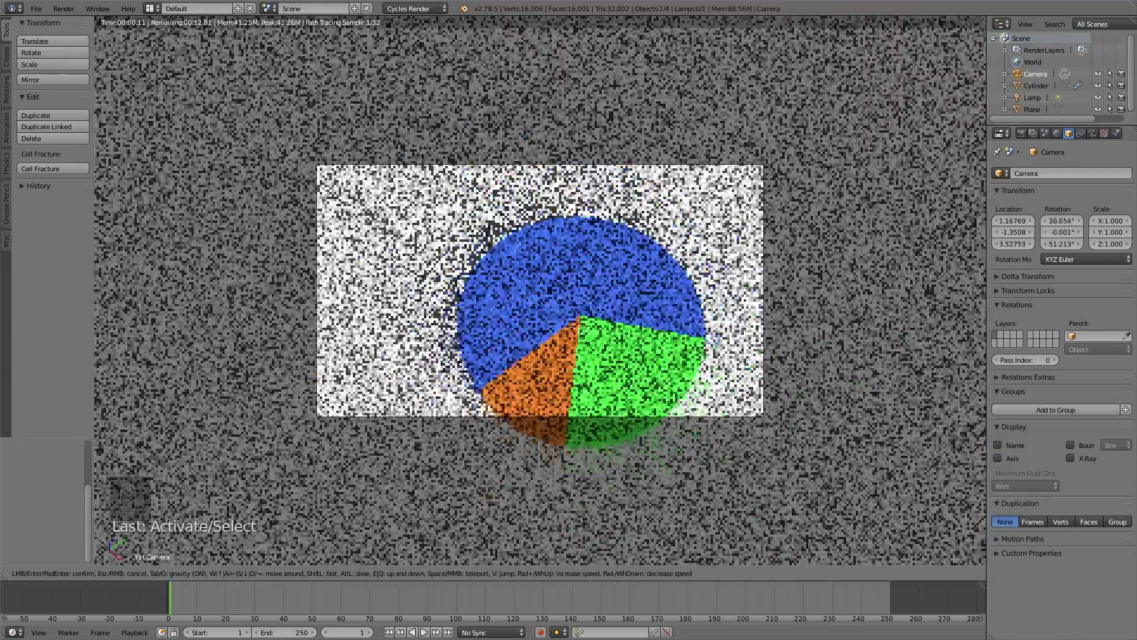
{"action": "key", "text": "shift+z"}
{"action": "key", "text": "shift+f"}
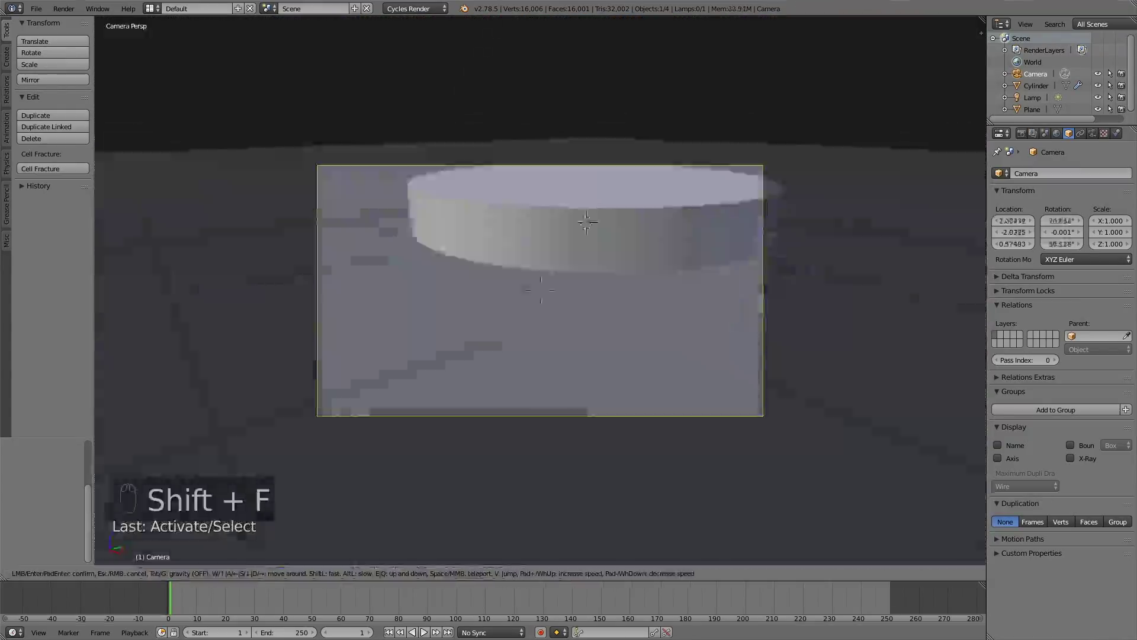
{"action": "key", "text": "shift+z"}
{"action": "key", "text": "shift+z"}
{"action": "key", "text": "shift+f"}
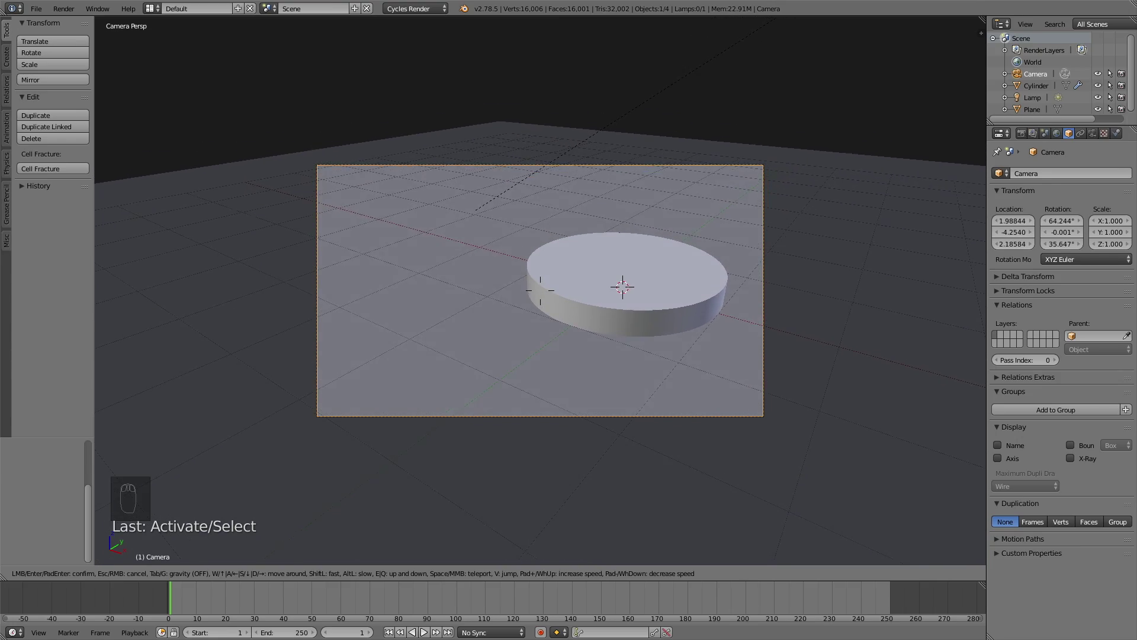
{"action": "key", "text": "shift+z"}
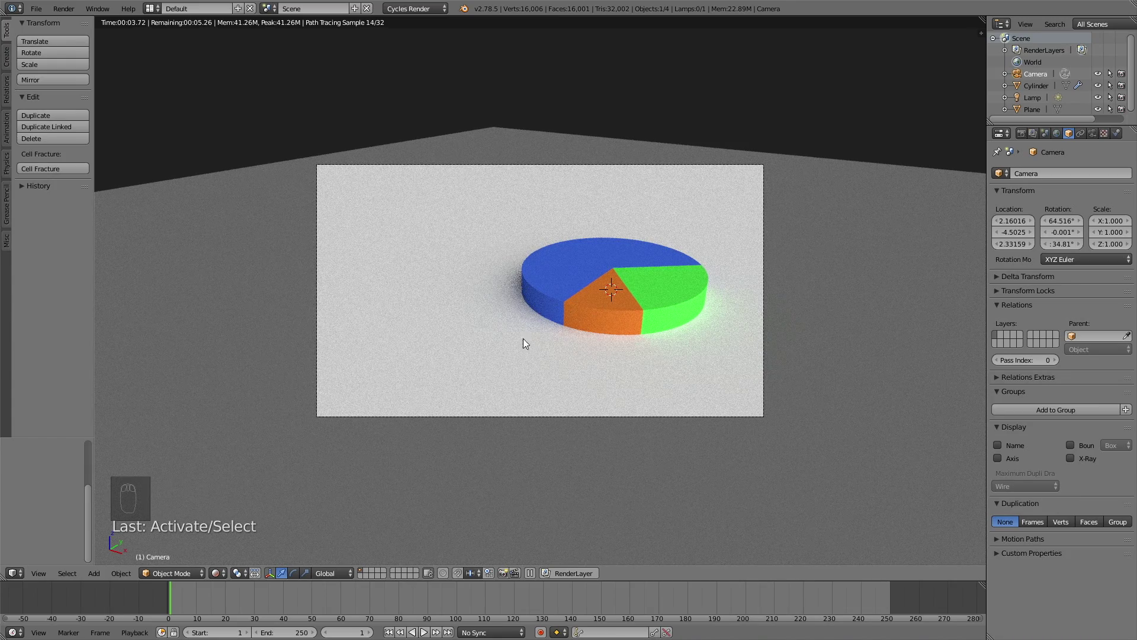
Give the ground plane a new dark Glossy BSDF material with roughness about 0.28
{"action": "left_click_drag", "start_coordinate": [499, 321], "coordinate": [1123, 138]}
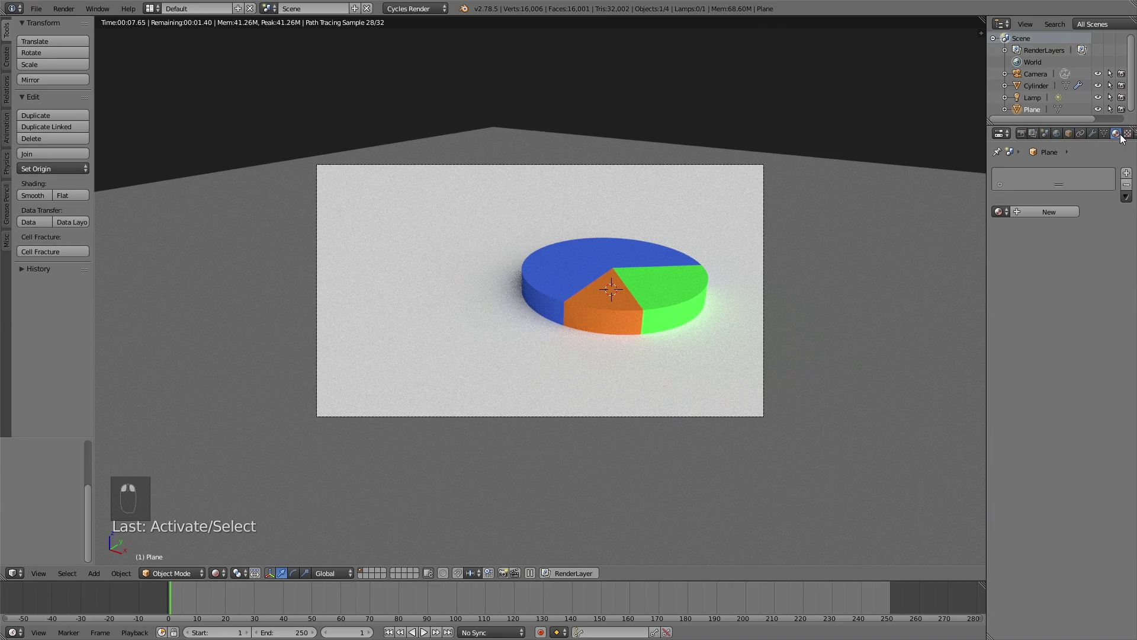
{"action": "left_click", "coordinate": [1035, 214]}
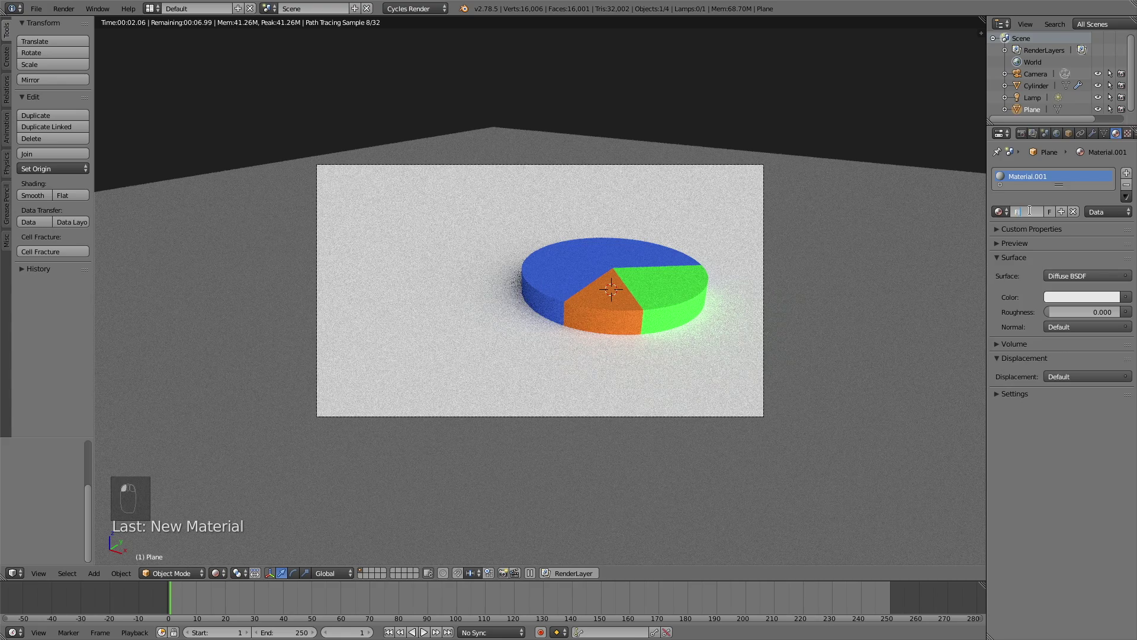
{"action": "key", "text": "o"}
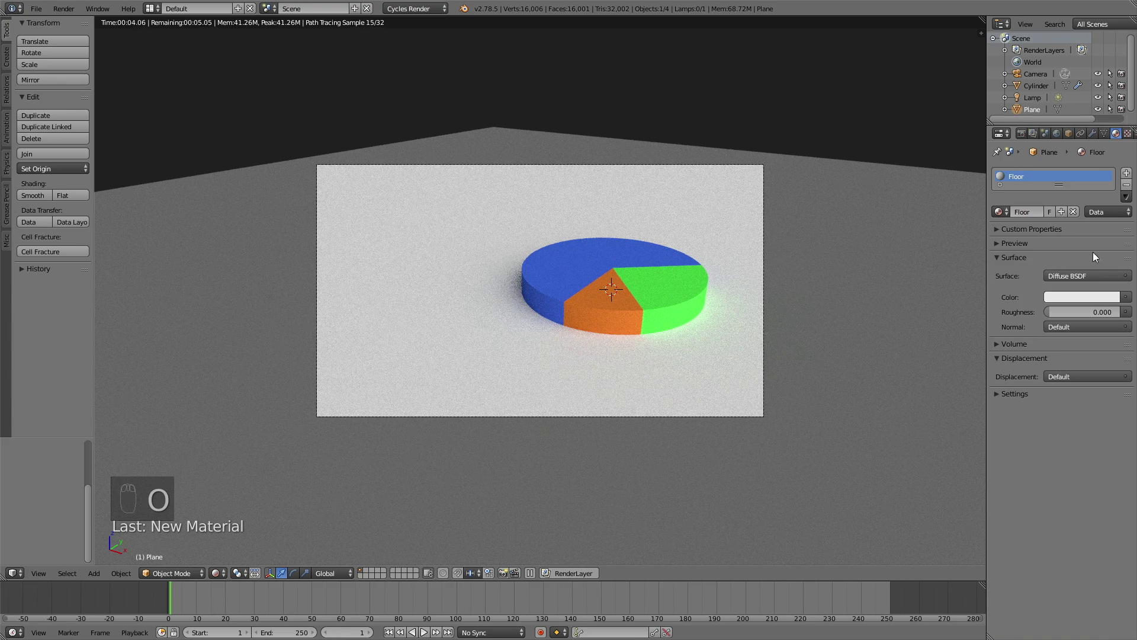
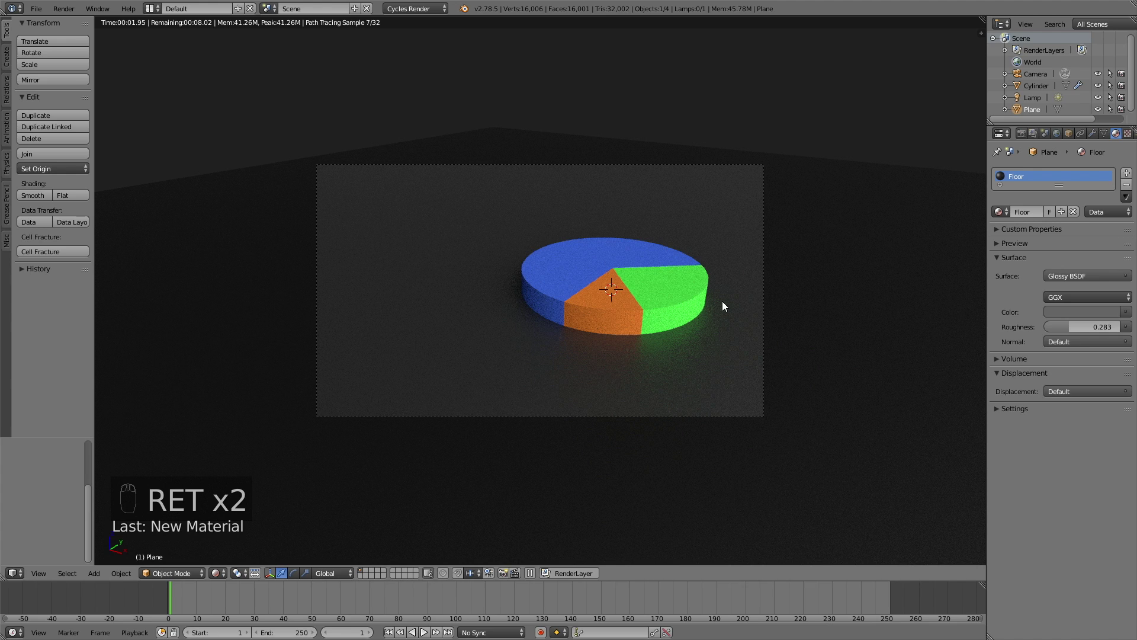
{"action": "left_click_drag", "start_coordinate": [1030, 134], "coordinate": [641, 273]}
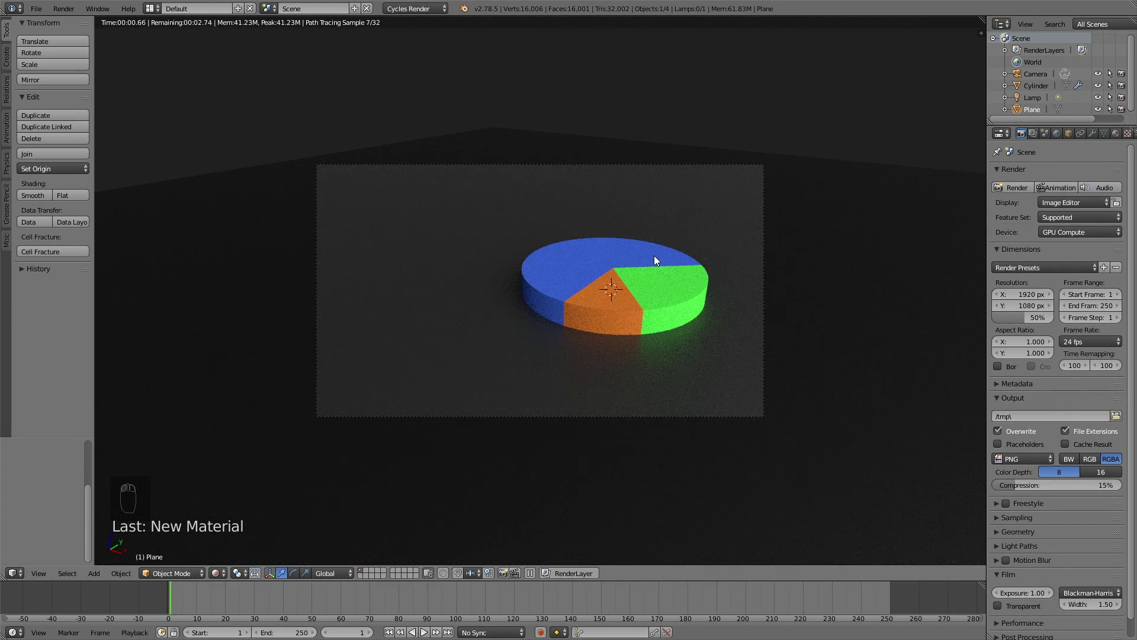
{"action": "left_click_drag", "start_coordinate": [663, 246], "coordinate": [663, 247]}
Add a text object, rotate it 90° on X, turn it on Z and slide it onto the pie top
{"action": "key", "text": "shift+z"}
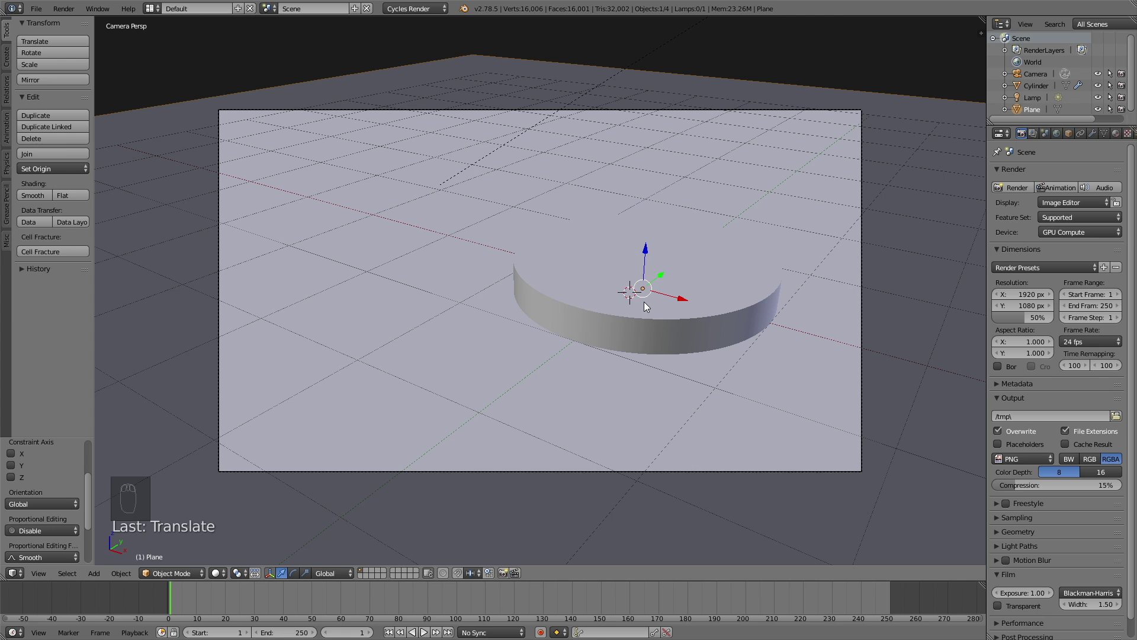
{"action": "key", "text": "shift+a"}
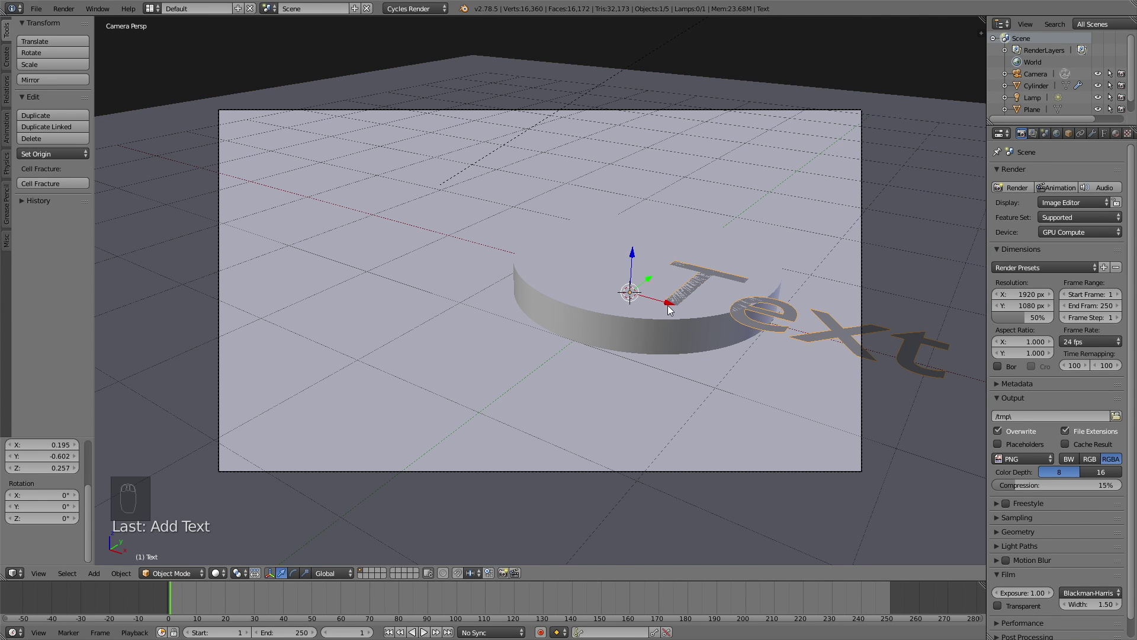
{"action": "key", "text": "r"}
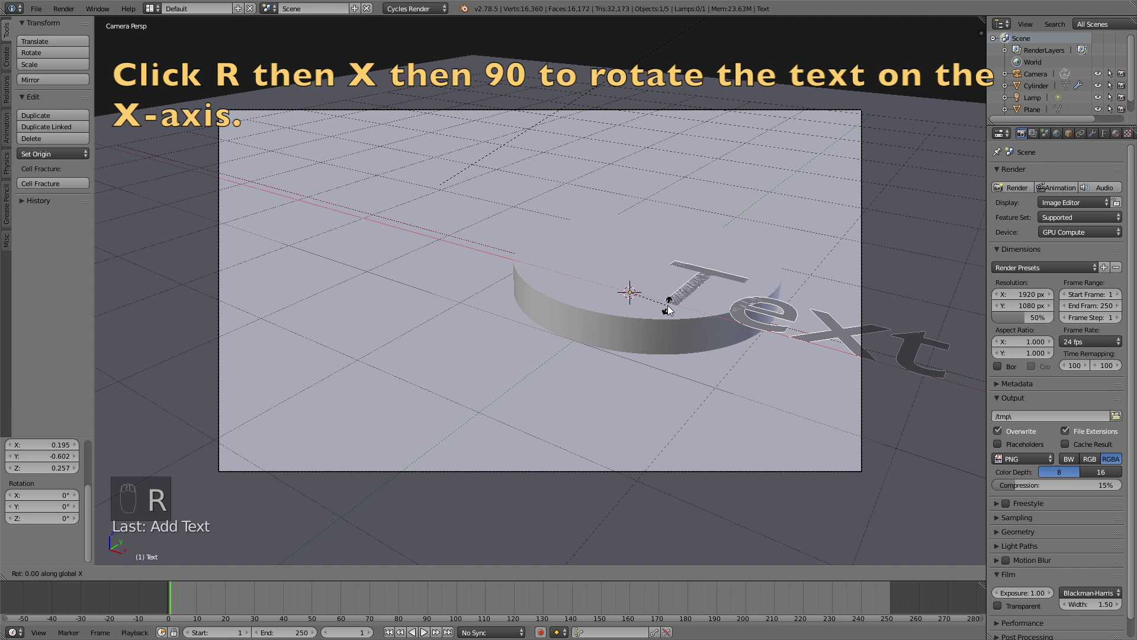
{"action": "key", "text": "r"}
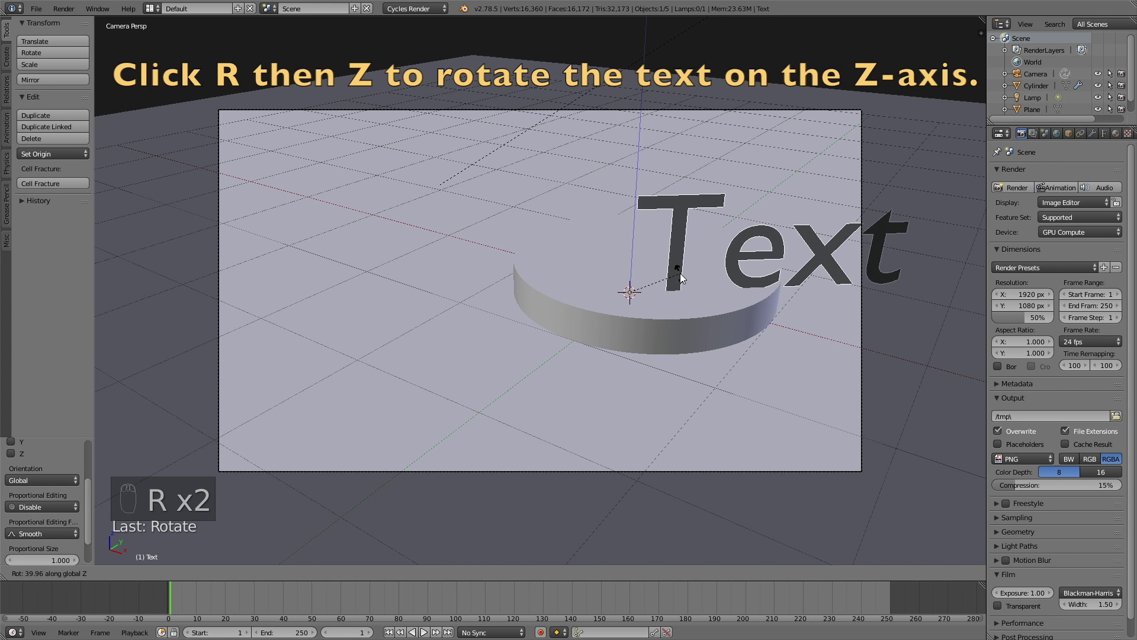
{"action": "key", "text": "s"}
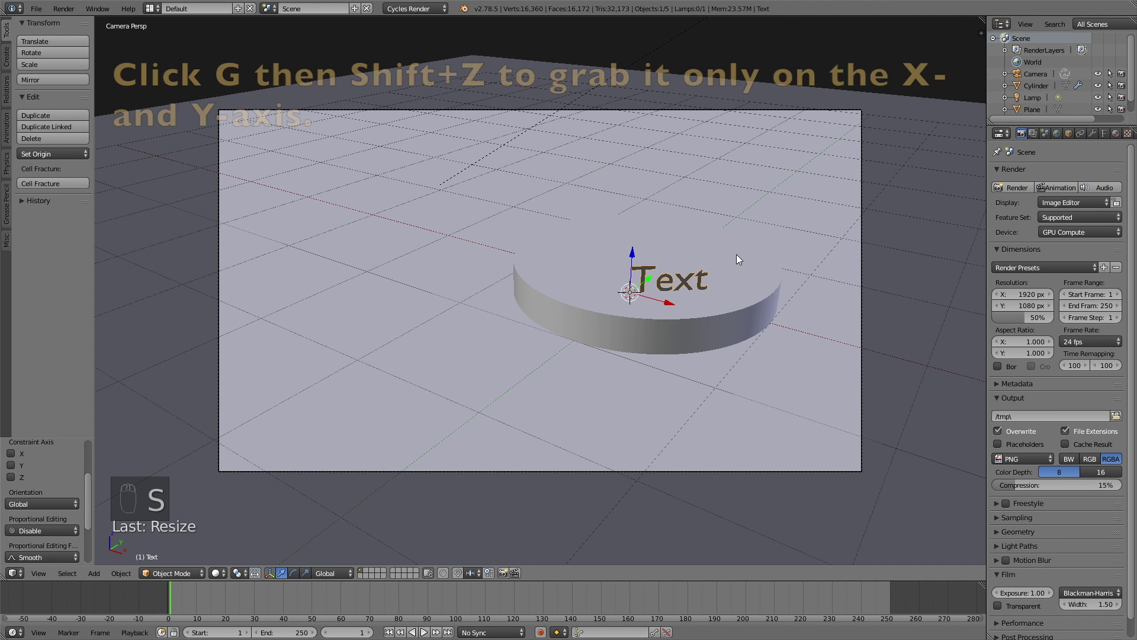
{"action": "key", "text": "g"}
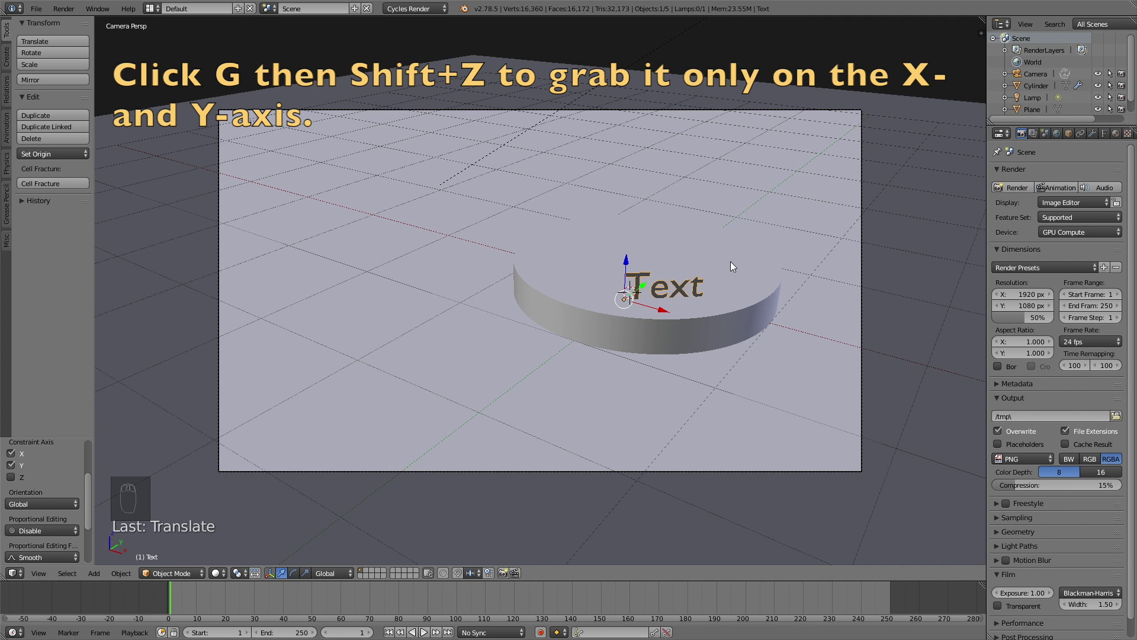
Enter text edit mode and start erasing the default word
{"action": "key", "text": "Tab"}
{"action": "key", "text": "BackSpace"}
{"action": "key", "text": "BackSpace"}
{"action": "key", "text": "BackSpace"}
Replace the remaining default text with the label 12%
{"action": "key", "text": "BackSpace"}
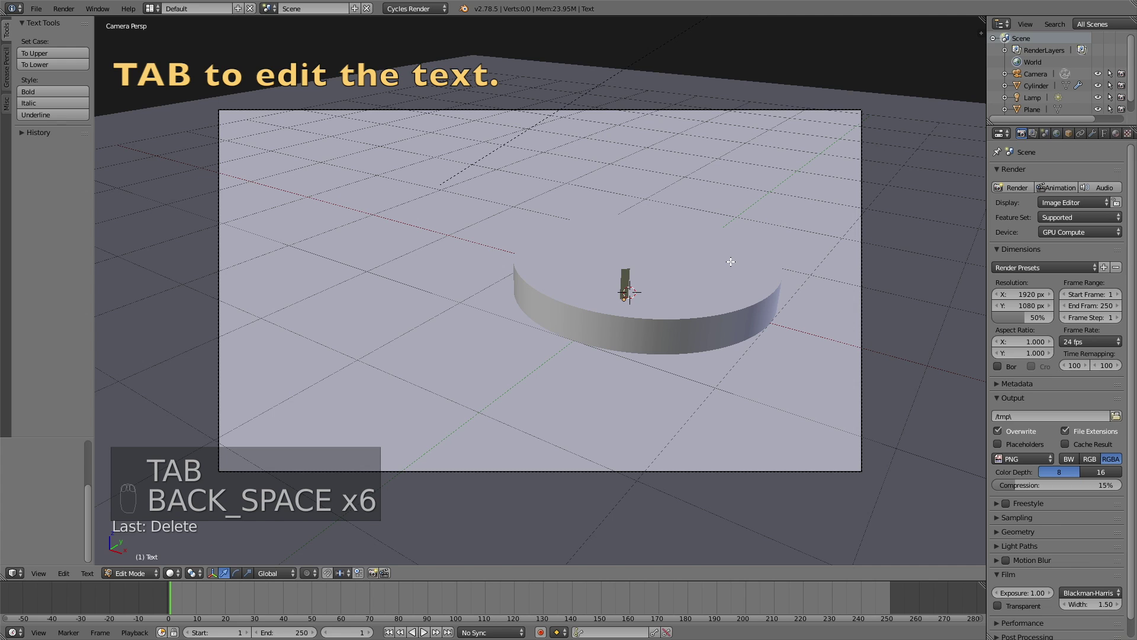
{"action": "key", "text": "1"}
{"action": "key", "text": "2"}
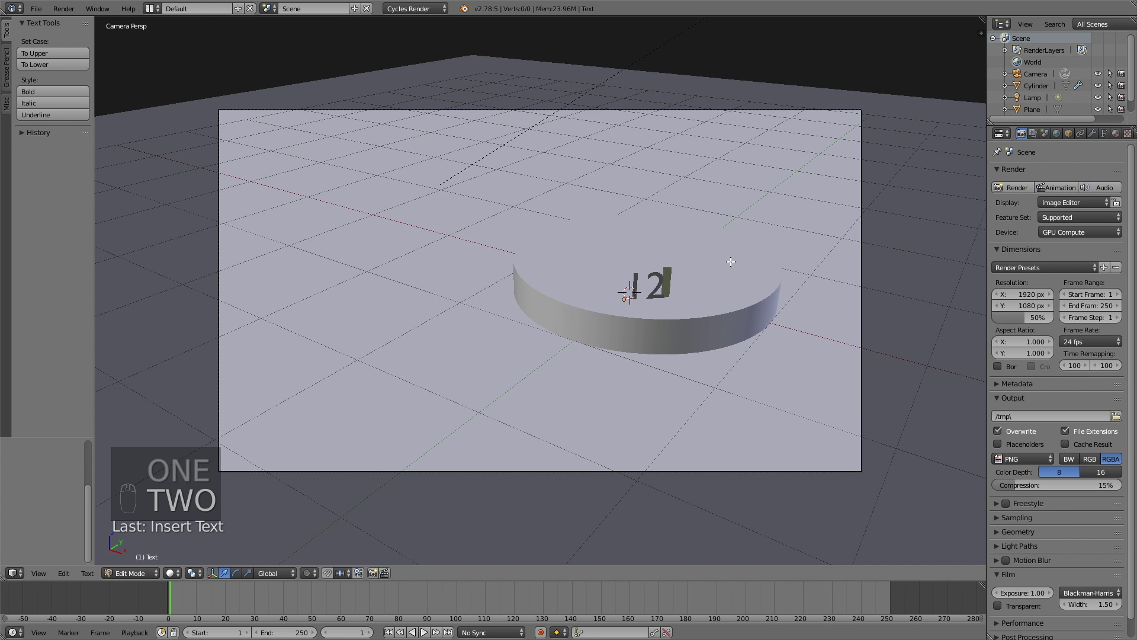
{"action": "key", "text": "shift+5"}
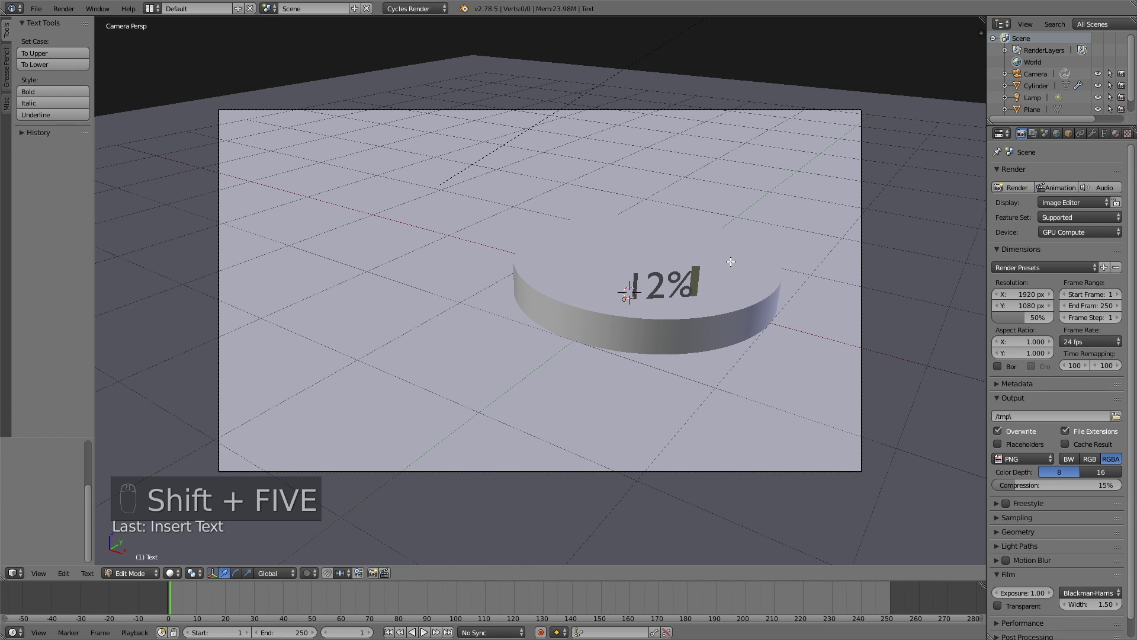
{"action": "key", "text": "Tab"}
Shrink, move and rotate the 12% label so it sits over the orange slice
{"action": "key", "text": "shift+z"}
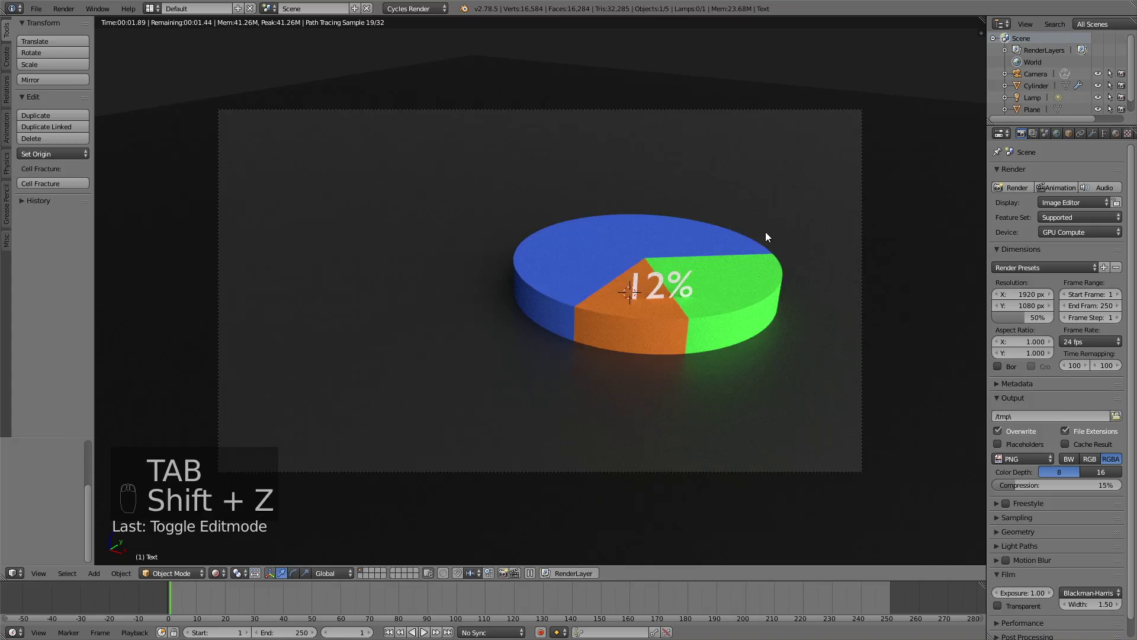
{"action": "key", "text": "s"}
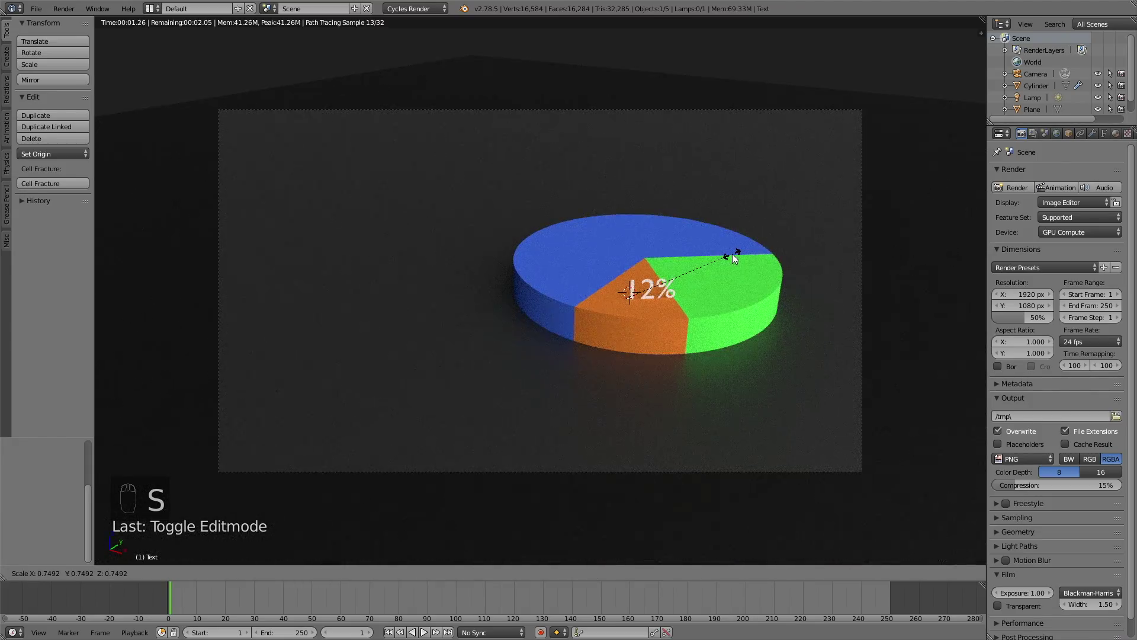
{"action": "key", "text": "g"}
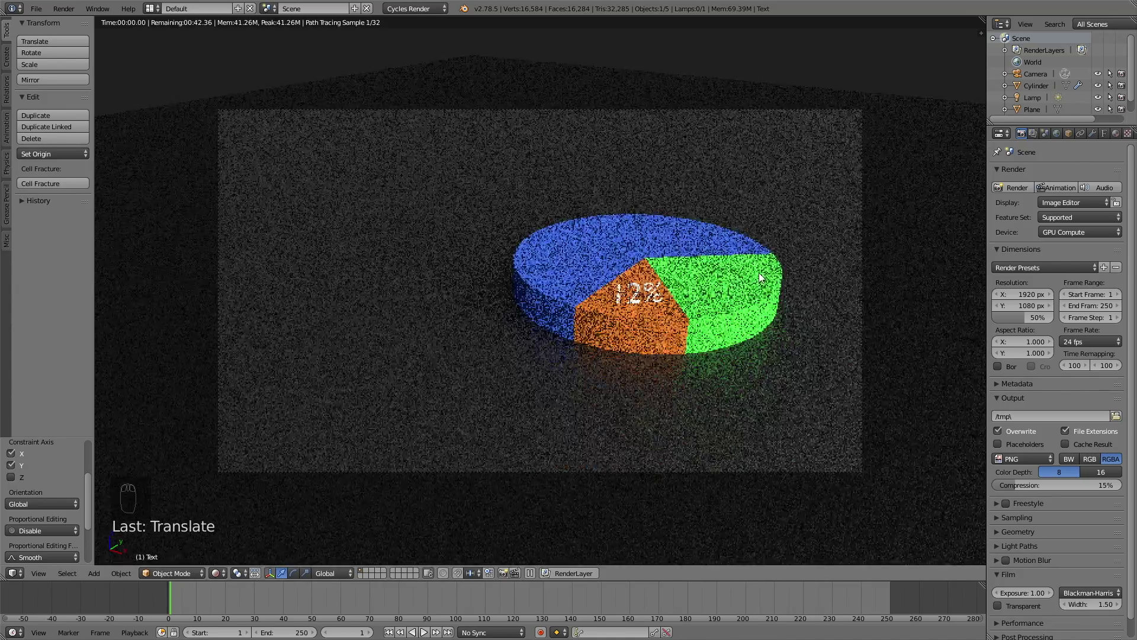
{"action": "key", "text": "r"}
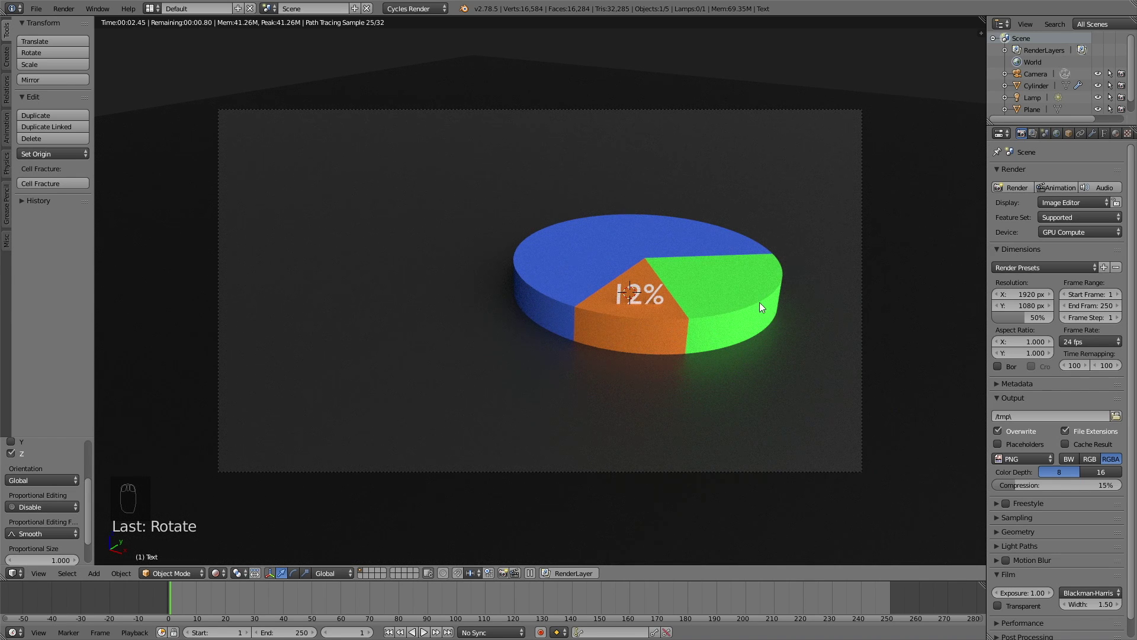
Create the %Orange material as a Mix Shader of Glossy BSDF and Transparent BSDF
{"action": "left_click_drag", "start_coordinate": [1119, 140], "coordinate": [1015, 475]}
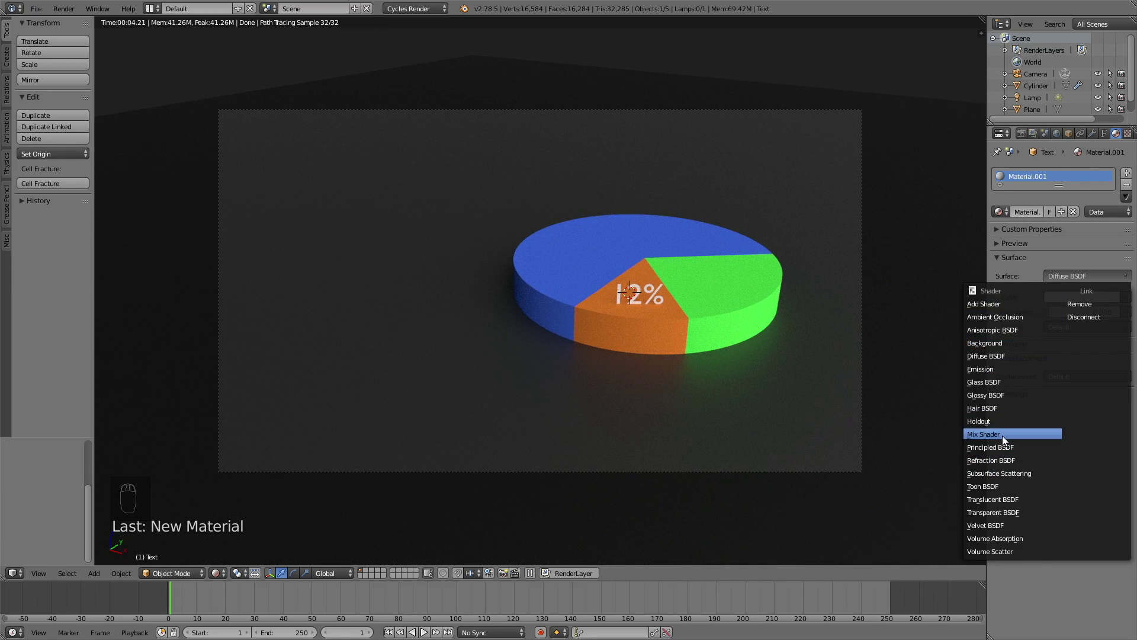
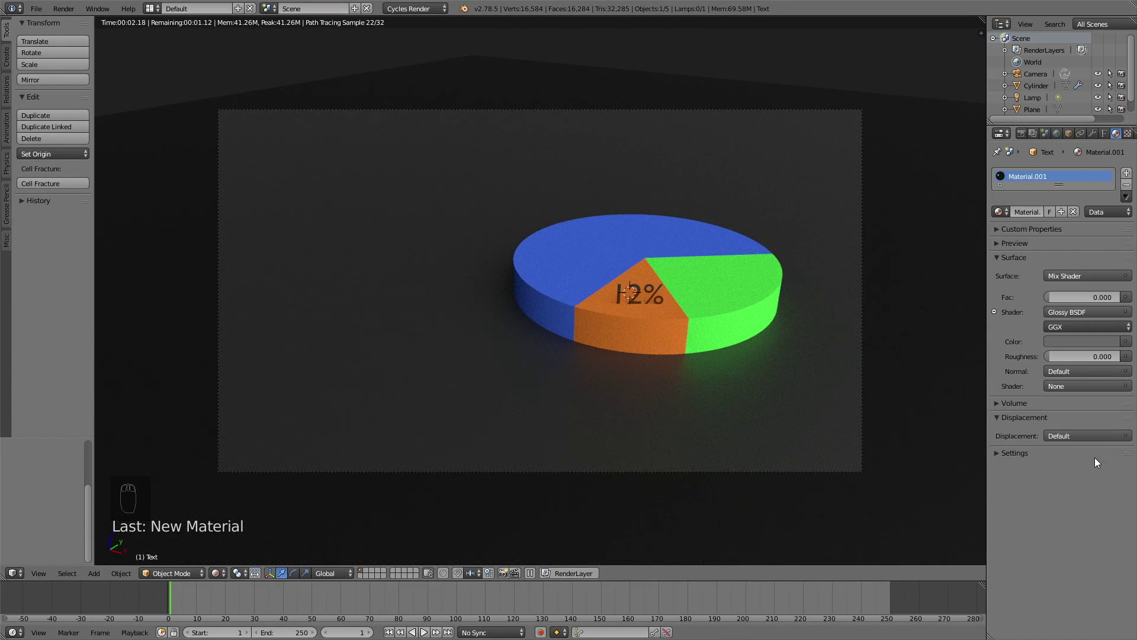
{"action": "left_click_drag", "start_coordinate": [1076, 386], "coordinate": [1081, 337]}
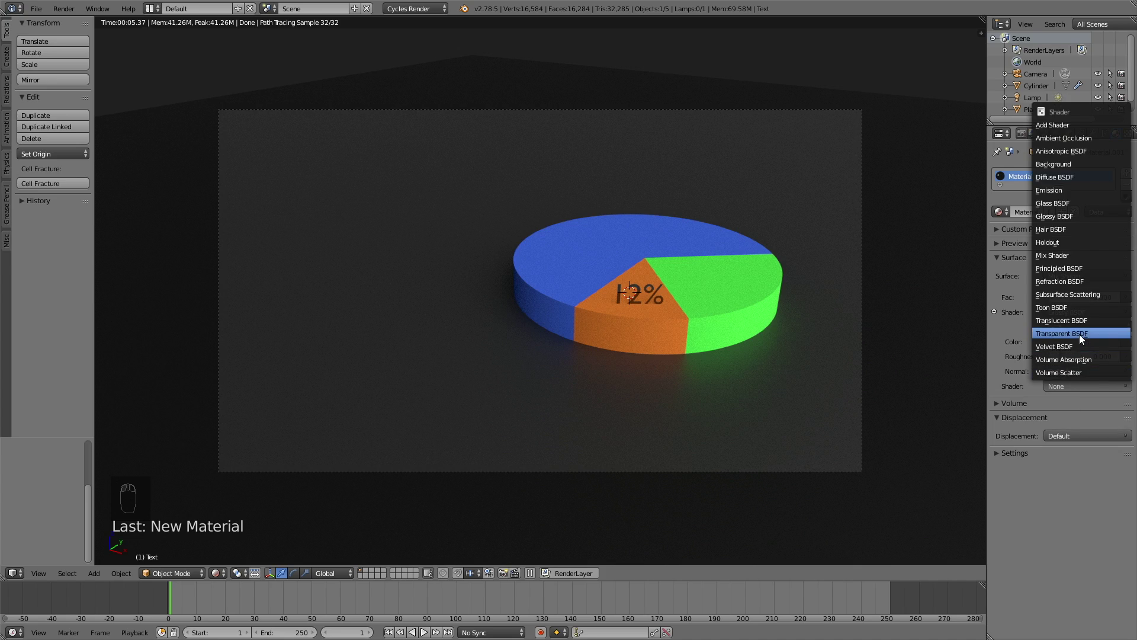
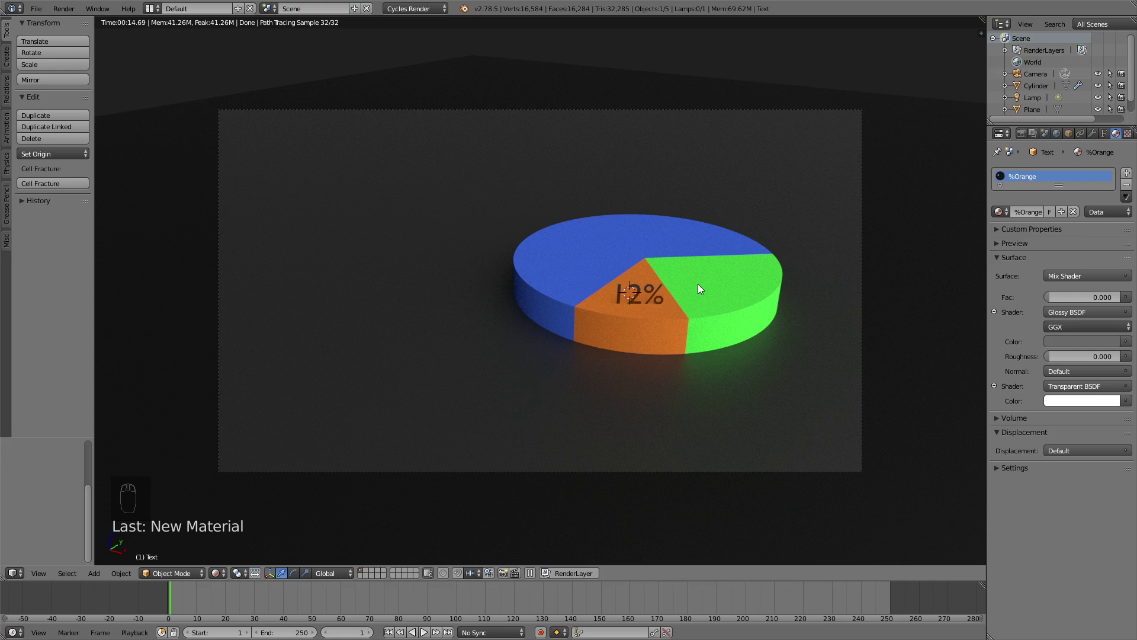
Duplicate the label onto the green slice and rename its single-user material %Green
{"action": "key", "text": "shift+d"}
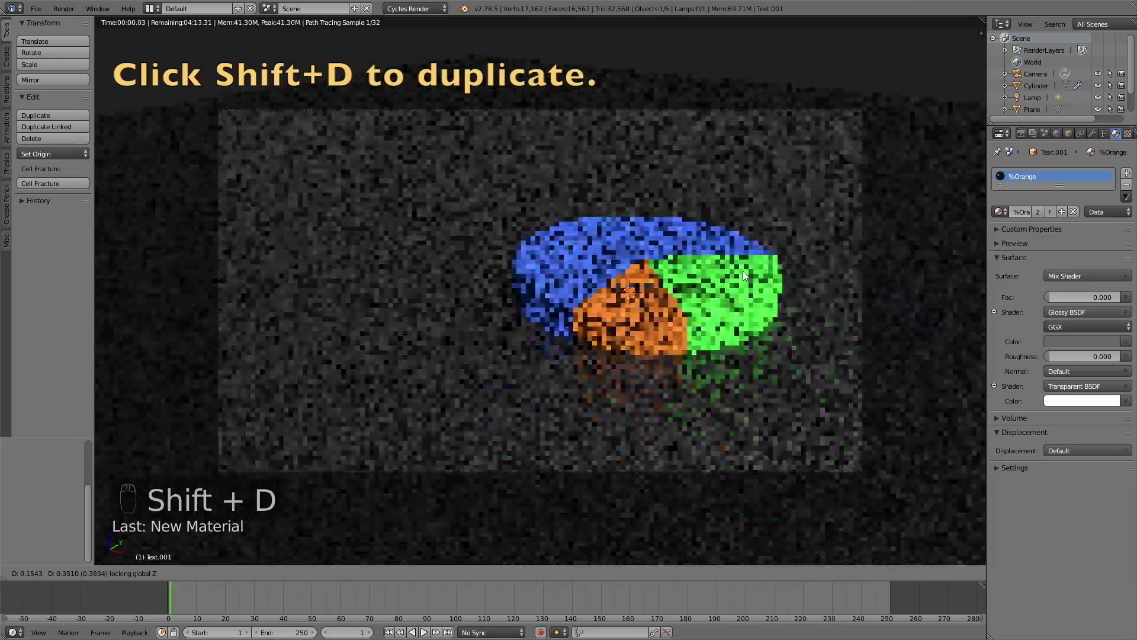
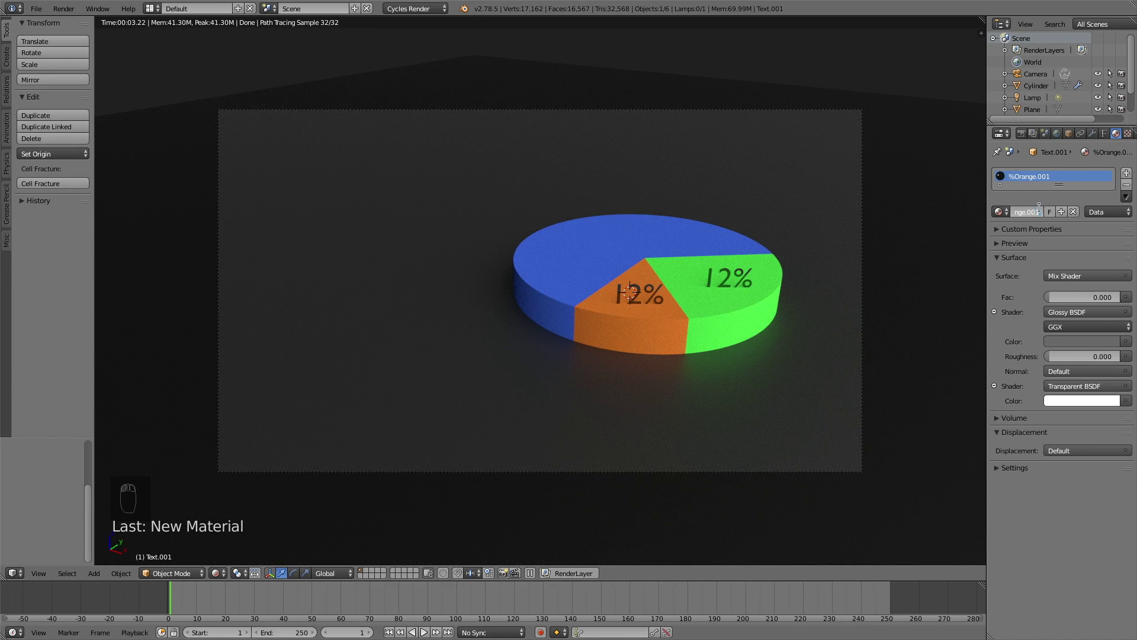
{"action": "key", "text": "BackSpace"}
{"action": "key", "text": "BackSpace"}
{"action": "key", "text": "BackSpace"}
{"action": "key", "text": "BackSpace"}
{"action": "key", "text": "BackSpace"}
{"action": "key", "text": "r"}
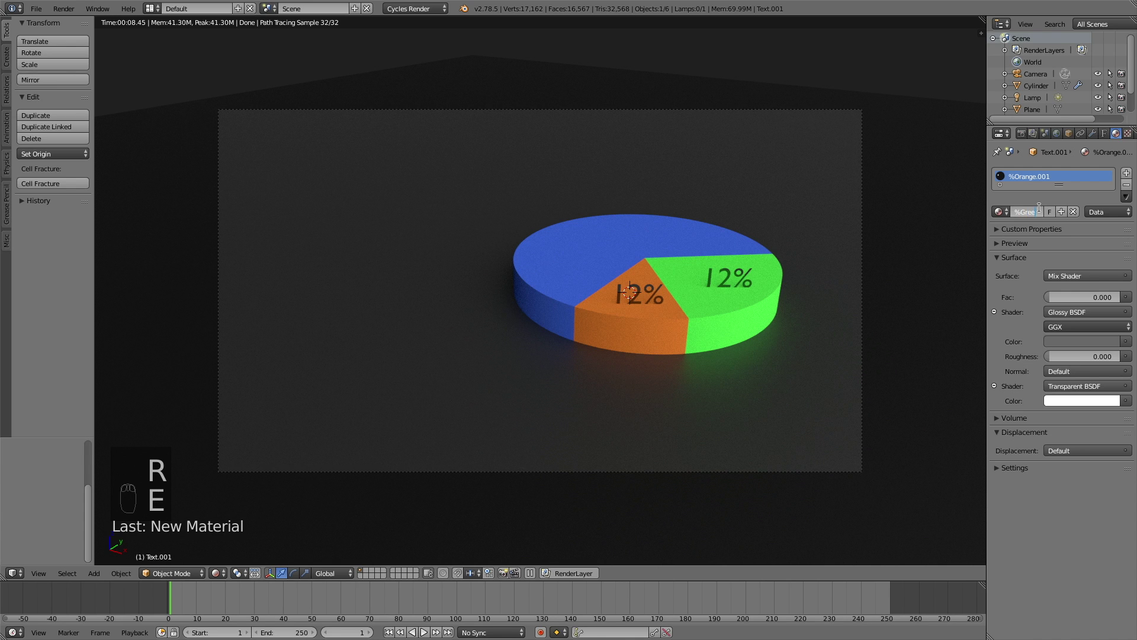
{"action": "key", "text": "e"}
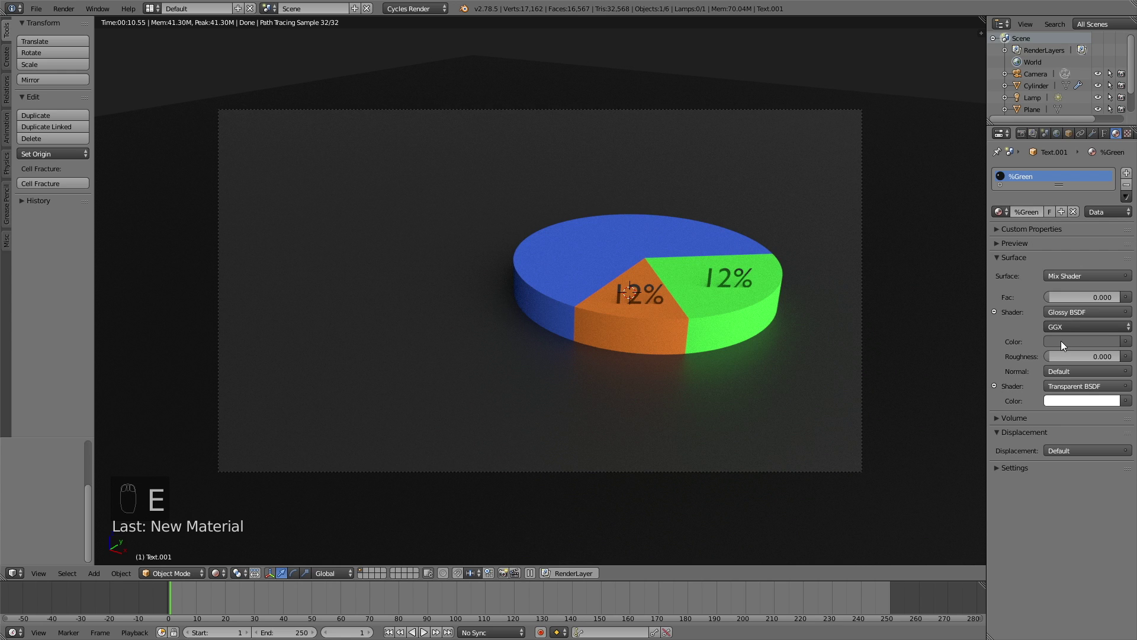
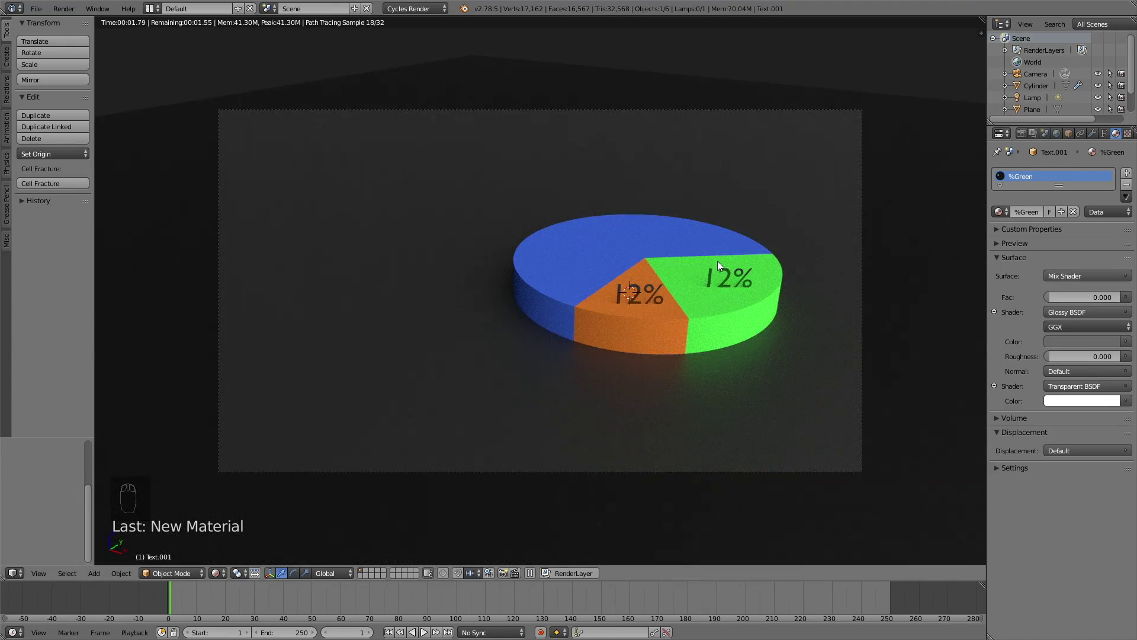
Edit the copied label's text so it reads 24%
{"action": "key", "text": "shift+z"}
{"action": "key", "text": "Tab"}
{"action": "key", "text": "Left"}
{"action": "key", "text": "BackSpace"}
{"action": "key", "text": "BackSpace"}
{"action": "key", "text": "2"}
{"action": "key", "text": "4"}
{"action": "key", "text": "Tab"}
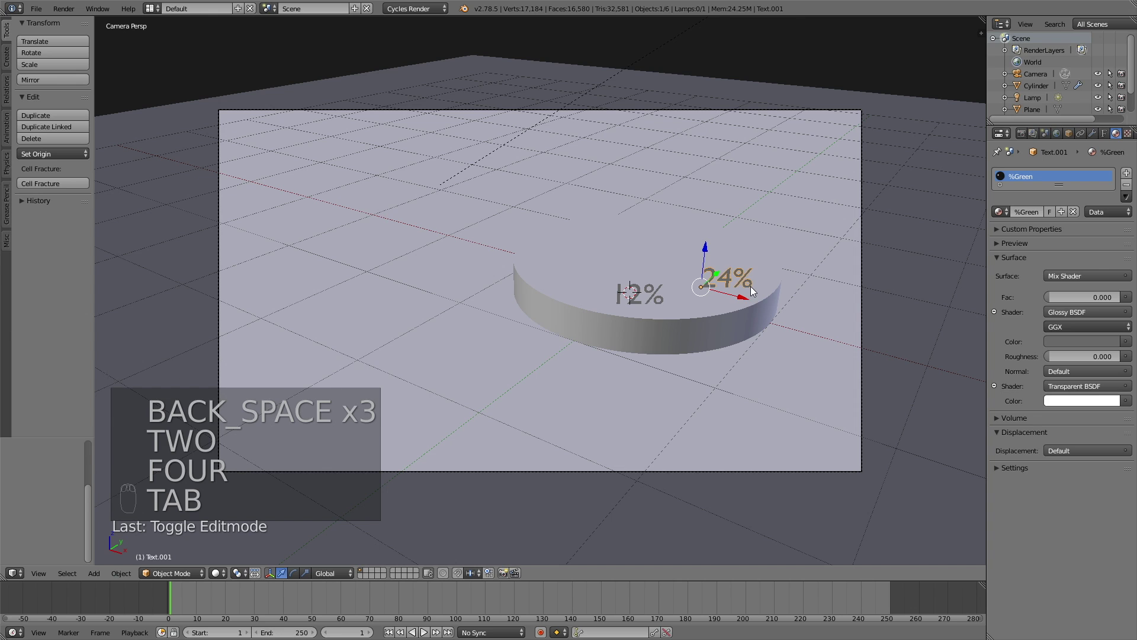
Duplicate the 24% label and place the copy over the blue slice
{"action": "key", "text": "shift+d"}
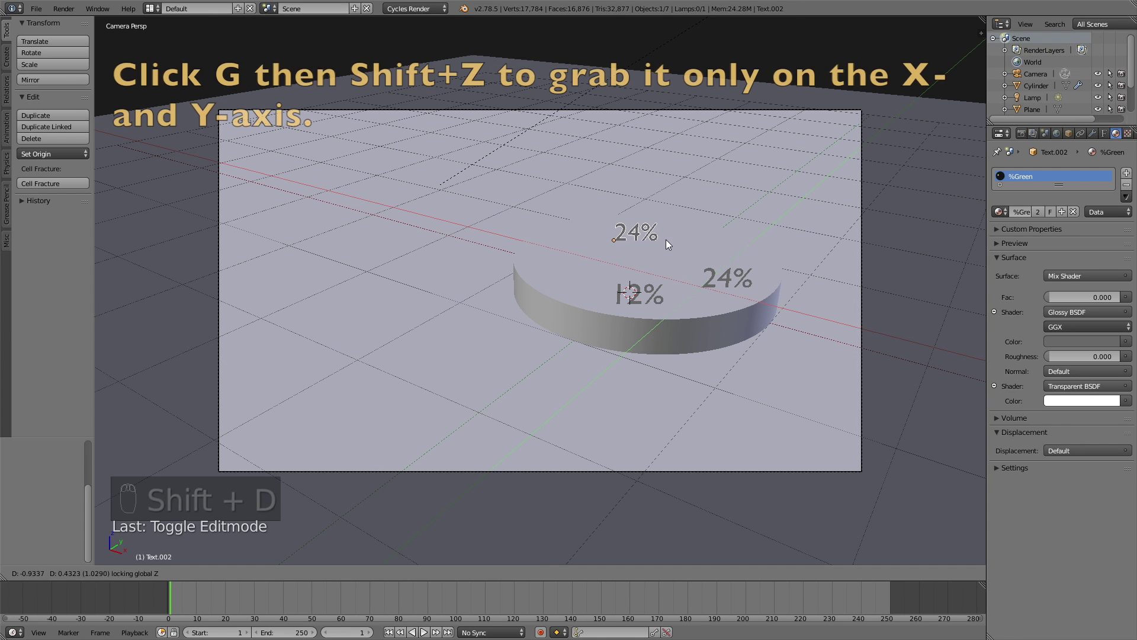
{"action": "key", "text": "shift+z"}
{"action": "key", "text": "shift+z"}
{"action": "key", "text": "g"}
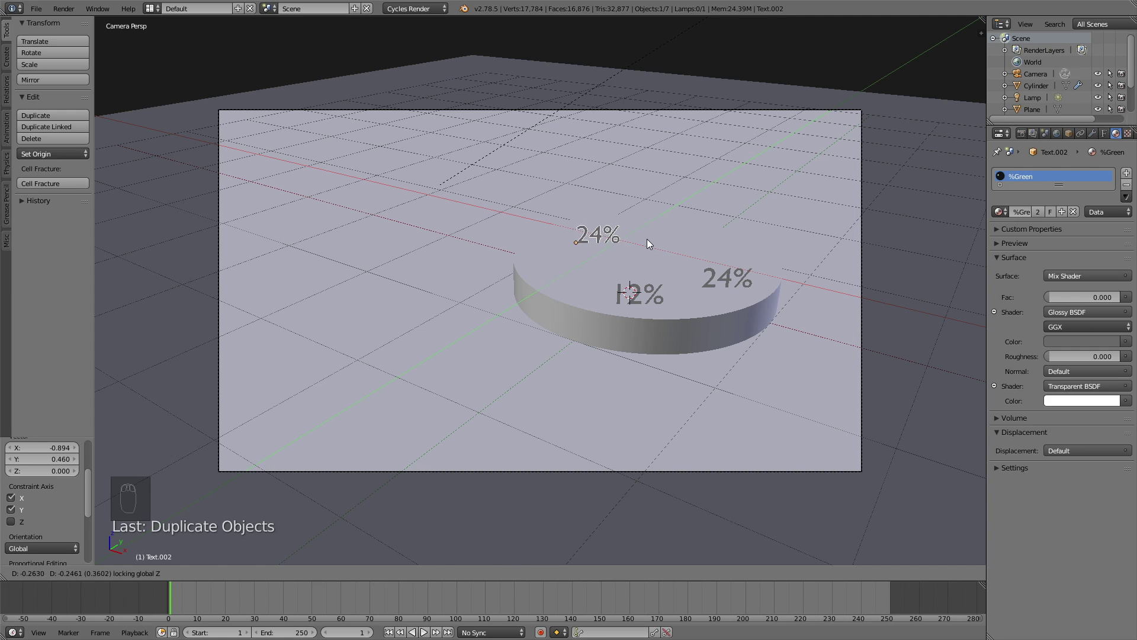
{"action": "key", "text": "shift+z"}
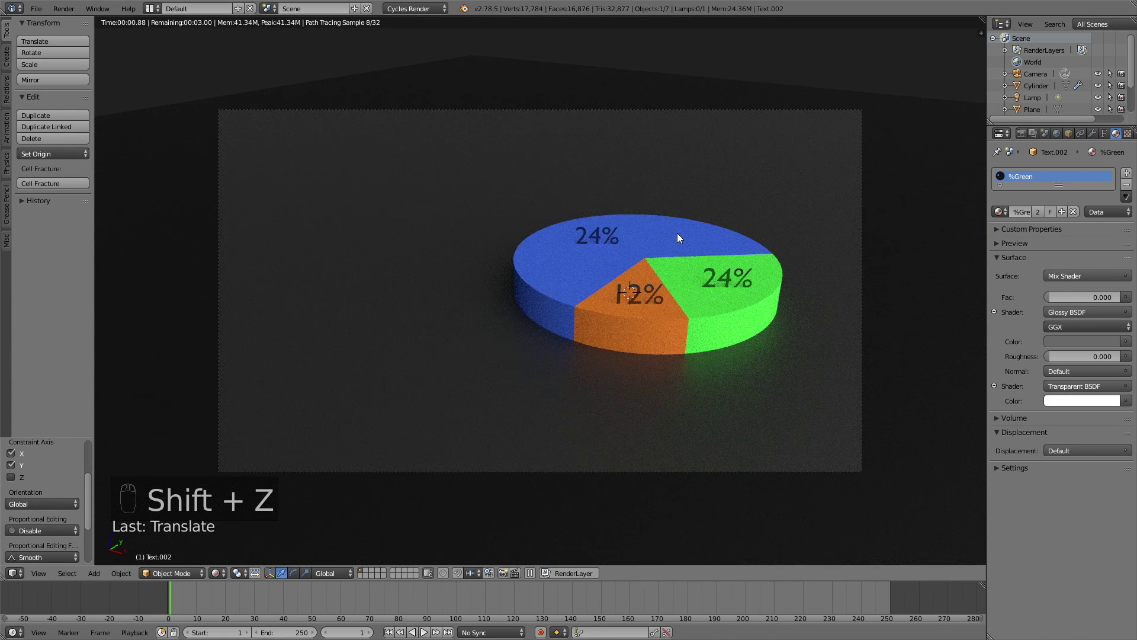
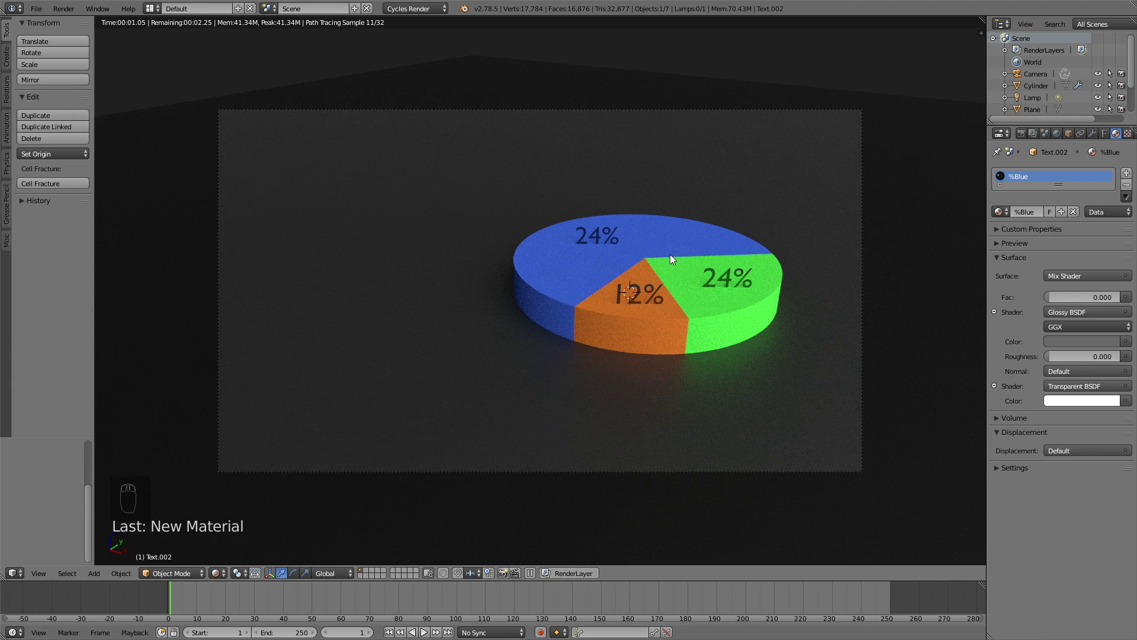
Edit the blue slice's label to read 64% and preview it rendered
{"action": "key", "text": "shift+z"}
{"action": "key", "text": "Tab"}
{"action": "key", "text": "BackSpace"}
{"action": "key", "text": "BackSpace"}
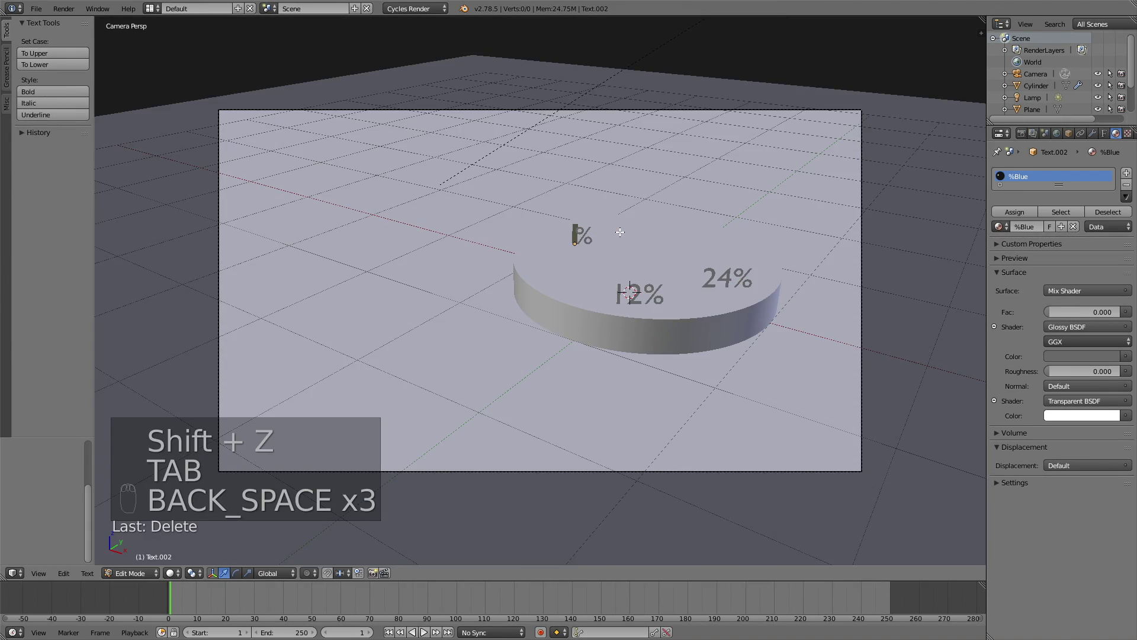
{"action": "key", "text": "6"}
{"action": "key", "text": "4"}
{"action": "key", "text": "Tab"}
{"action": "key", "text": "shift+z"}
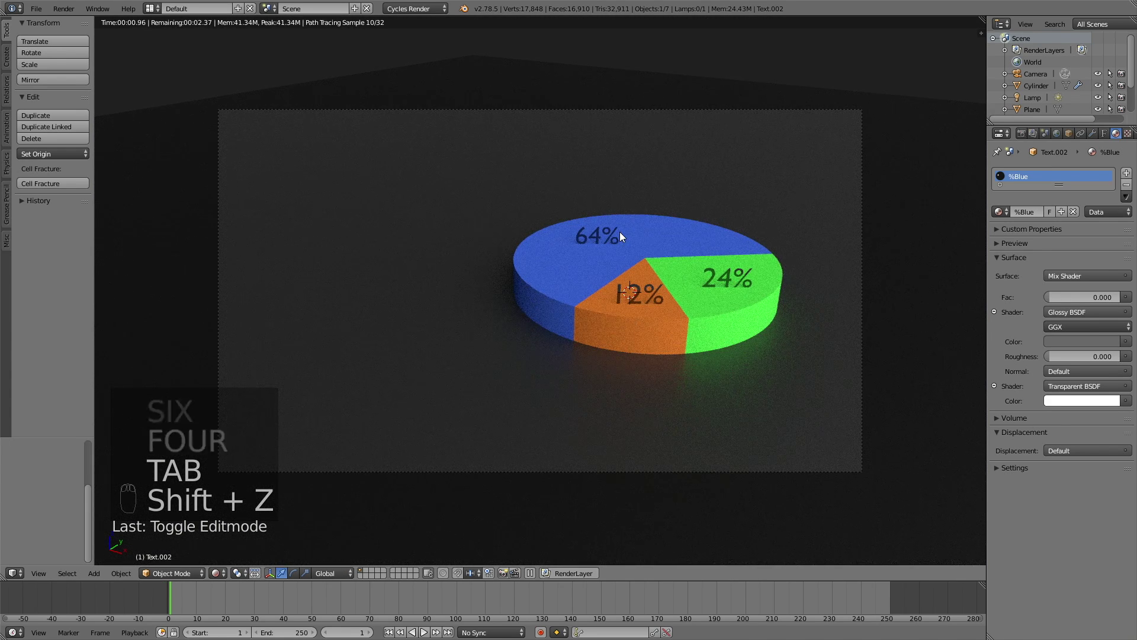
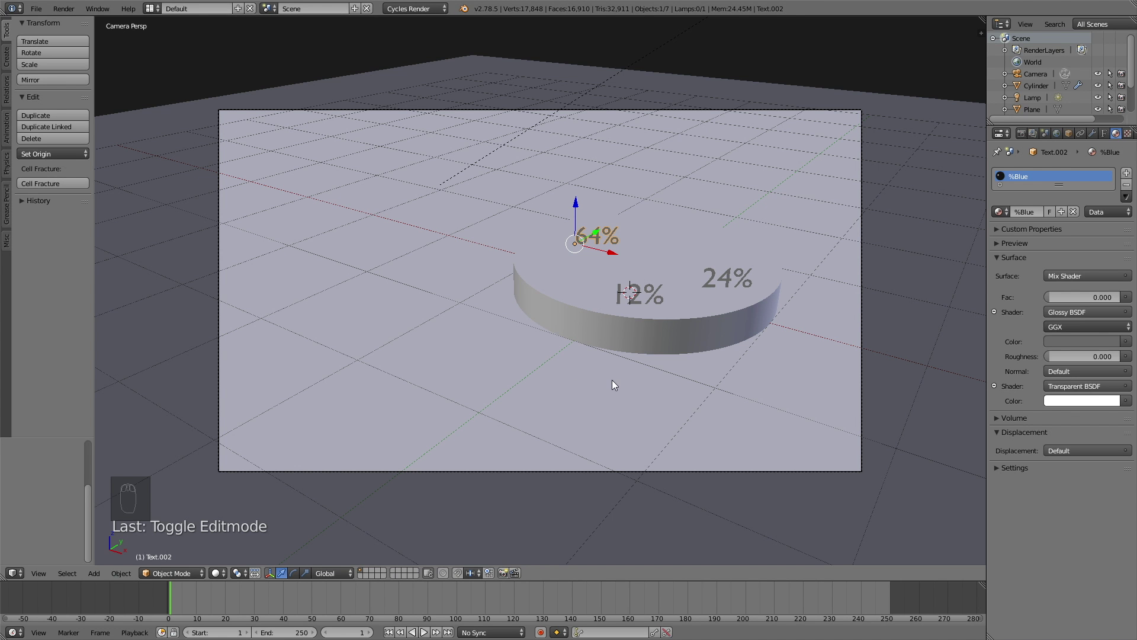
Add a text object at a cursor in front of the pie, rotated upright, positioned and shrunk to label size
{"action": "left_click_drag", "start_coordinate": [614, 387], "coordinate": [619, 402]}
{"action": "key", "text": "shift+a"}
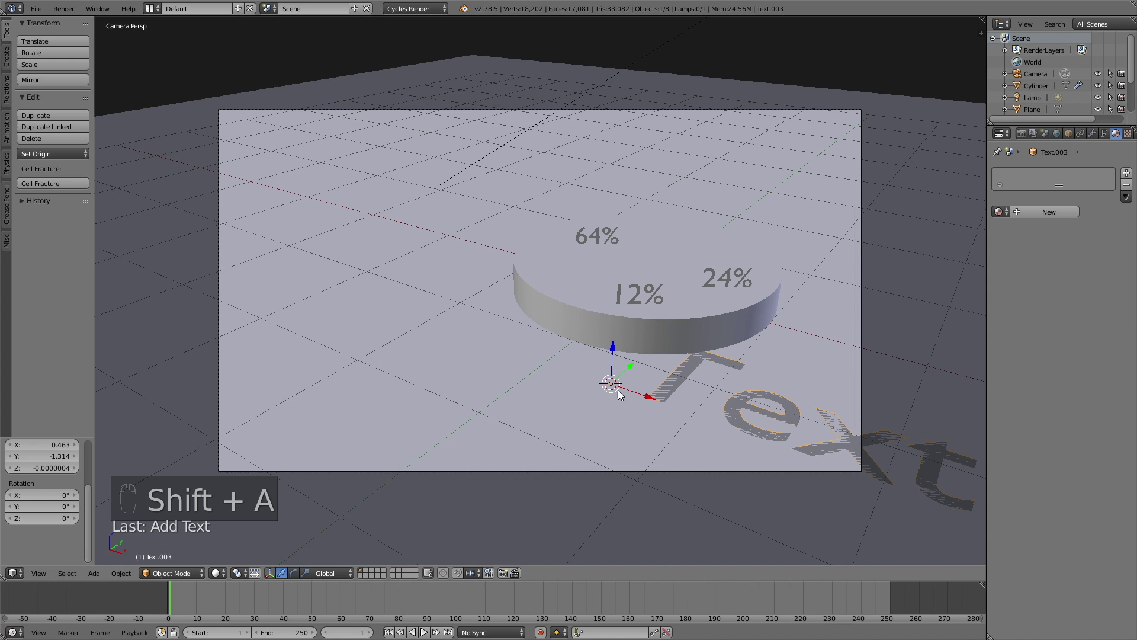
{"action": "key", "text": "r"}
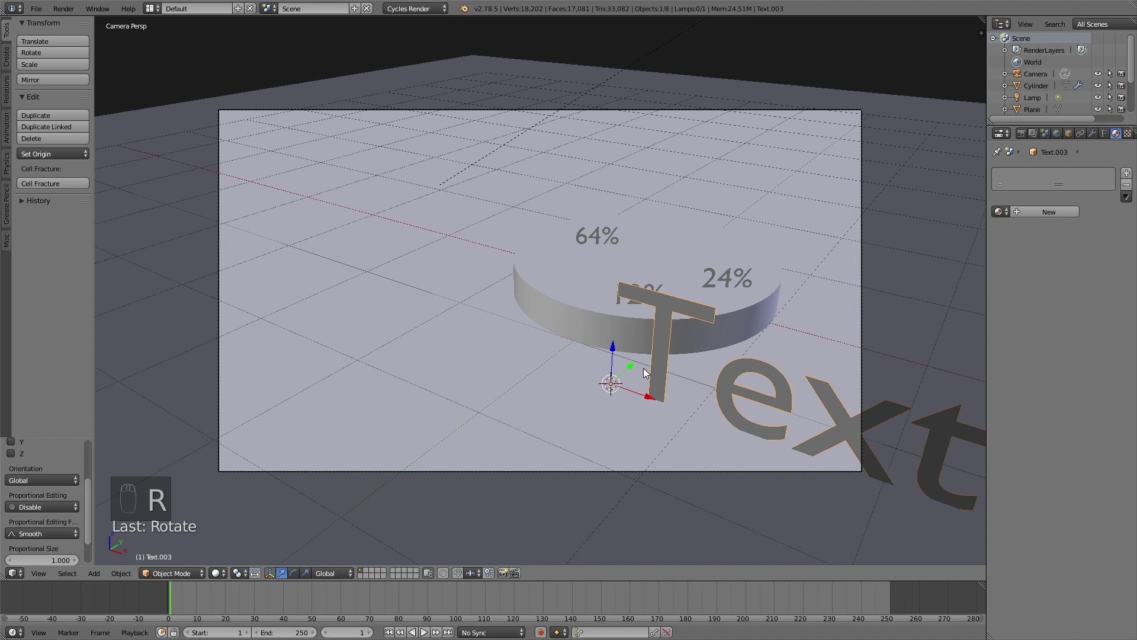
{"action": "key", "text": "r"}
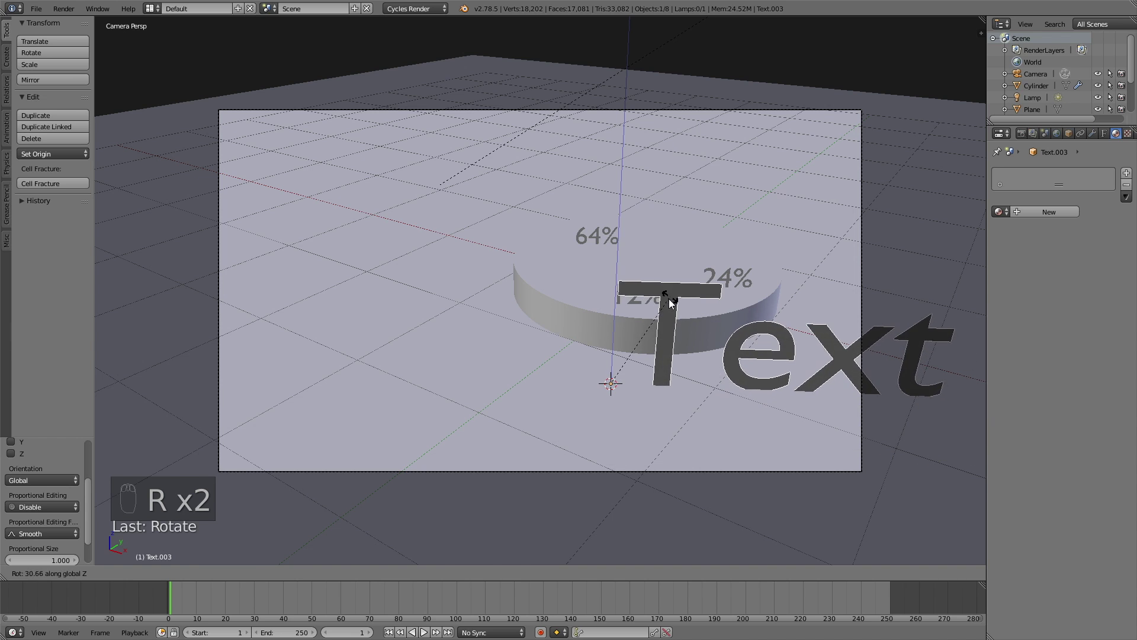
{"action": "key", "text": "g"}
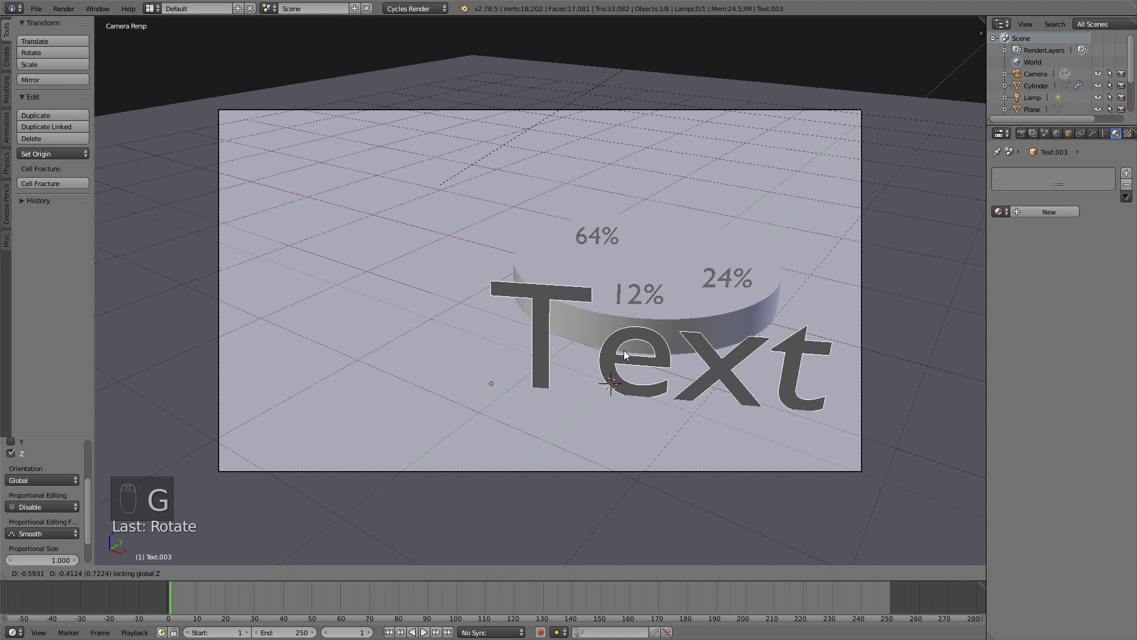
{"action": "key", "text": "s"}
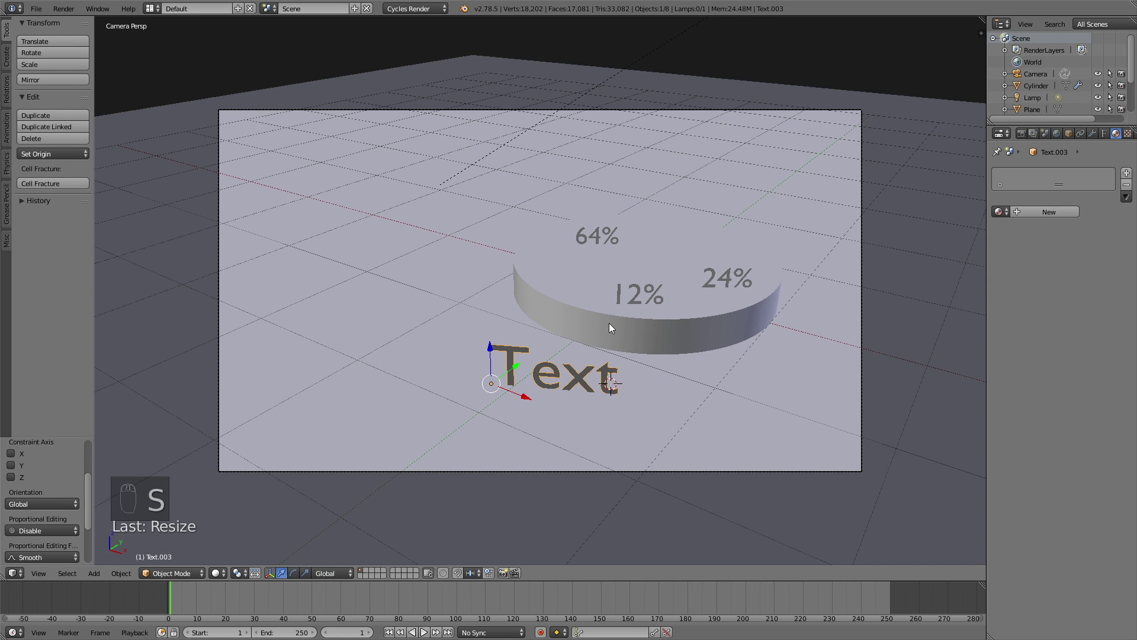
{"action": "key", "text": "g"}
{"action": "key", "text": "Tab"}
{"action": "key", "text": "Tab"}
Replace the default word so the label reads A
{"action": "key", "text": "shift+z"}
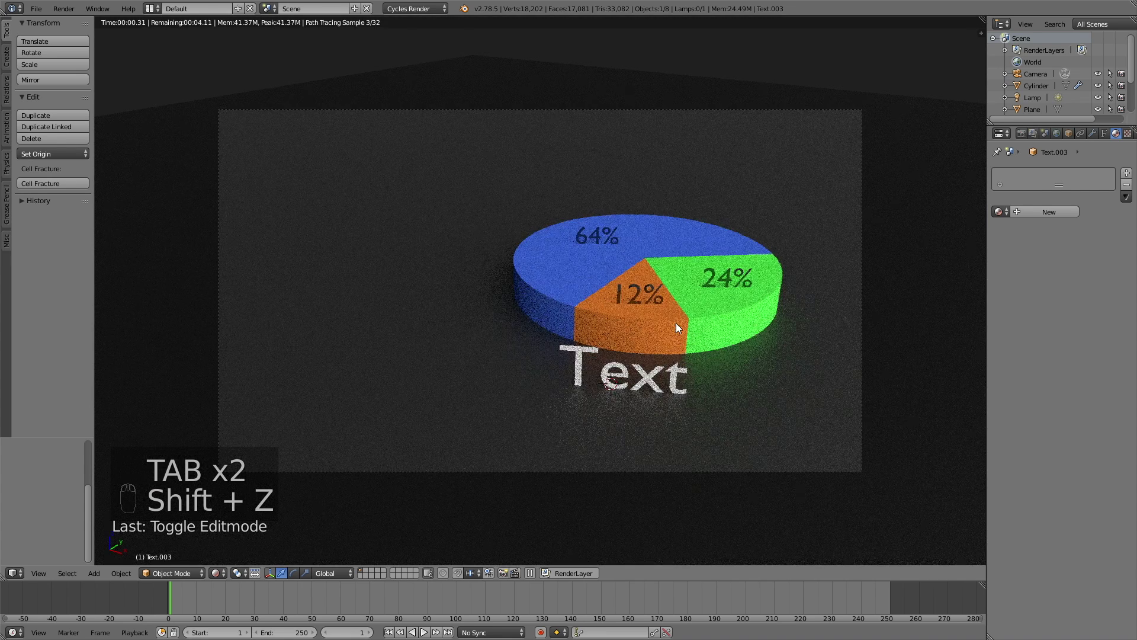
{"action": "key", "text": "Tab"}
{"action": "key", "text": "shift+z"}
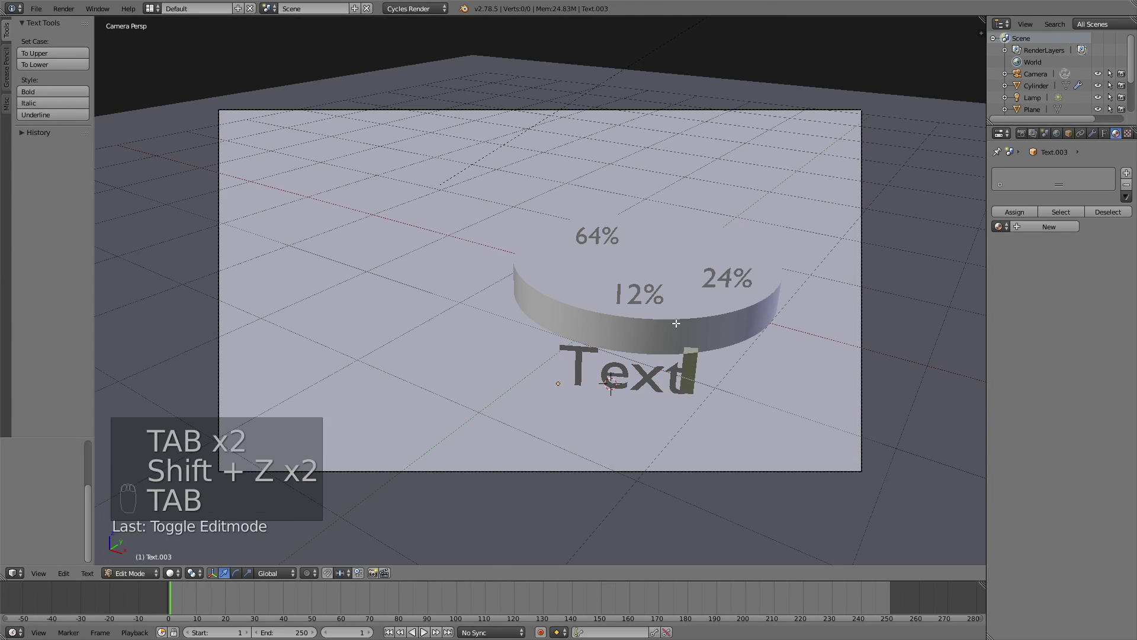
{"action": "key", "text": "BackSpace"}
{"action": "key", "text": "BackSpace"}
{"action": "key", "text": "BackSpace"}
{"action": "key", "text": "shift+a"}
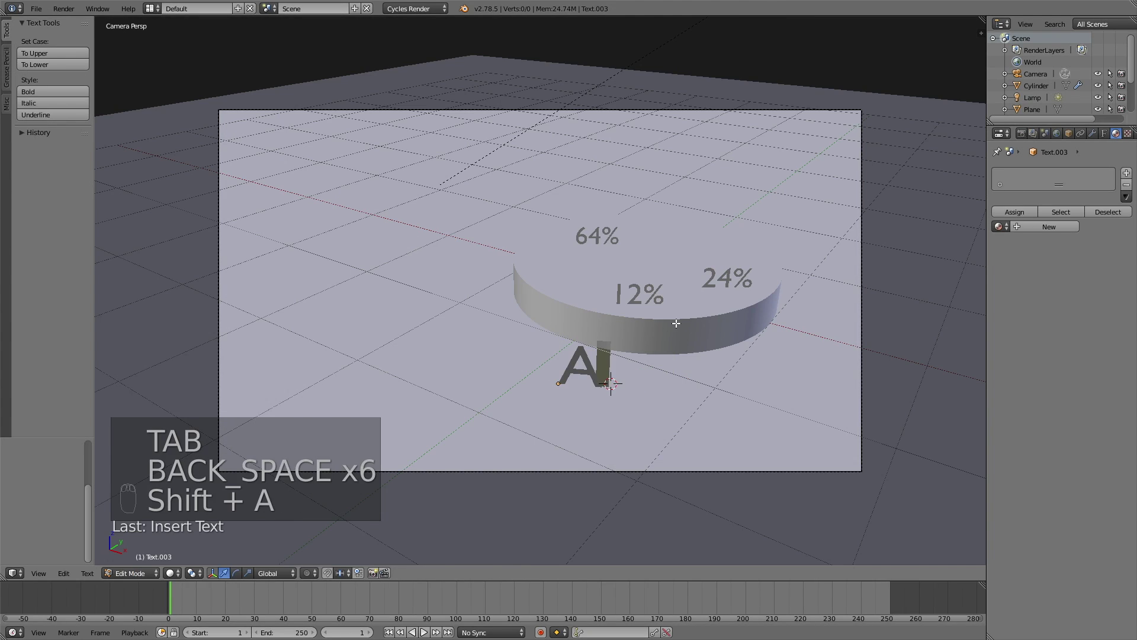
{"action": "key", "text": "Tab"}
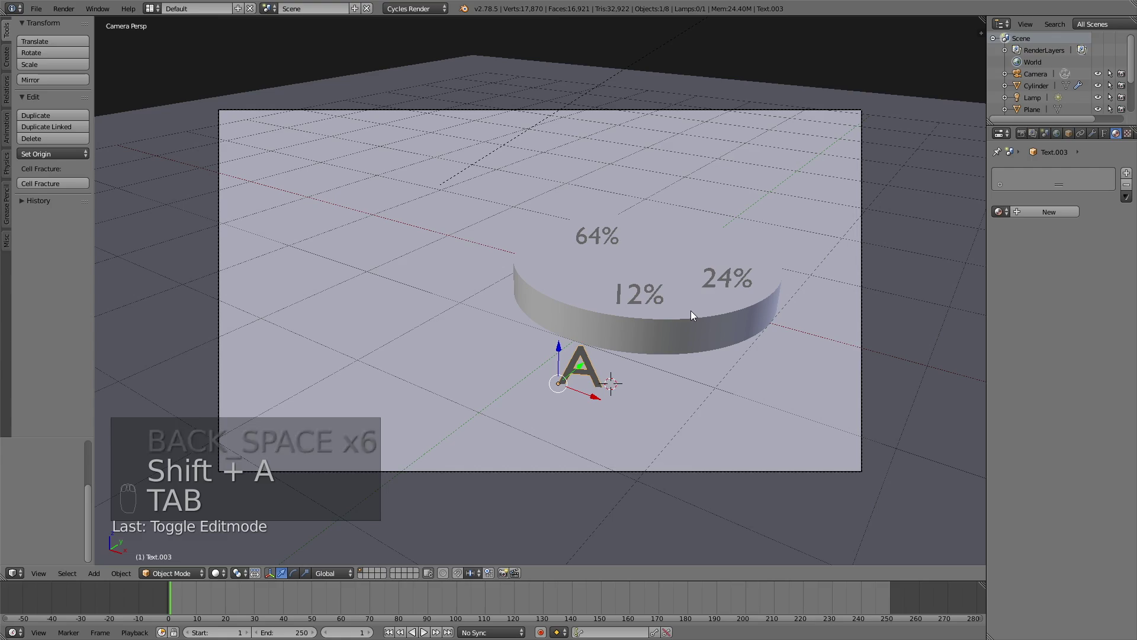
Check the A label from several angles, then nudge it right beneath the orange slice in camera view
{"action": "middle_click", "coordinate": [671, 310]}
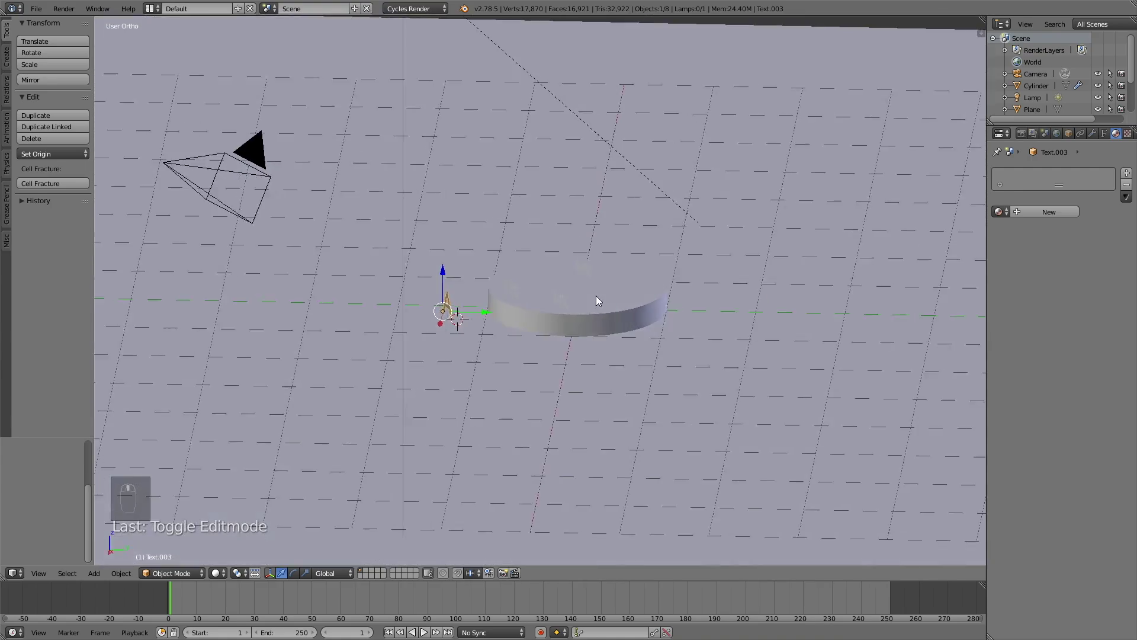
{"action": "middle_click", "coordinate": [561, 289]}
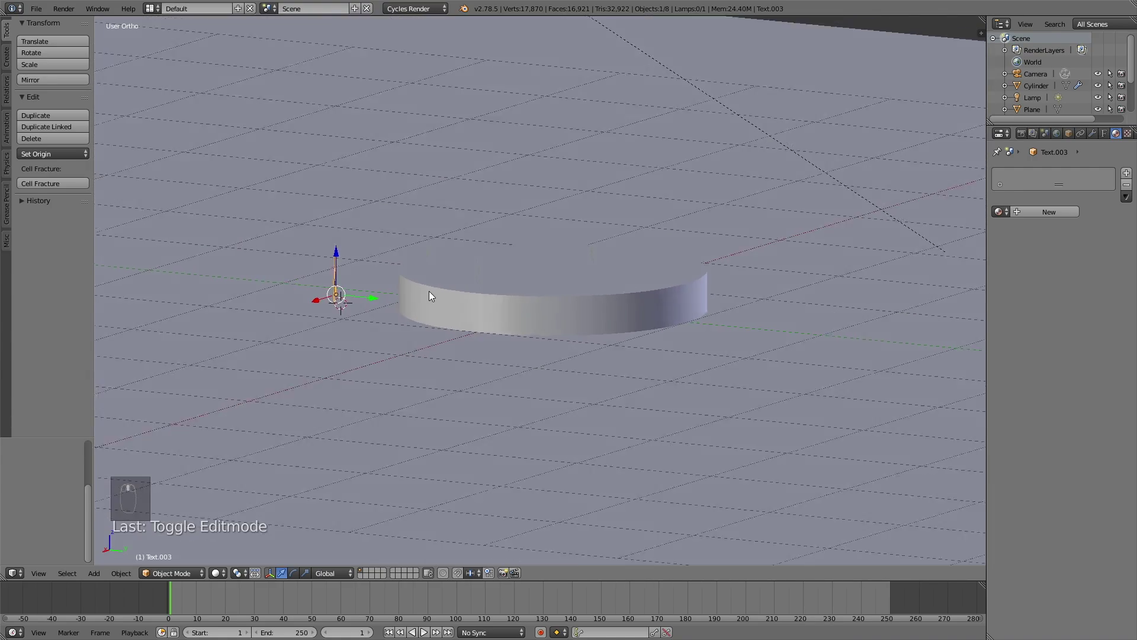
{"action": "key", "text": "r"}
{"action": "middle_click", "coordinate": [389, 228]}
{"action": "middle_click", "coordinate": [516, 278]}
{"action": "key", "text": "KP_0"}
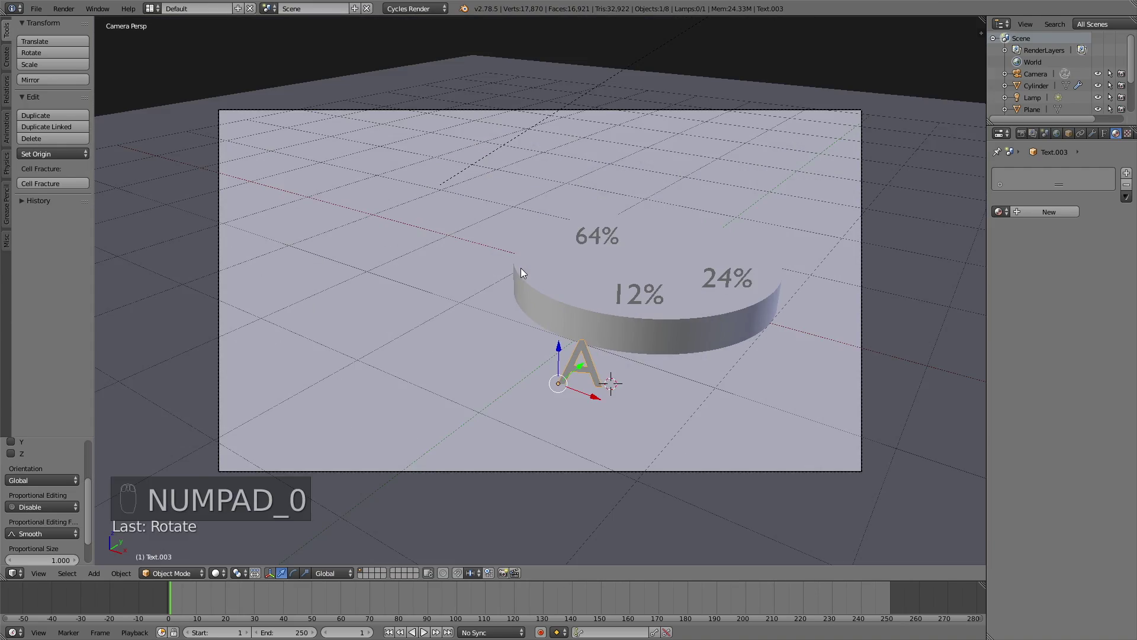
{"action": "key", "text": "shift+z"}
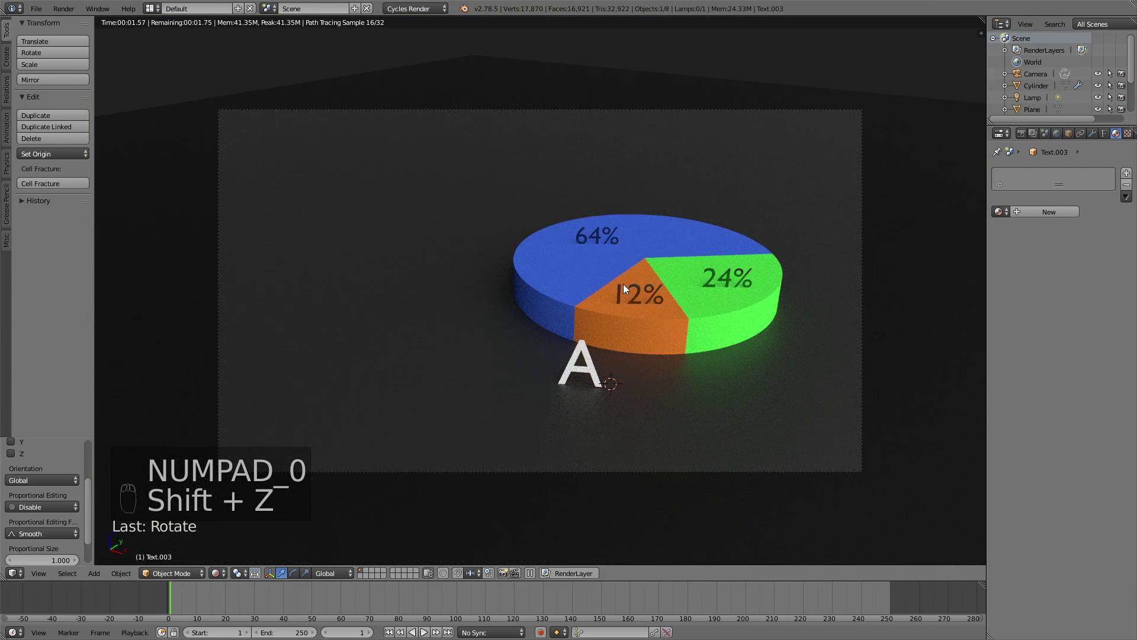
{"action": "key", "text": "g"}
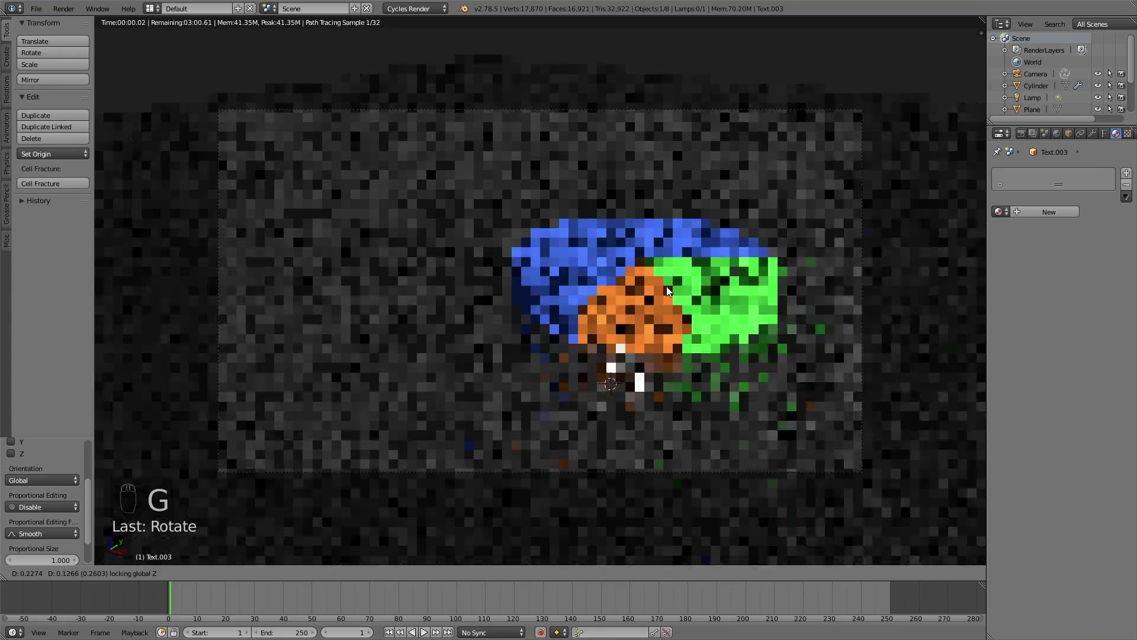
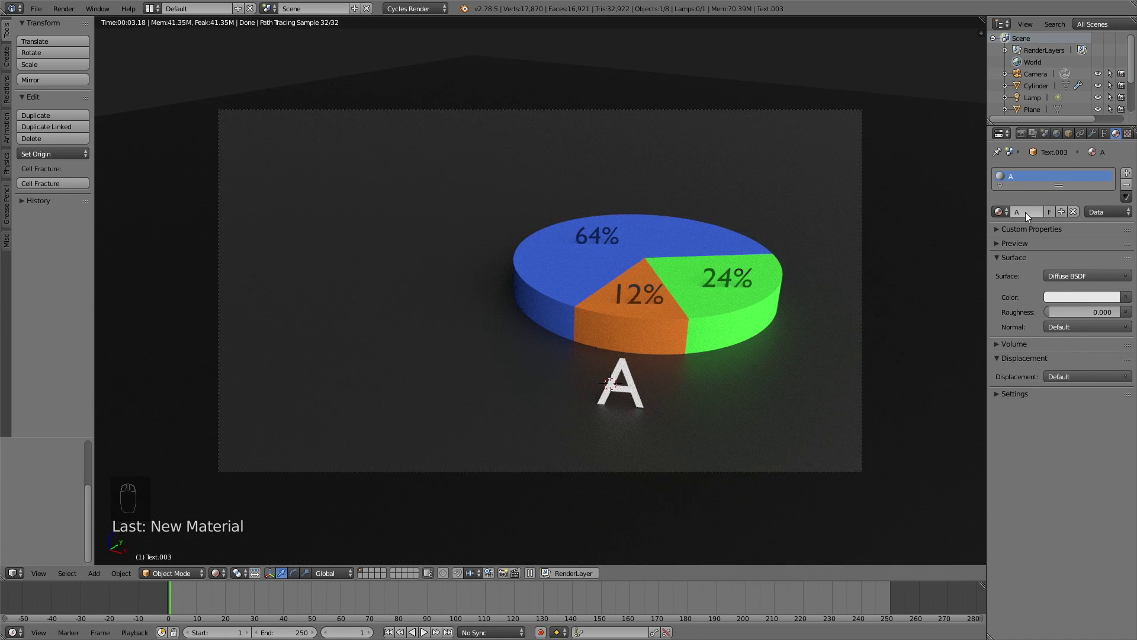
Set the A material to a Mix Shader of white Diffuse BSDF and Transparent BSDF
{"action": "left_click_drag", "start_coordinate": [1054, 274], "coordinate": [1019, 437]}
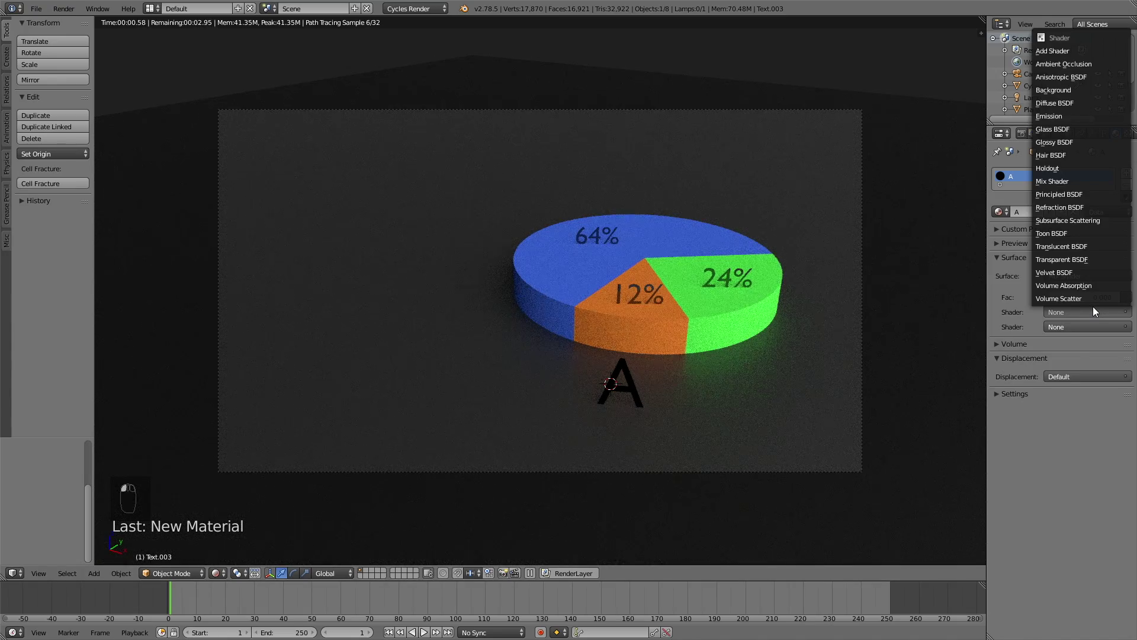
{"action": "left_click", "coordinate": [1073, 223]}
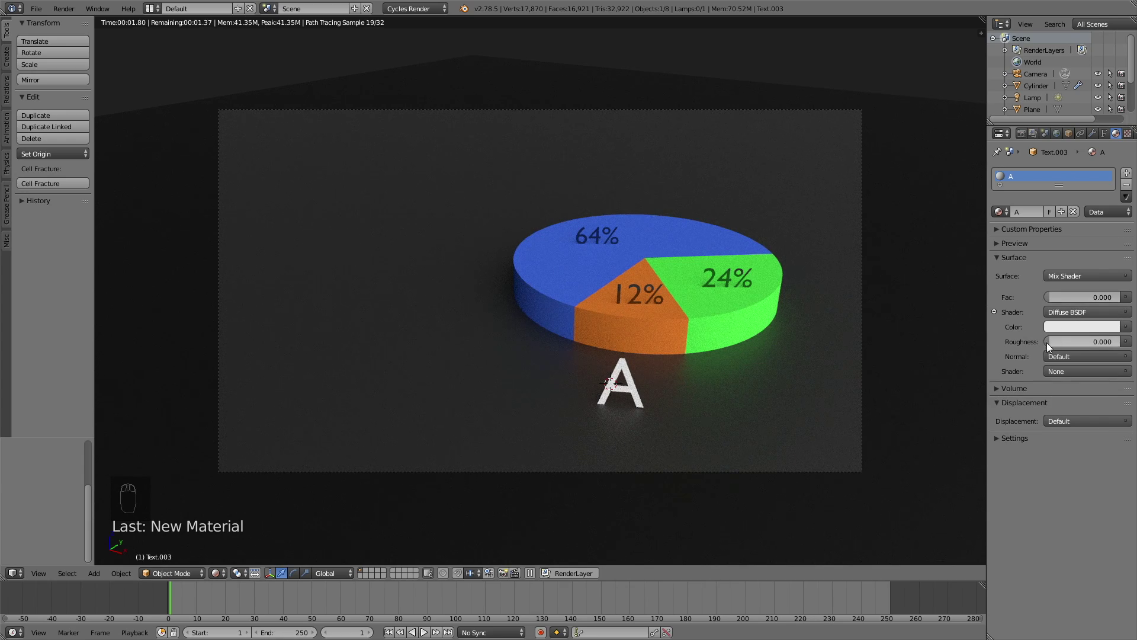
{"action": "left_click_drag", "start_coordinate": [1057, 371], "coordinate": [1060, 329]}
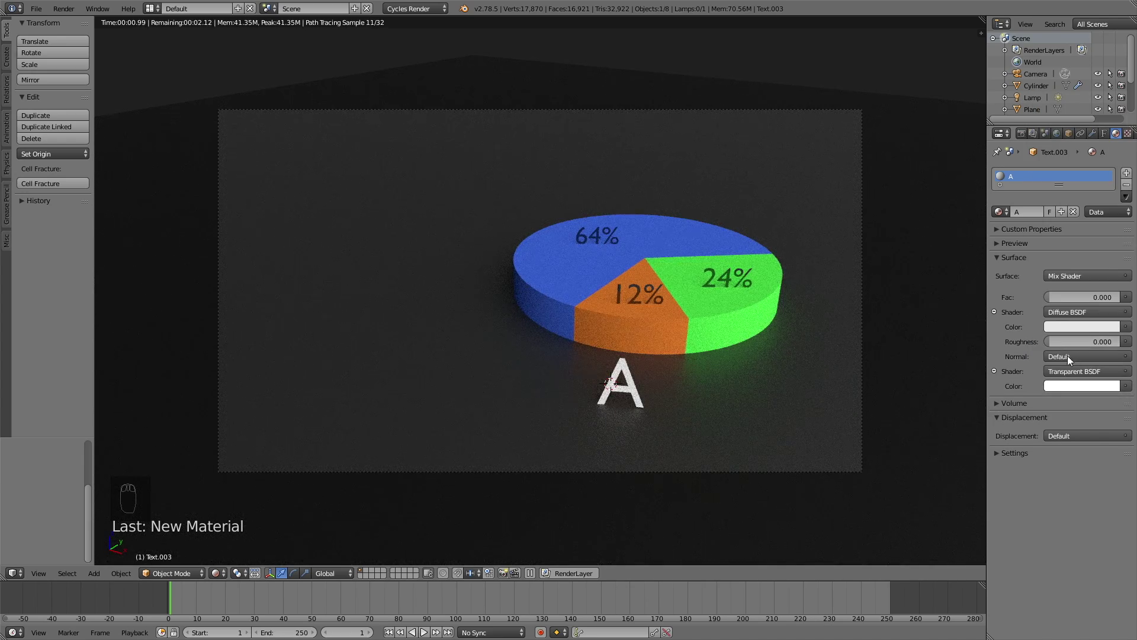
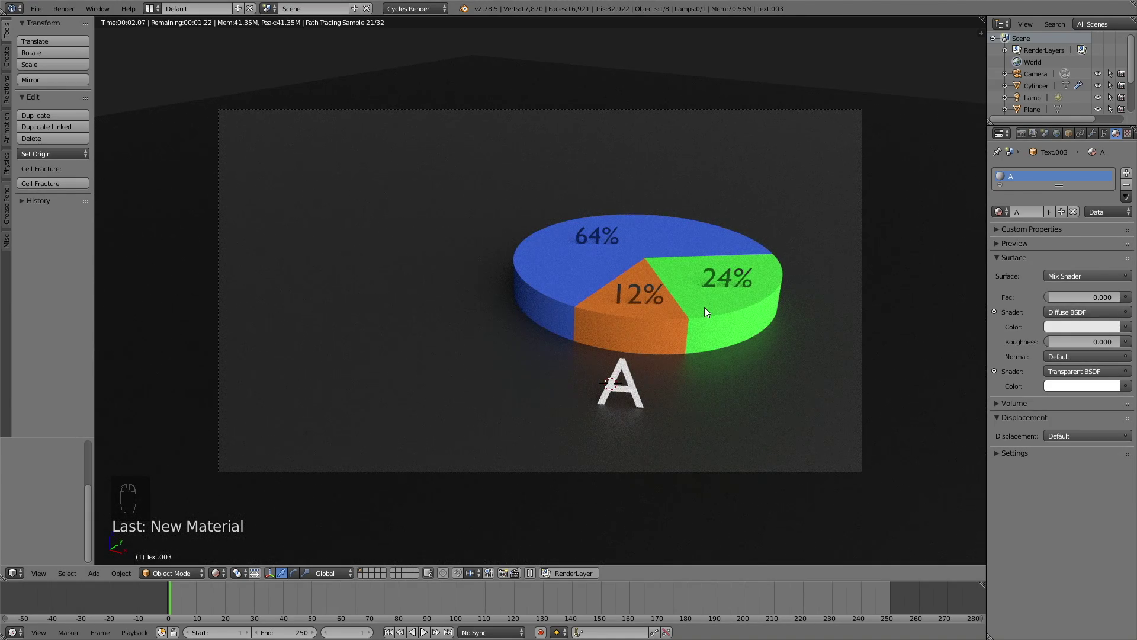
{"action": "key", "text": "shift+z"}
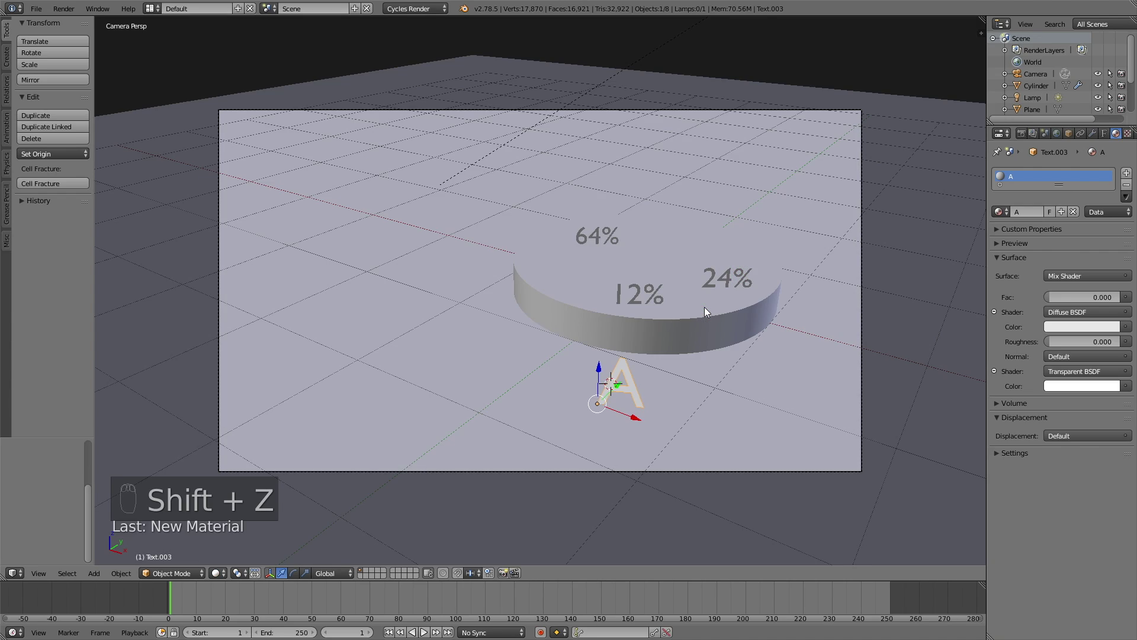
{"action": "key", "text": "shift+z"}
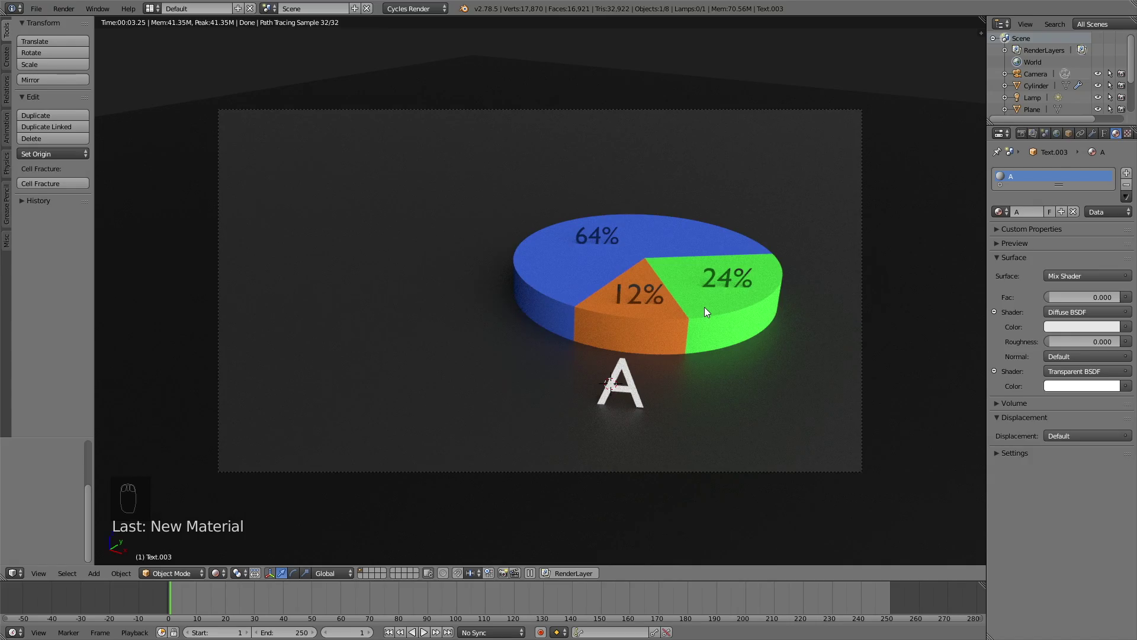
Duplicate the A label beside the green slice and change its text to B
{"action": "key", "text": "shift+d"}
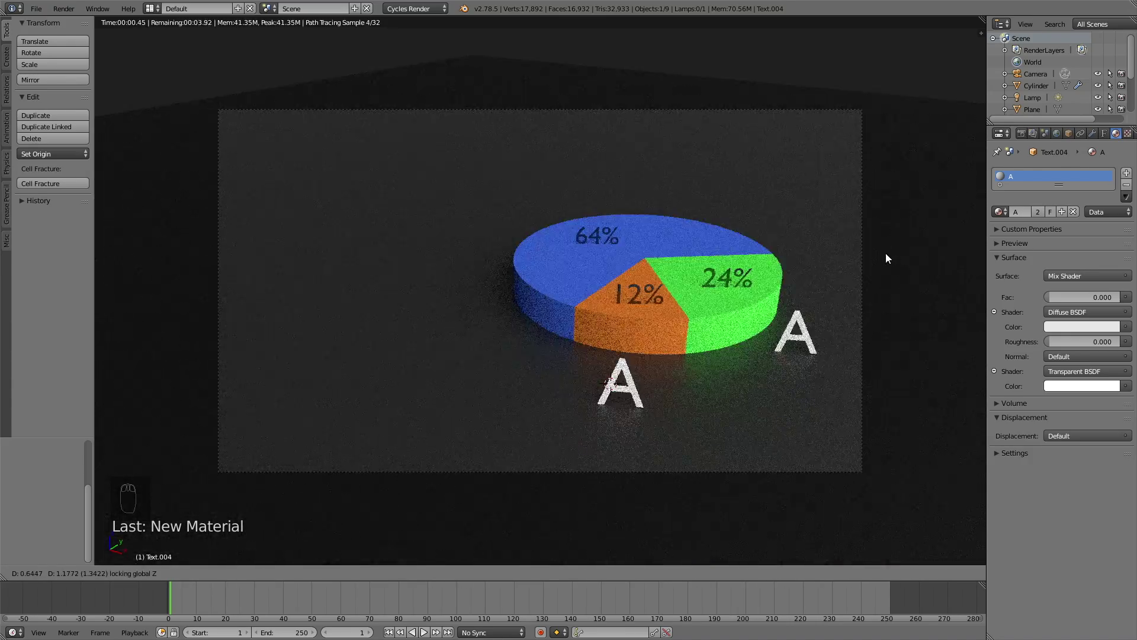
{"action": "key", "text": "Tab"}
{"action": "key", "text": "BackSpace"}
{"action": "key", "text": "shift+b"}
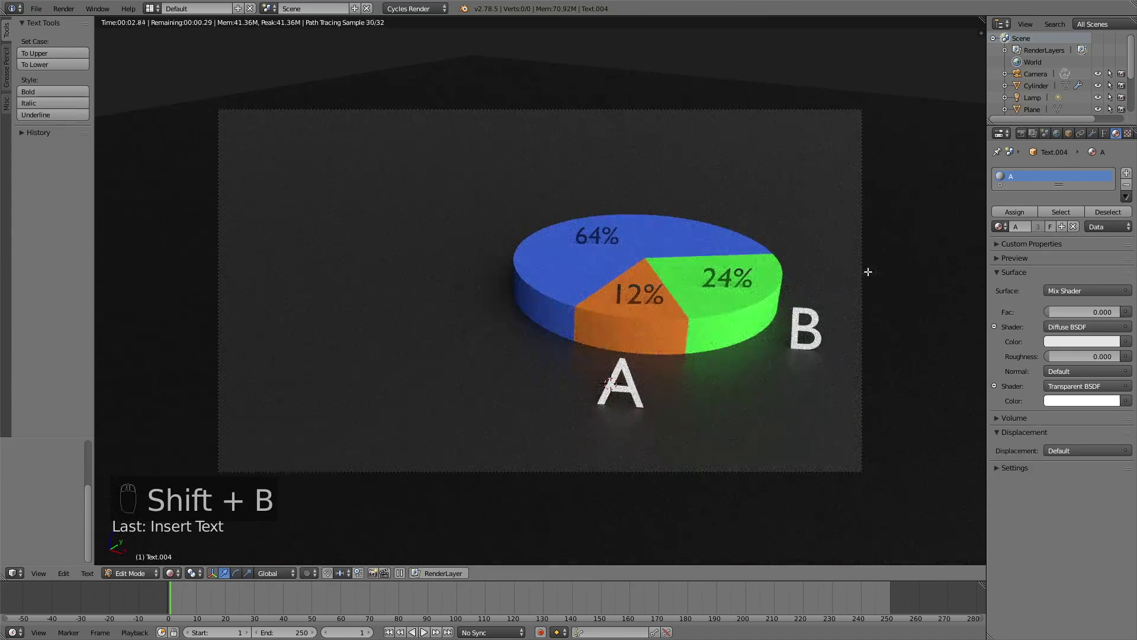
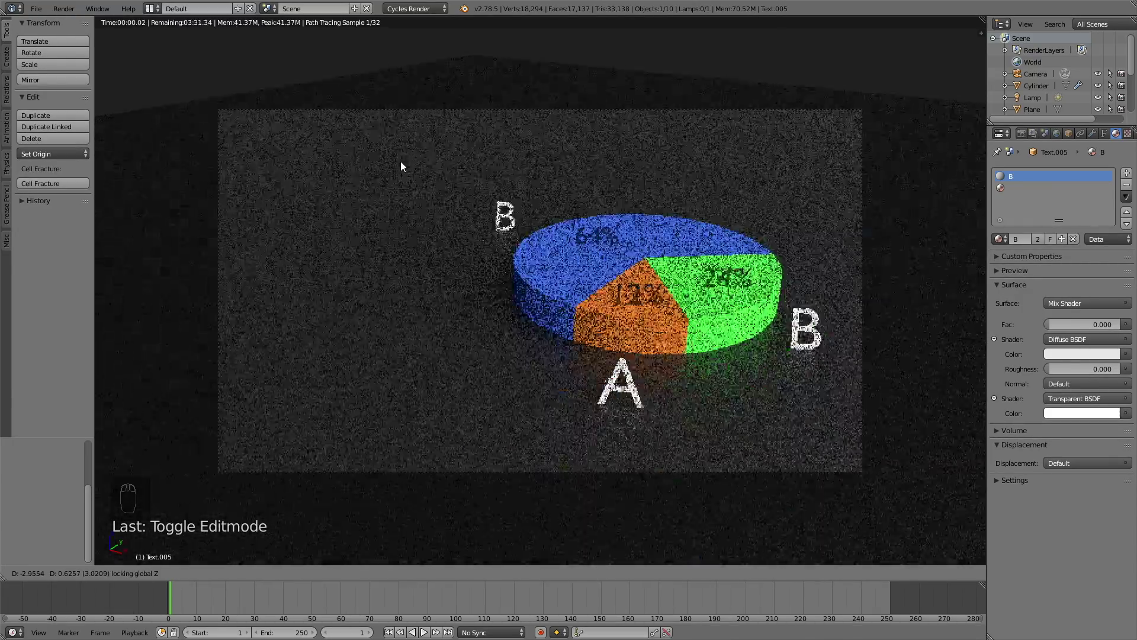
Make a third label reading C beside the blue slice and rename its material
{"action": "key", "text": "s"}
{"action": "key", "text": "Tab"}
{"action": "key", "text": "BackSpace"}
{"action": "key", "text": "shift+c"}
{"action": "key", "text": "Tab"}
{"action": "left_click", "coordinate": [1067, 240]}
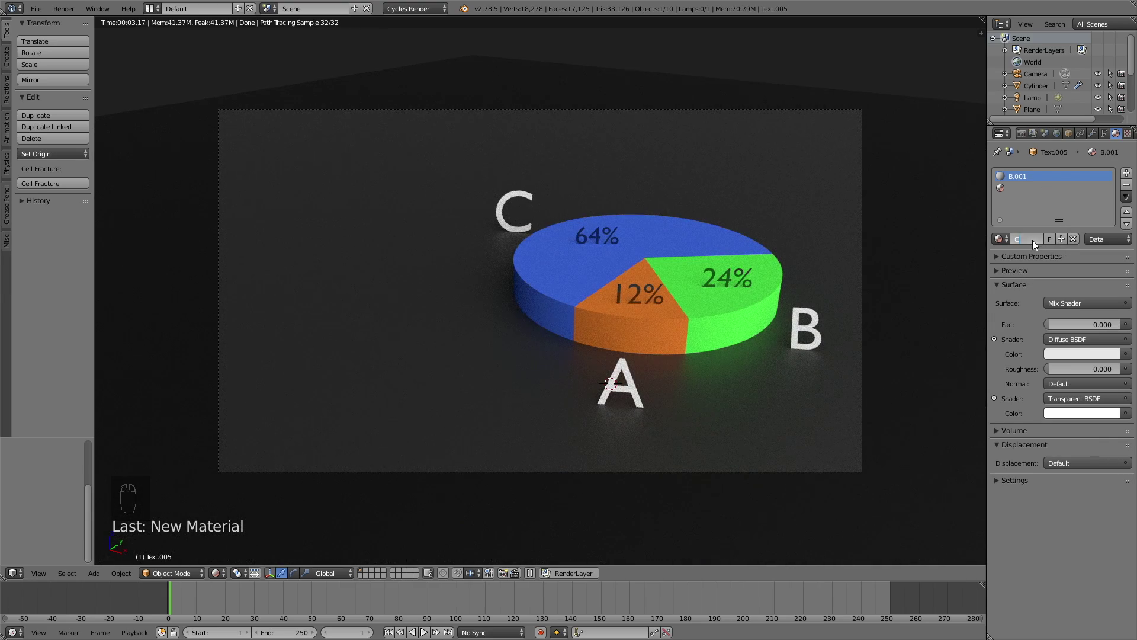
{"action": "key", "text": "s"}
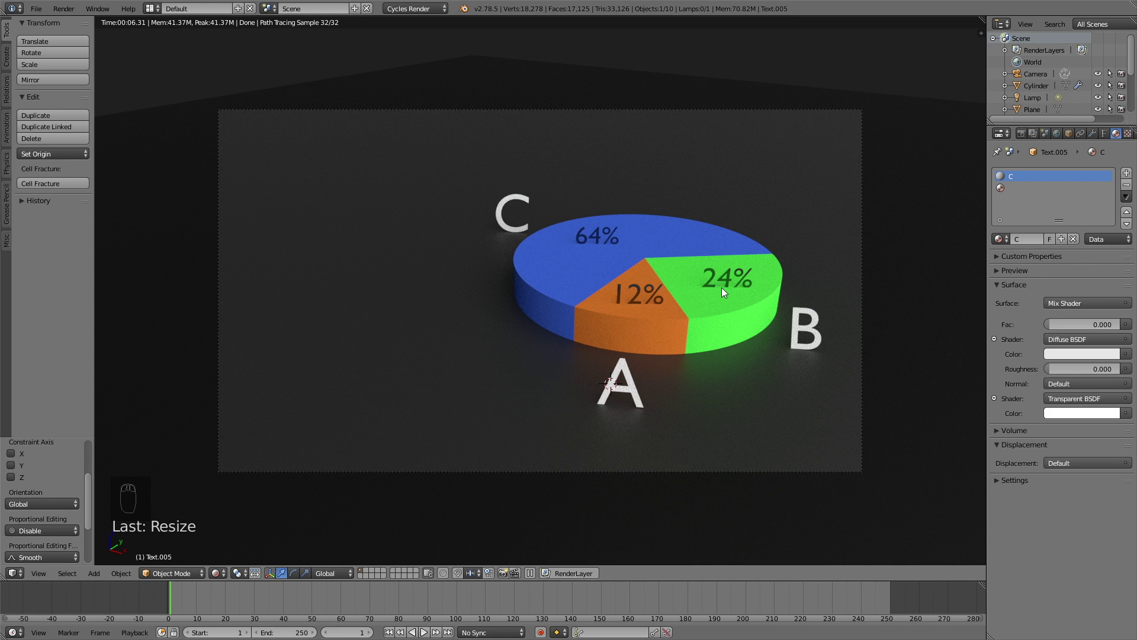
Save the project, then keyframe Fac 1 (fully transparent) on the B, C, 12% and 24% materials
{"action": "left_click", "coordinate": [43, 9]}
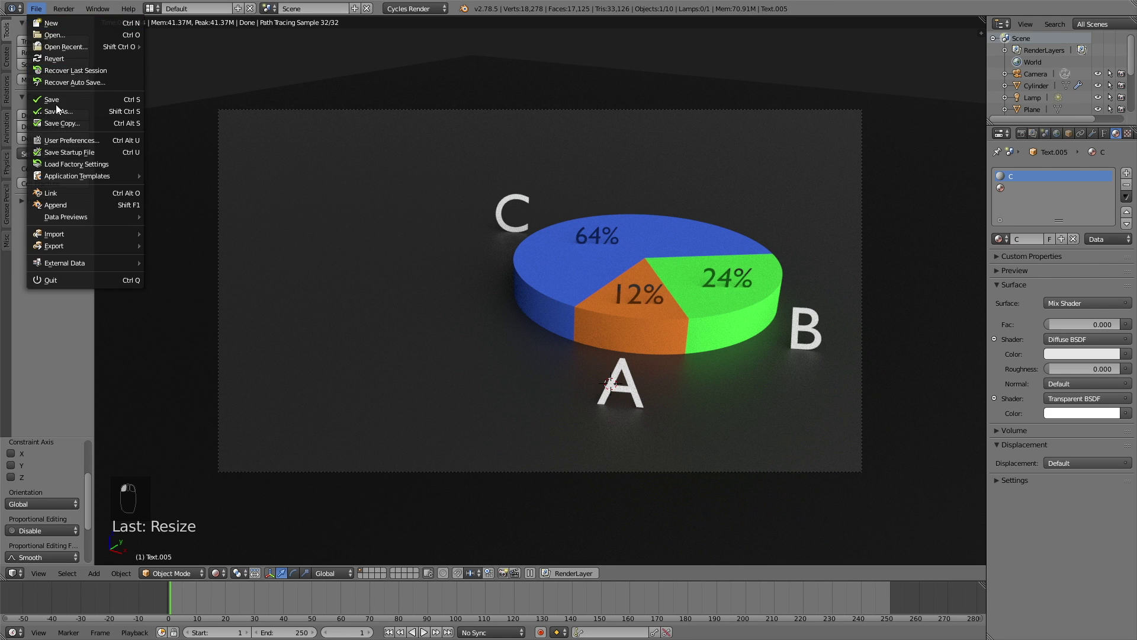
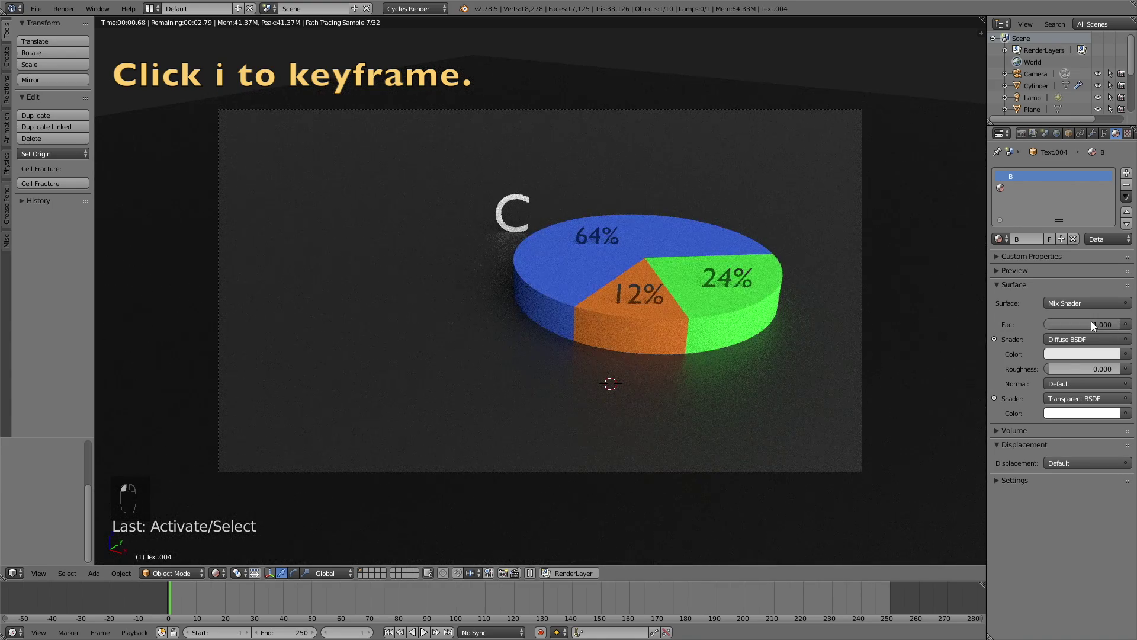
{"action": "key", "text": "i"}
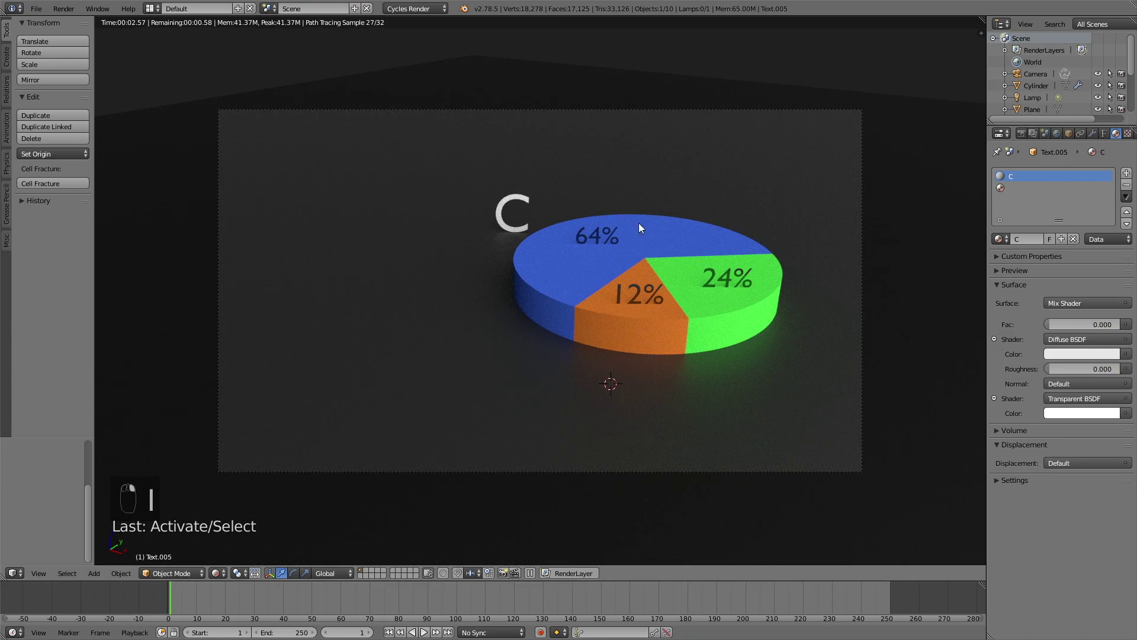
{"action": "key", "text": "i"}
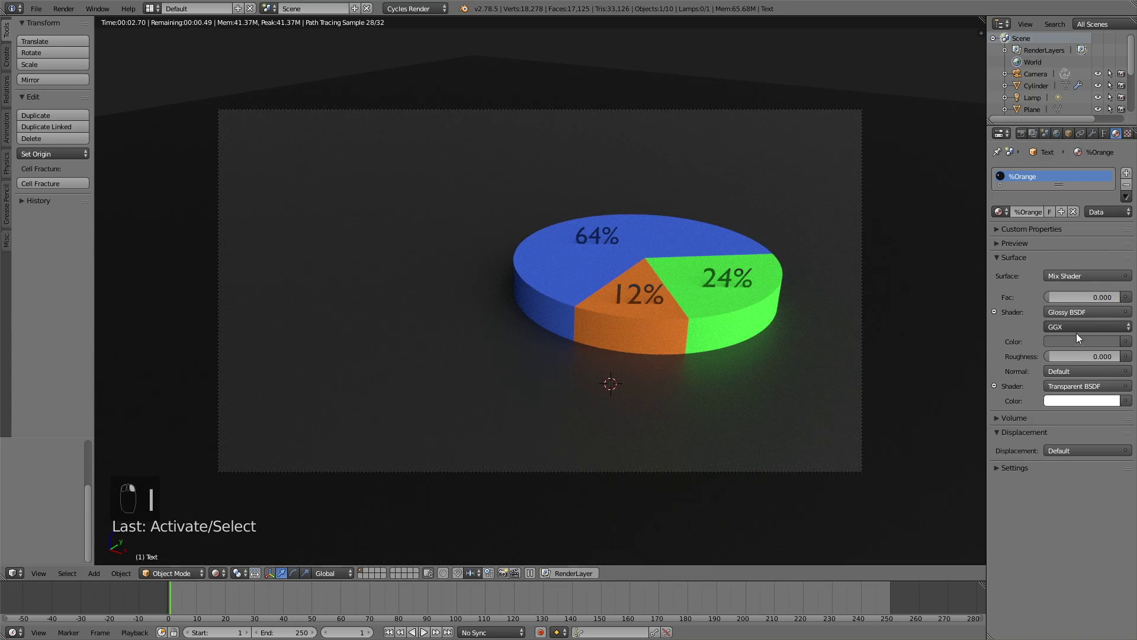
{"action": "key", "text": "i"}
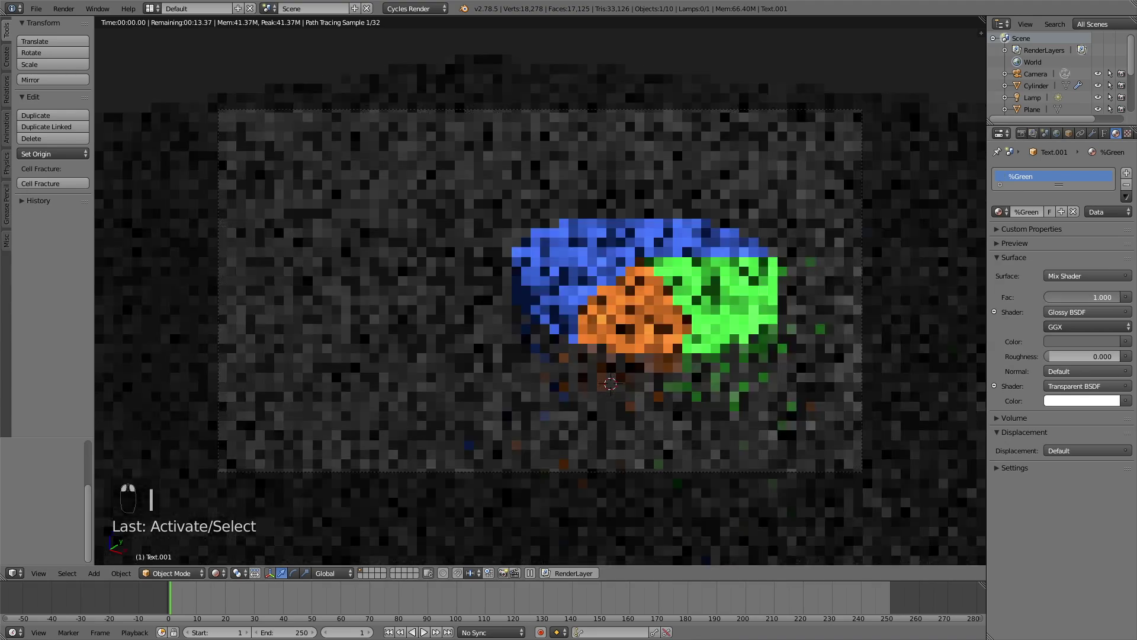
{"action": "key", "text": "i"}
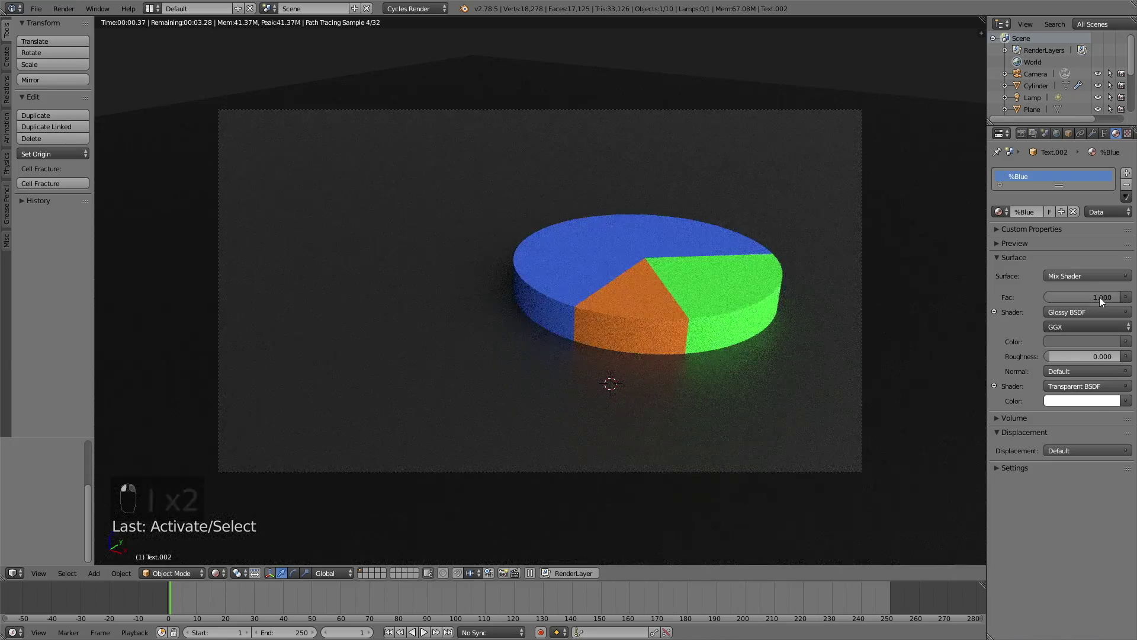
Keyframe the 64% text hidden and the blue slice turned fully white
{"action": "key", "text": "i"}
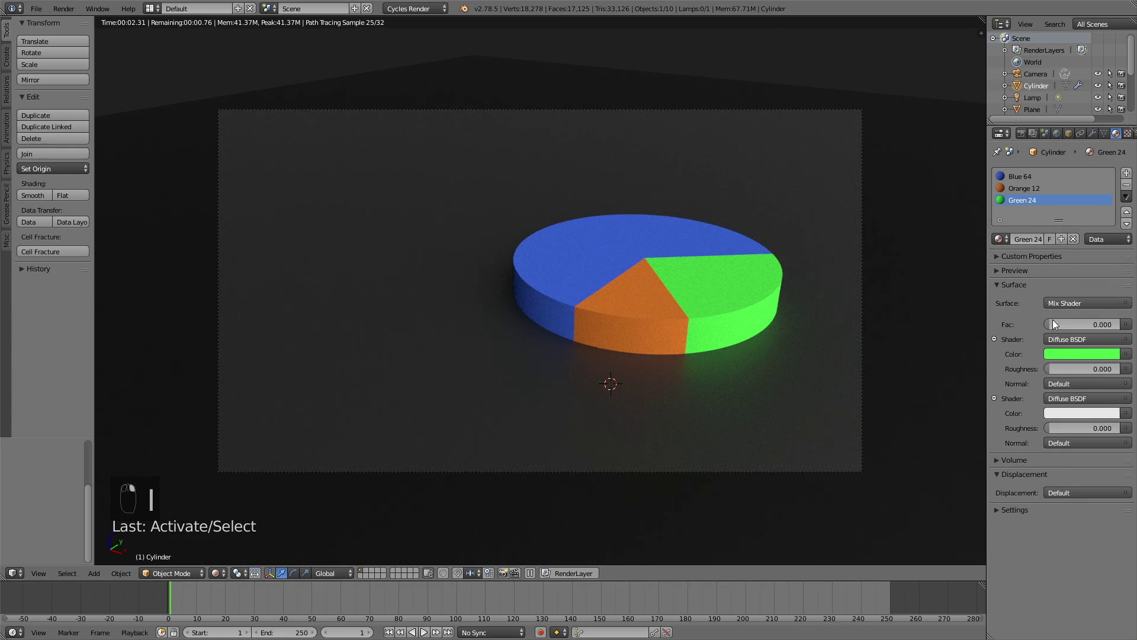
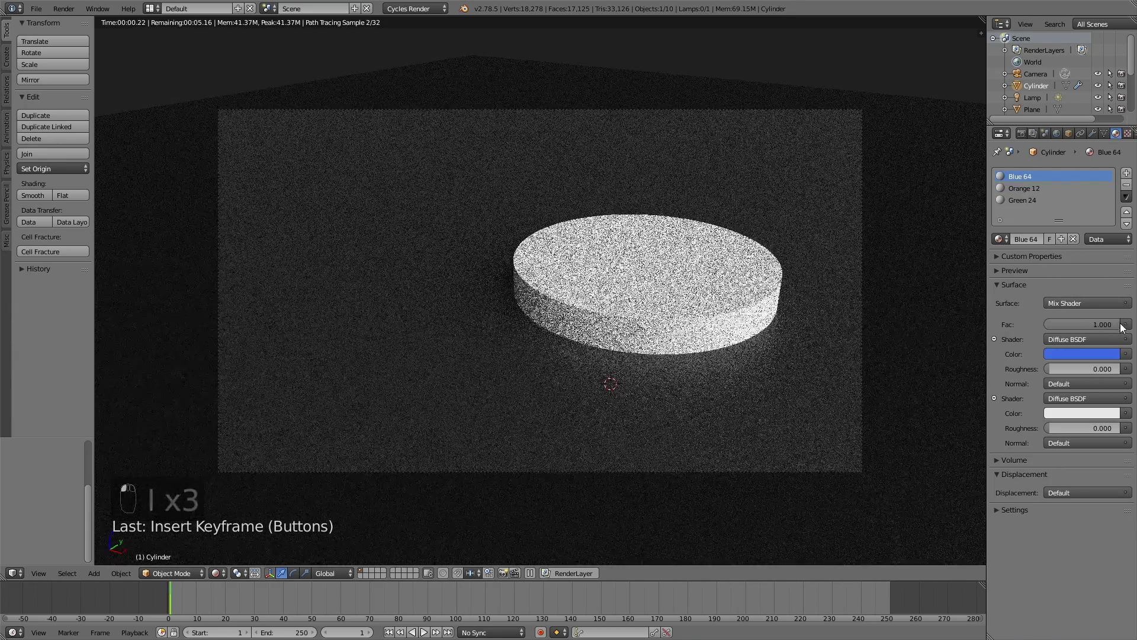
{"action": "key", "text": "i"}
{"action": "left_click", "coordinate": [1091, 322]}
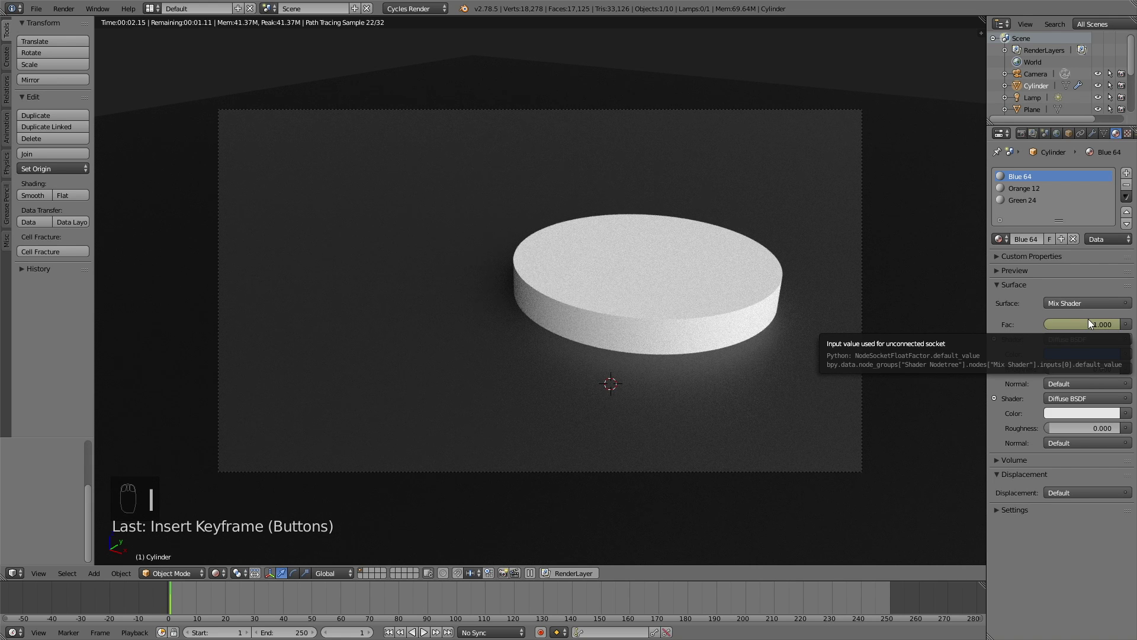
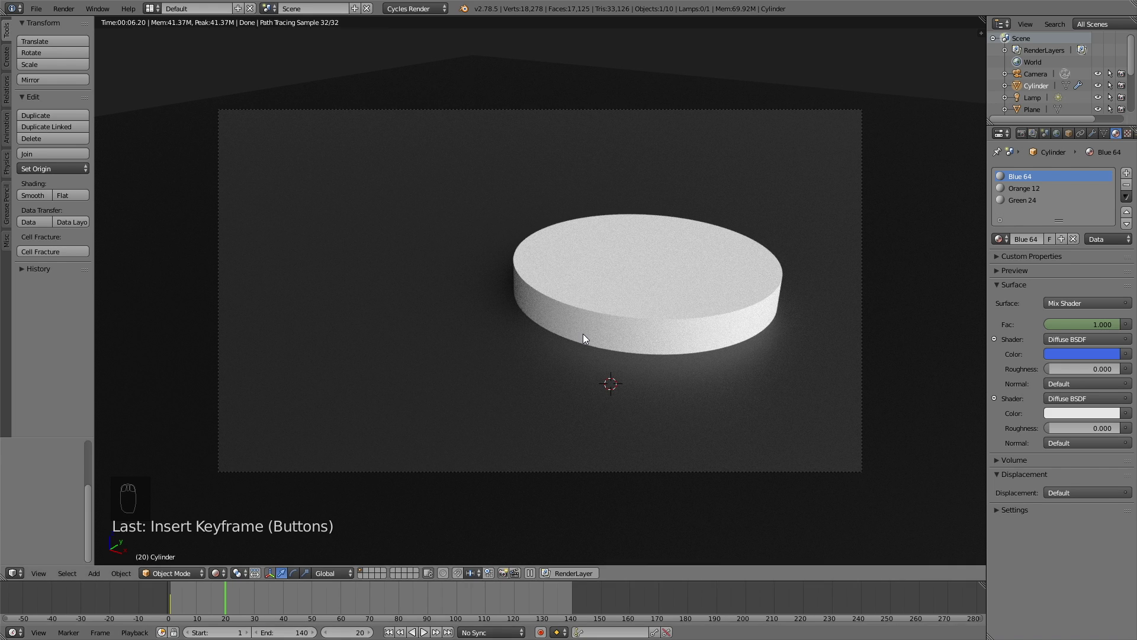
{"action": "key", "text": "shift+z"}
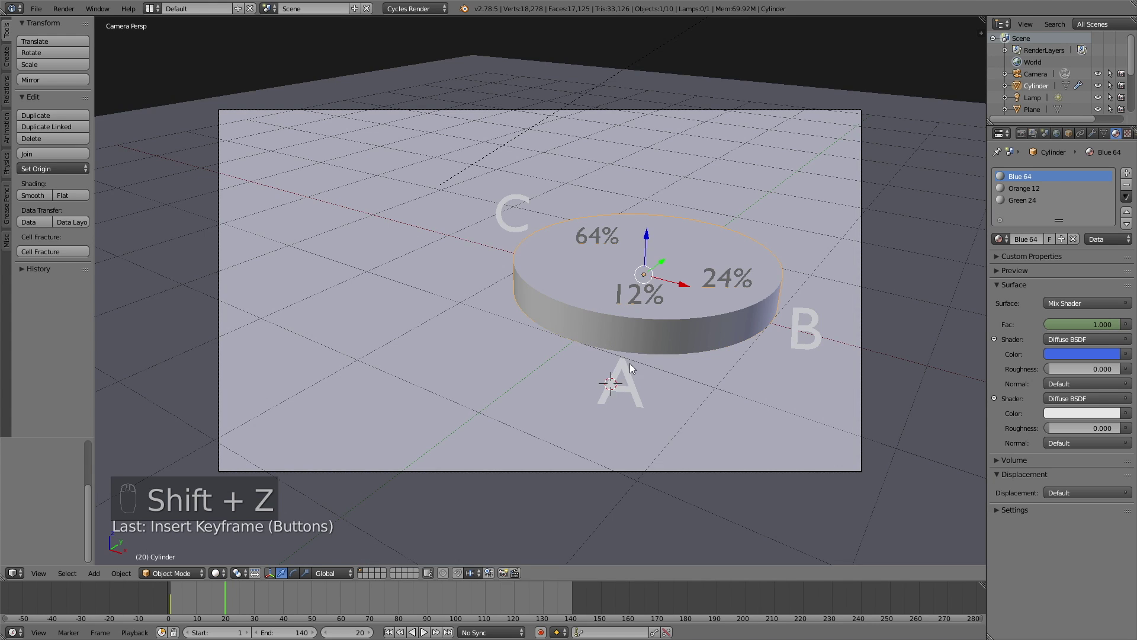
Keyframe the orange slice, A label and 12% text fading in between frames 20 and 35, checking in rendered preview
{"action": "left_click", "coordinate": [624, 366]}
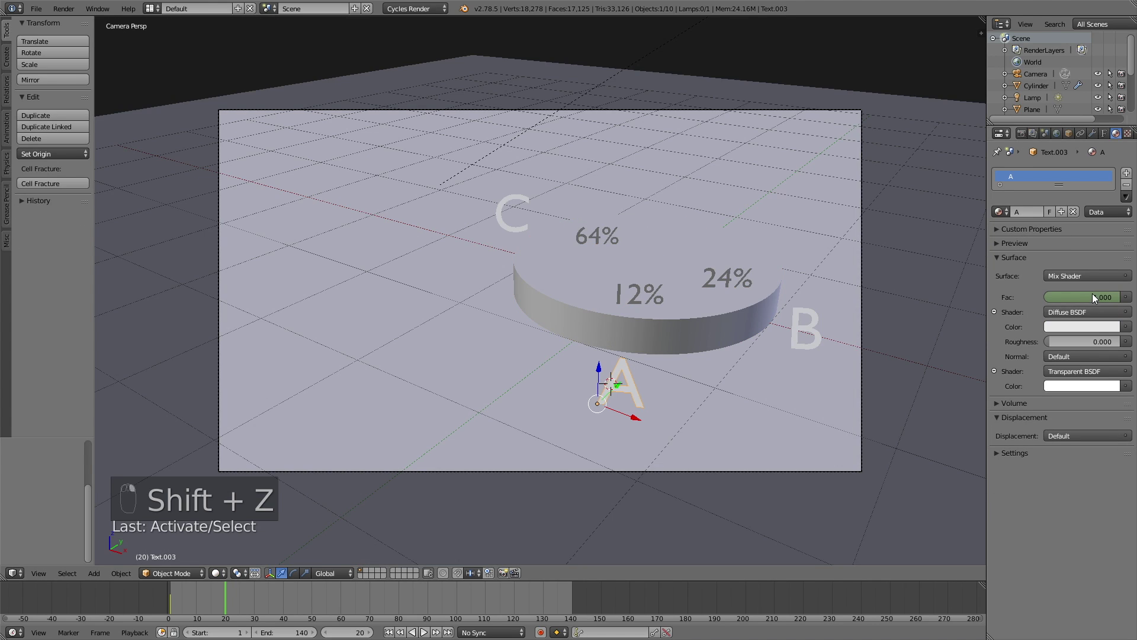
{"action": "key", "text": "i"}
{"action": "middle_click", "coordinate": [1015, 186]}
{"action": "key", "text": "i"}
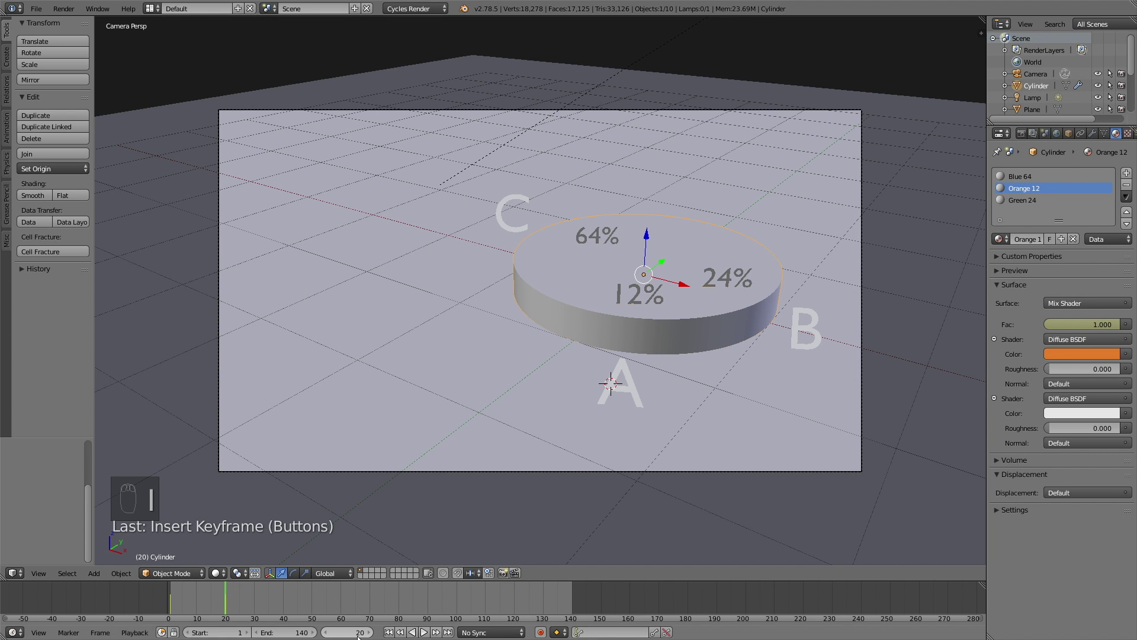
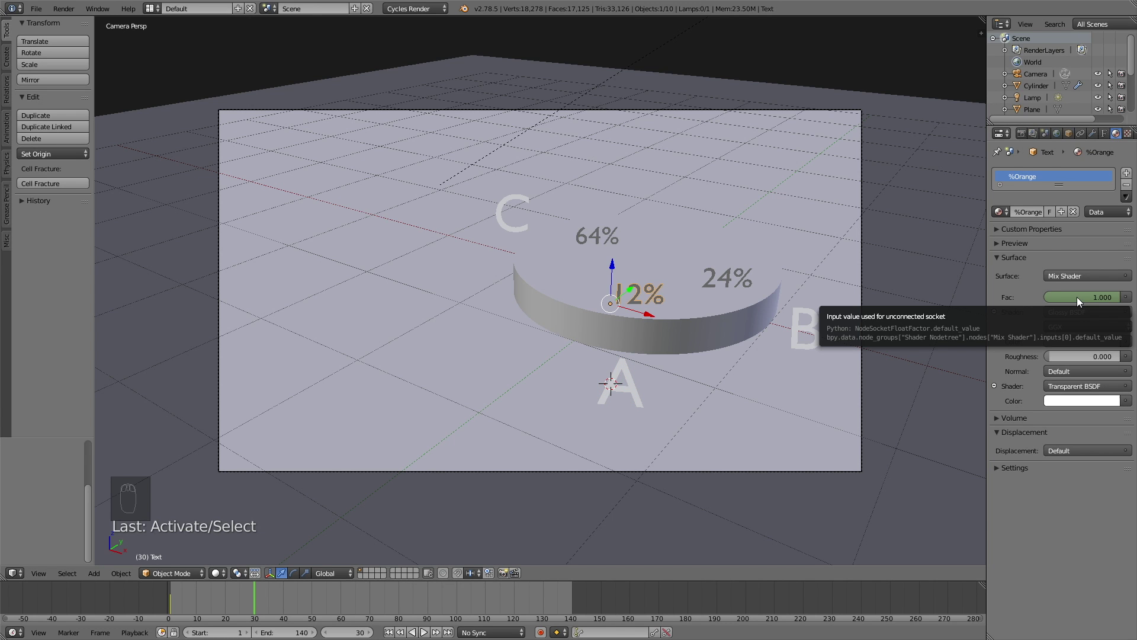
{"action": "key", "text": "i"}
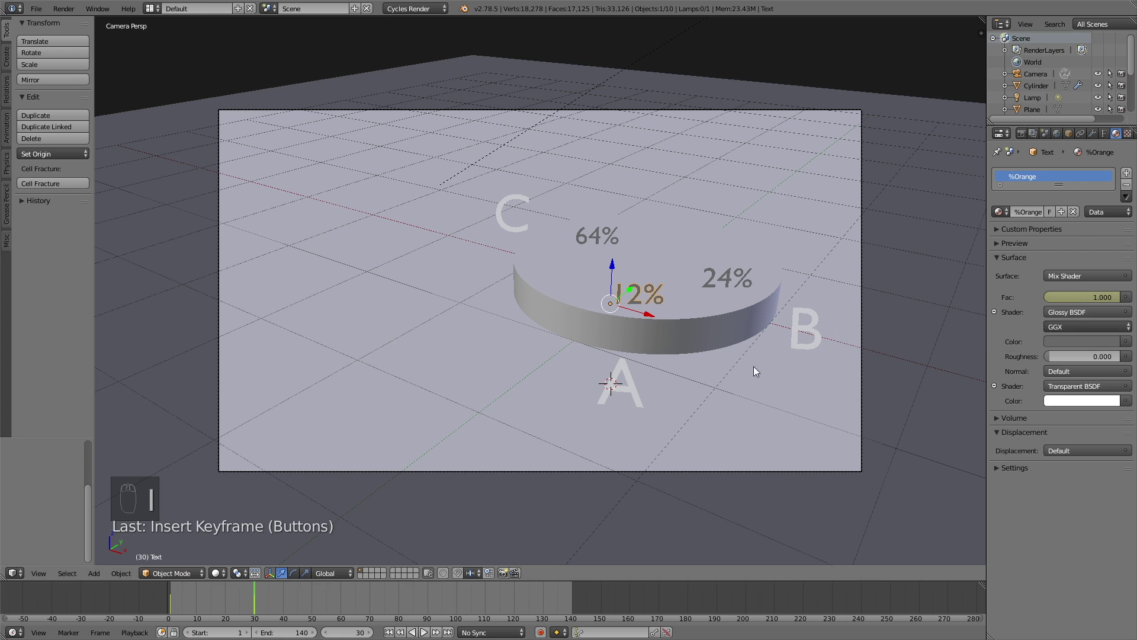
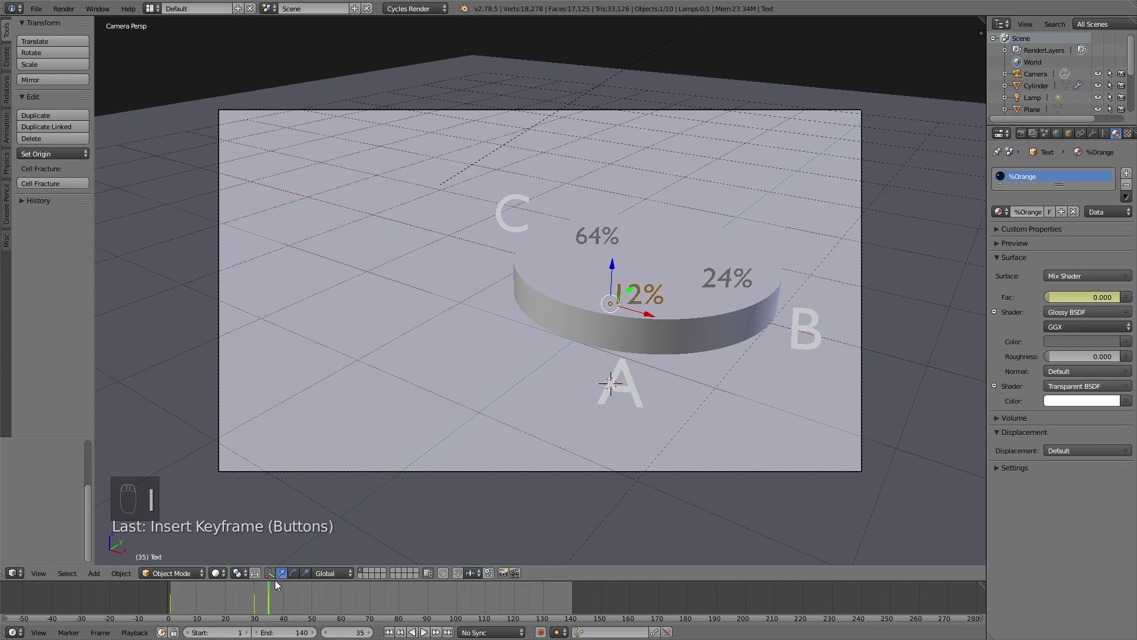
{"action": "key", "text": "shift+z"}
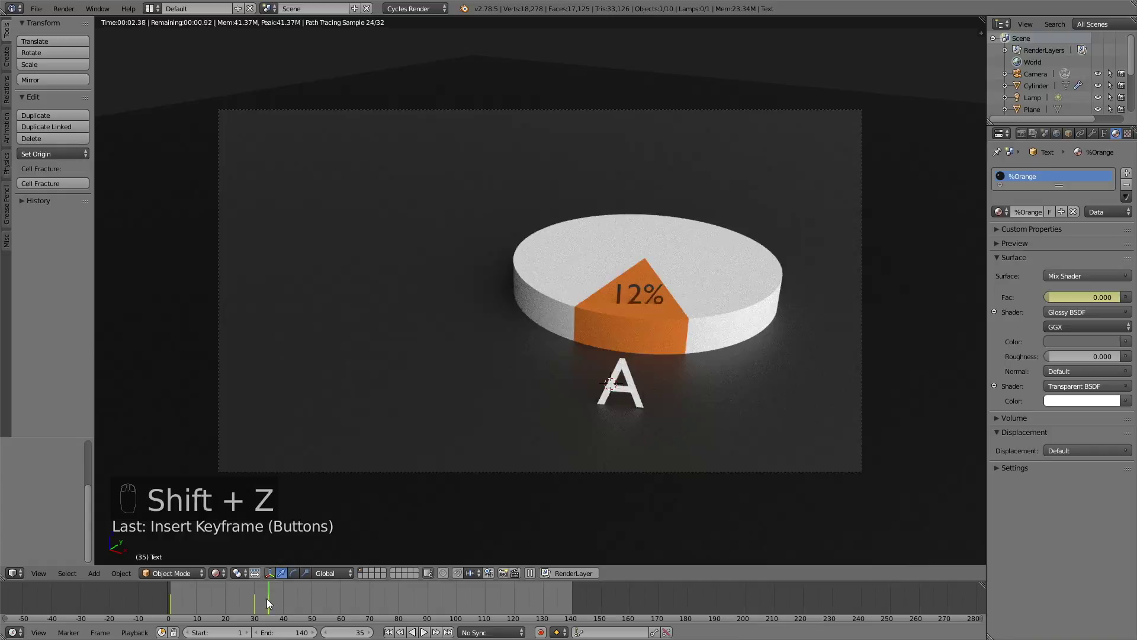
{"action": "left_click_drag", "start_coordinate": [270, 600], "coordinate": [249, 602]}
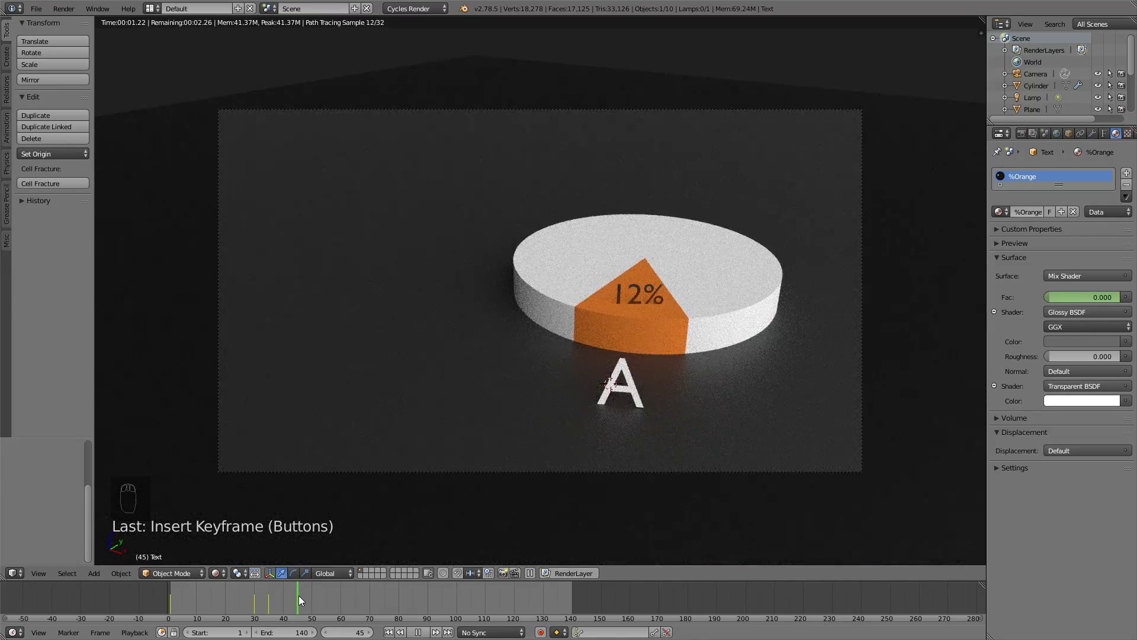
{"action": "key", "text": "shift+z"}
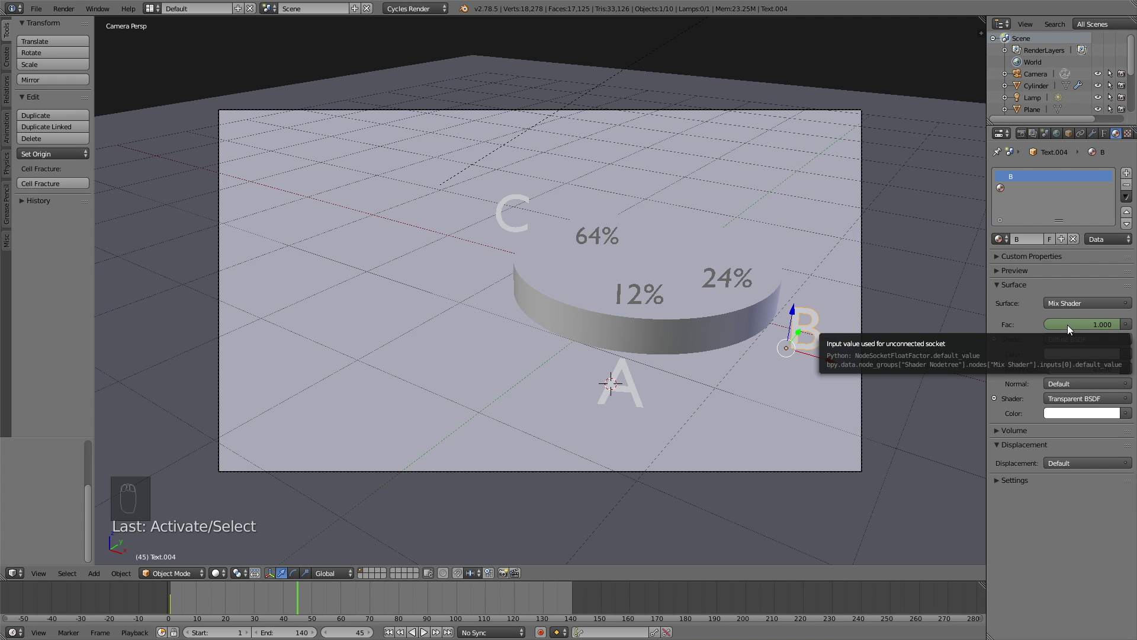
Keyframe the green slice white at frame 45 and coloured with the B label visible by frame 55, then preview the fades
{"action": "key", "text": "i"}
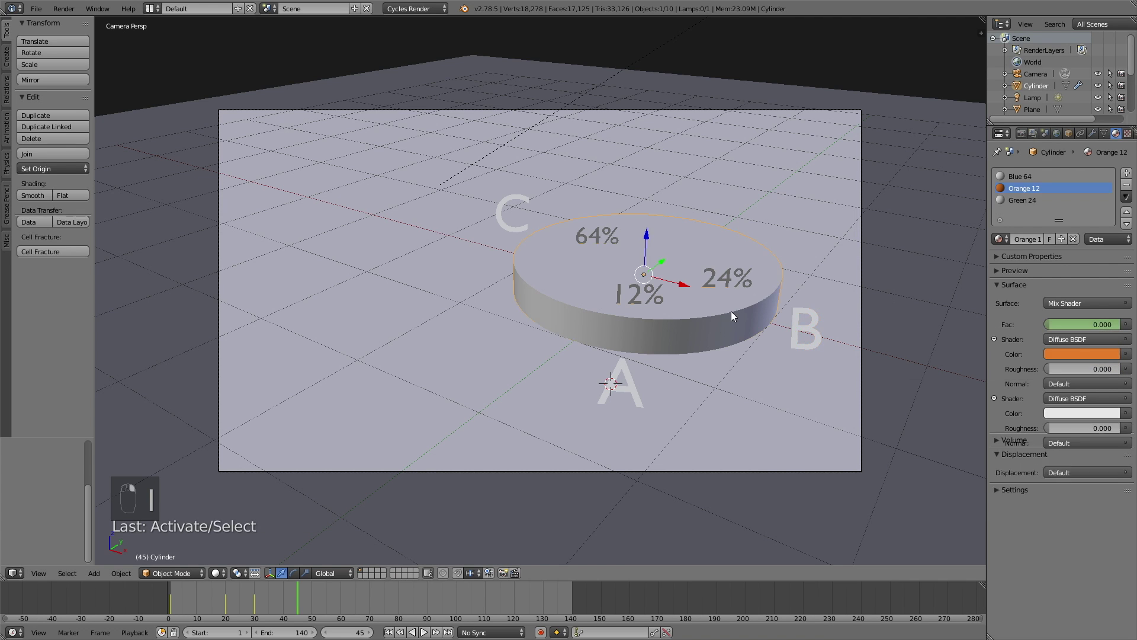
{"action": "middle_click", "coordinate": [1014, 201]}
{"action": "key", "text": "i"}
{"action": "left_click", "coordinate": [1071, 326]}
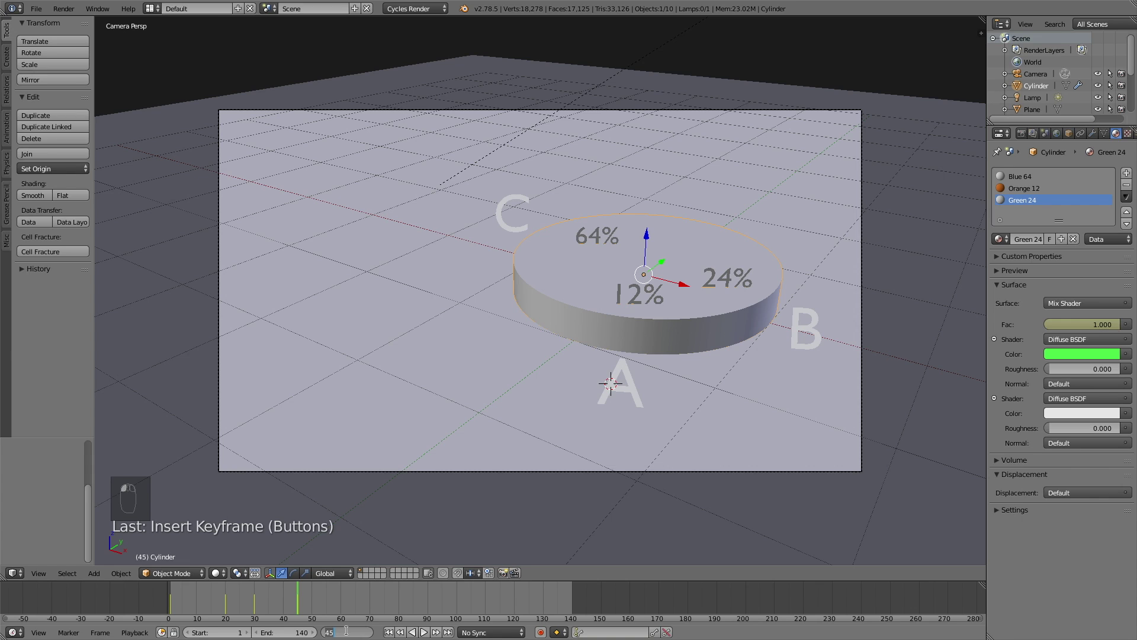
{"action": "key", "text": "5"}
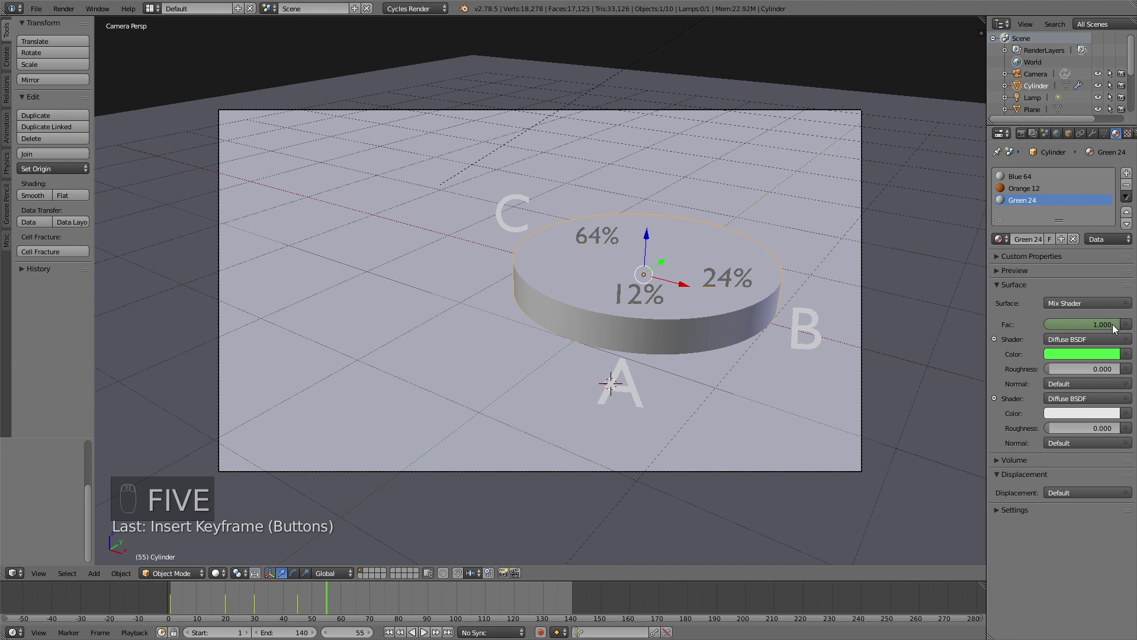
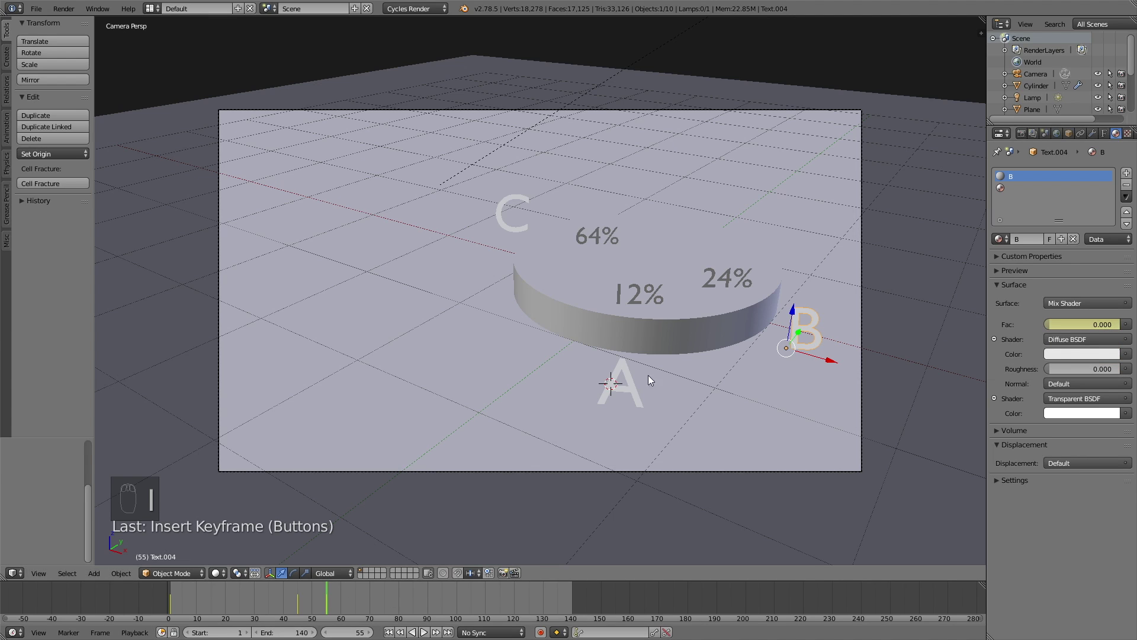
{"action": "key", "text": "shift+z"}
{"action": "left_click_drag", "start_coordinate": [319, 602], "coordinate": [289, 601]}
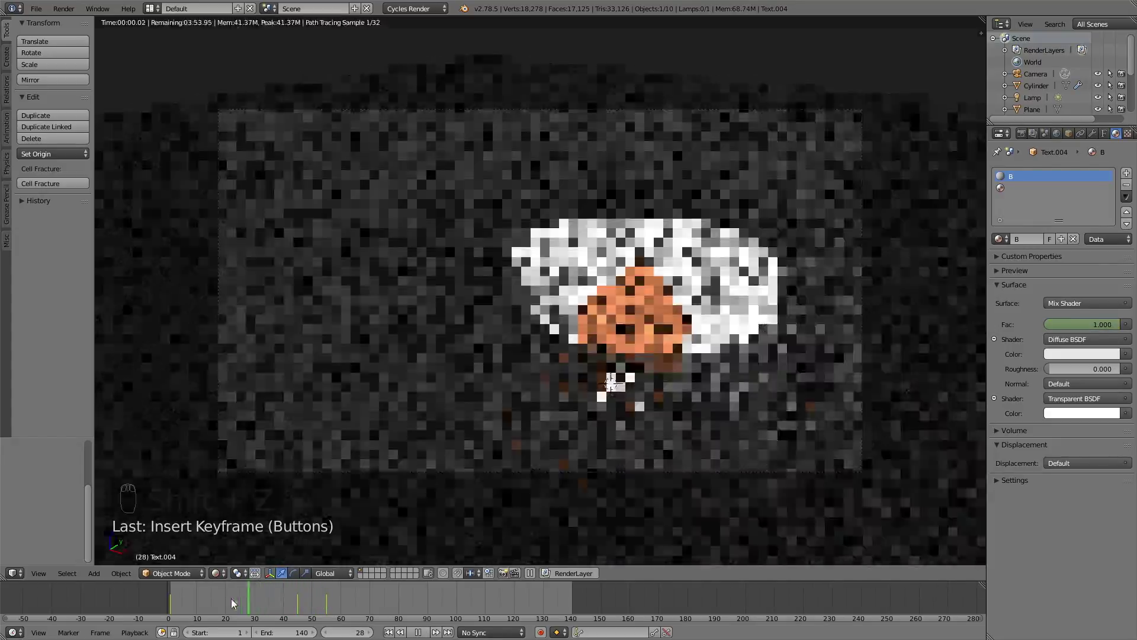
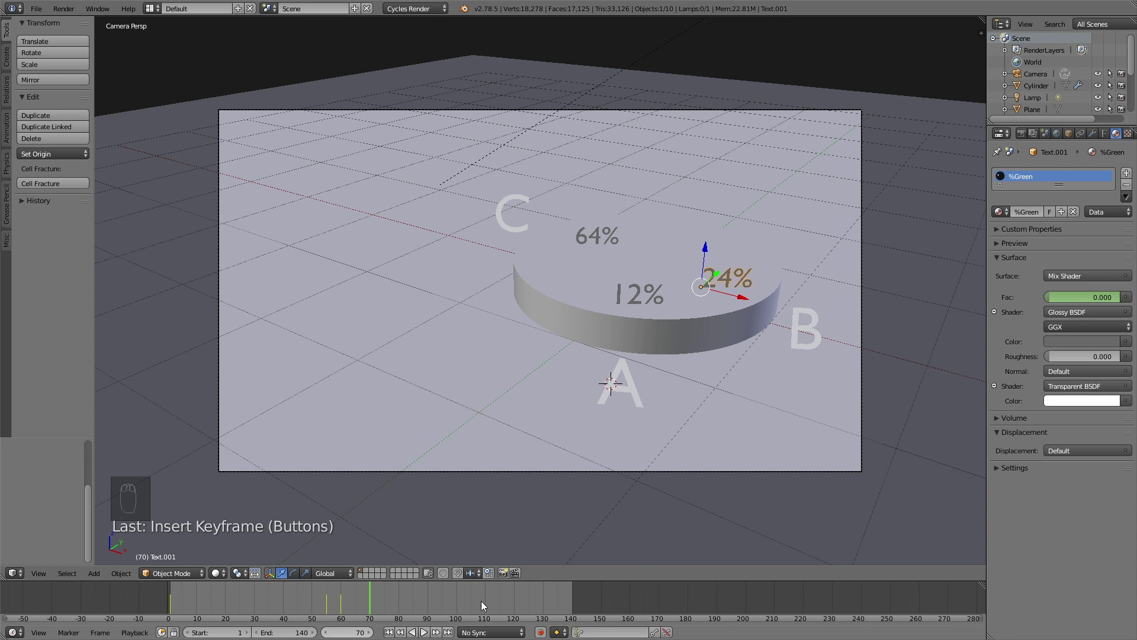
Around frame 70, keyframe the blue slice as white and the C label's fade value
{"action": "left_click_drag", "start_coordinate": [602, 259], "coordinate": [1105, 361]}
{"action": "left_click_drag", "start_coordinate": [1021, 179], "coordinate": [1089, 329]}
{"action": "key", "text": "i"}
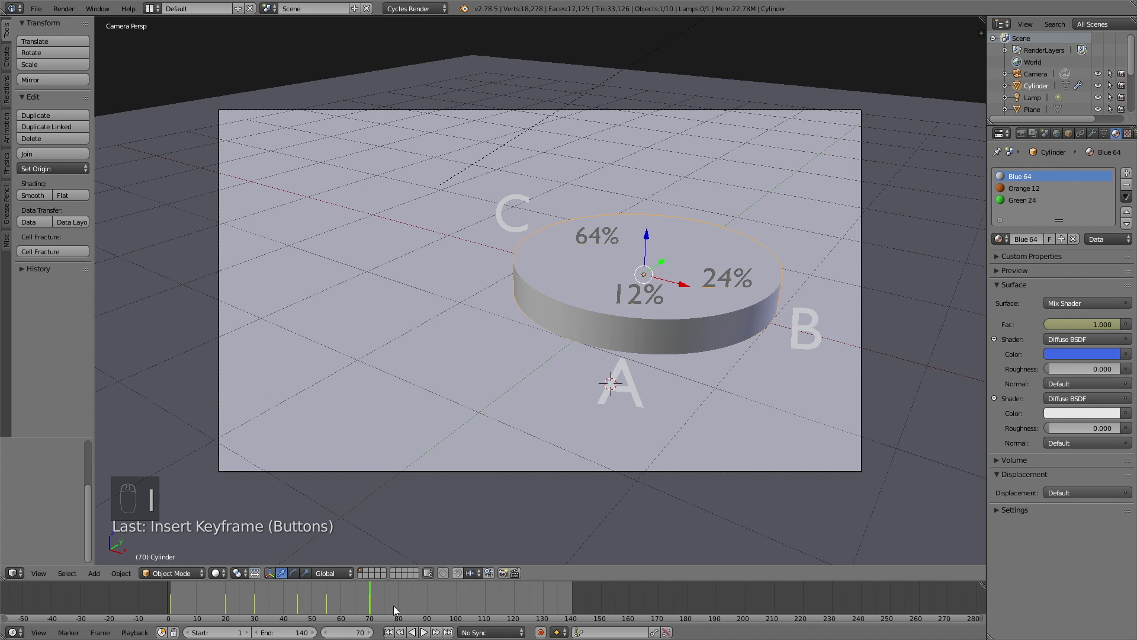
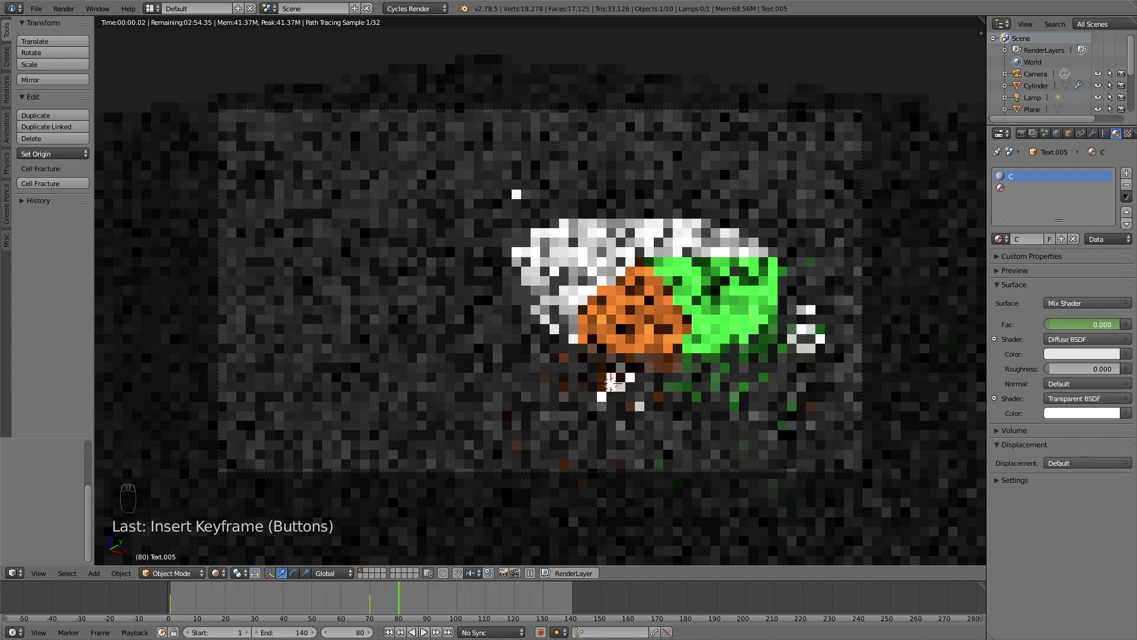
{"action": "key", "text": "i"}
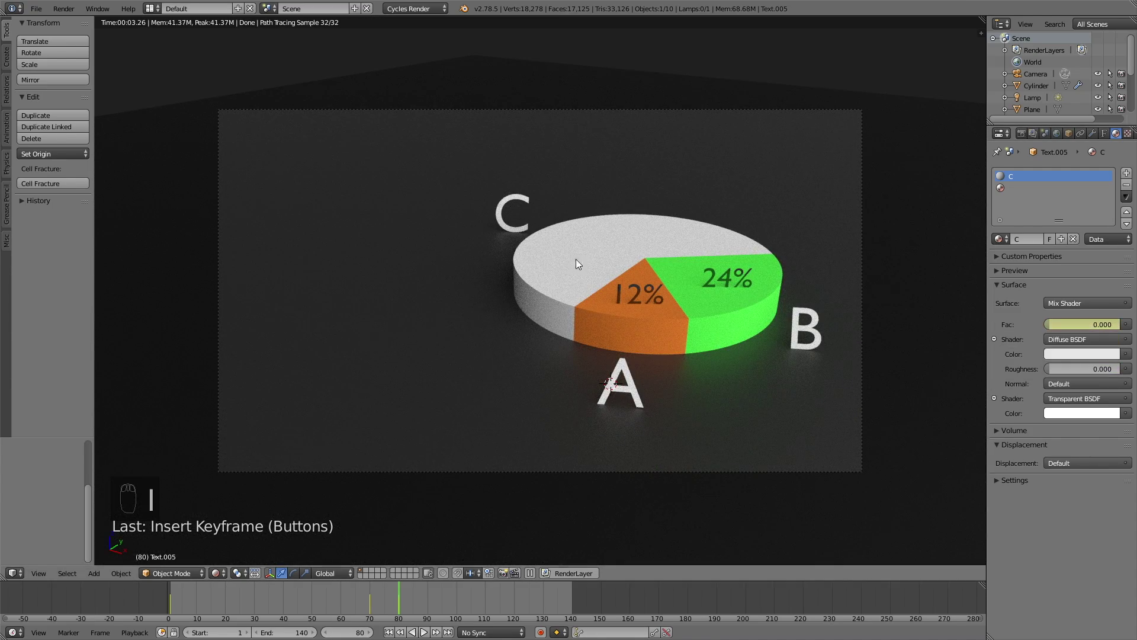
Keyframe the 64% and C label fully visible by frame 85, checking each in rendered view
{"action": "left_click", "coordinate": [645, 257]}
{"action": "left_click_drag", "start_coordinate": [1118, 327], "coordinate": [1089, 320]}
{"action": "key", "text": "i"}
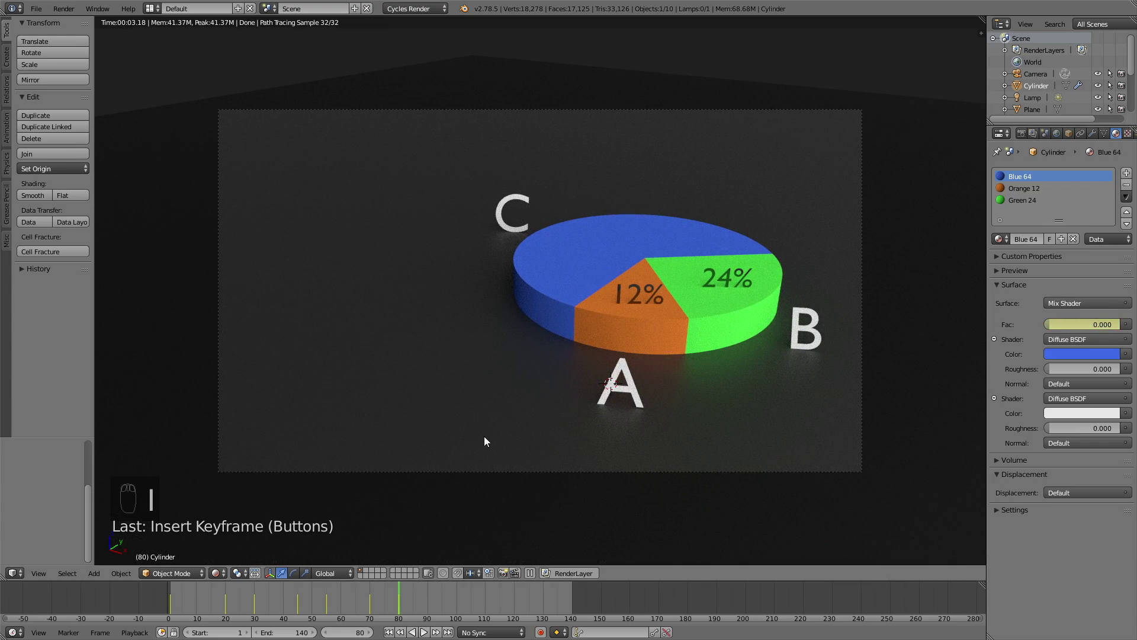
{"action": "key", "text": "shift+z"}
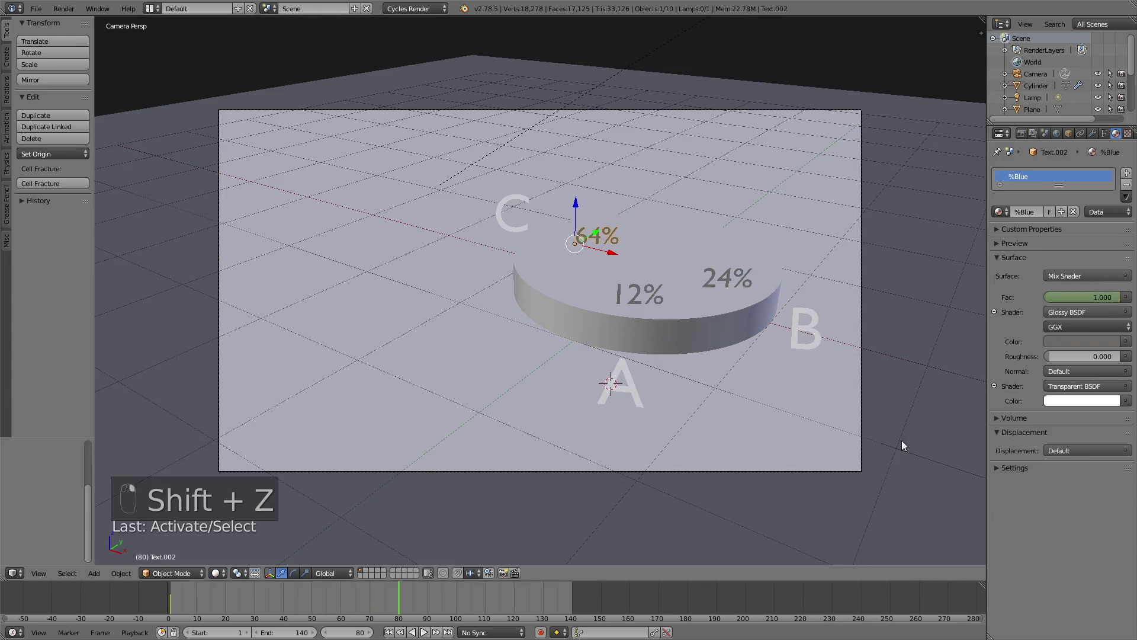
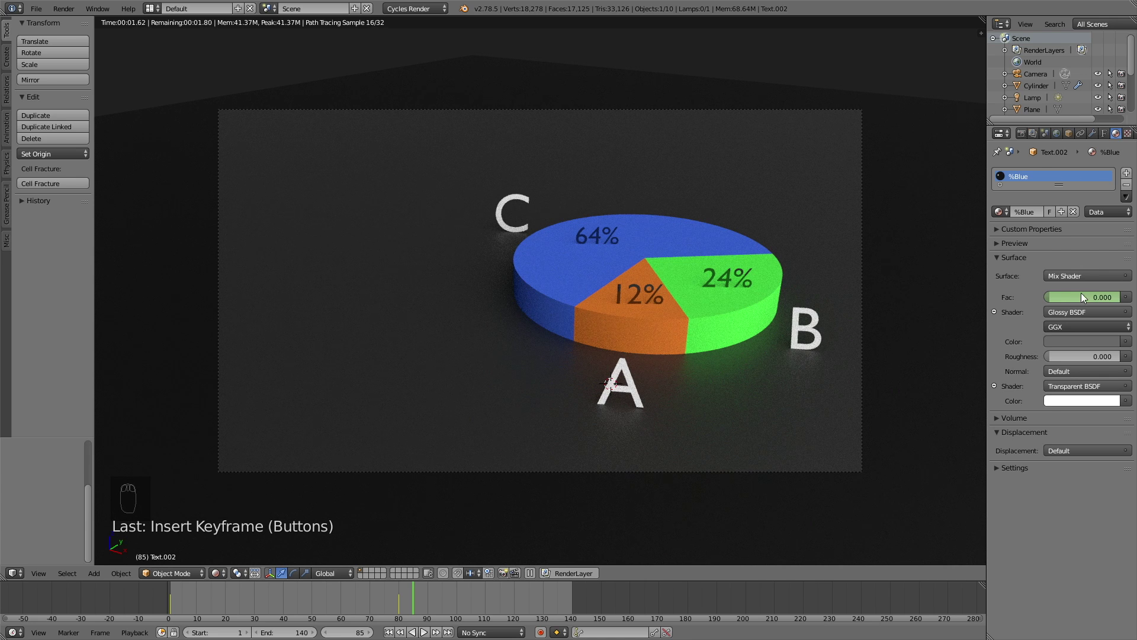
{"action": "key", "text": "i"}
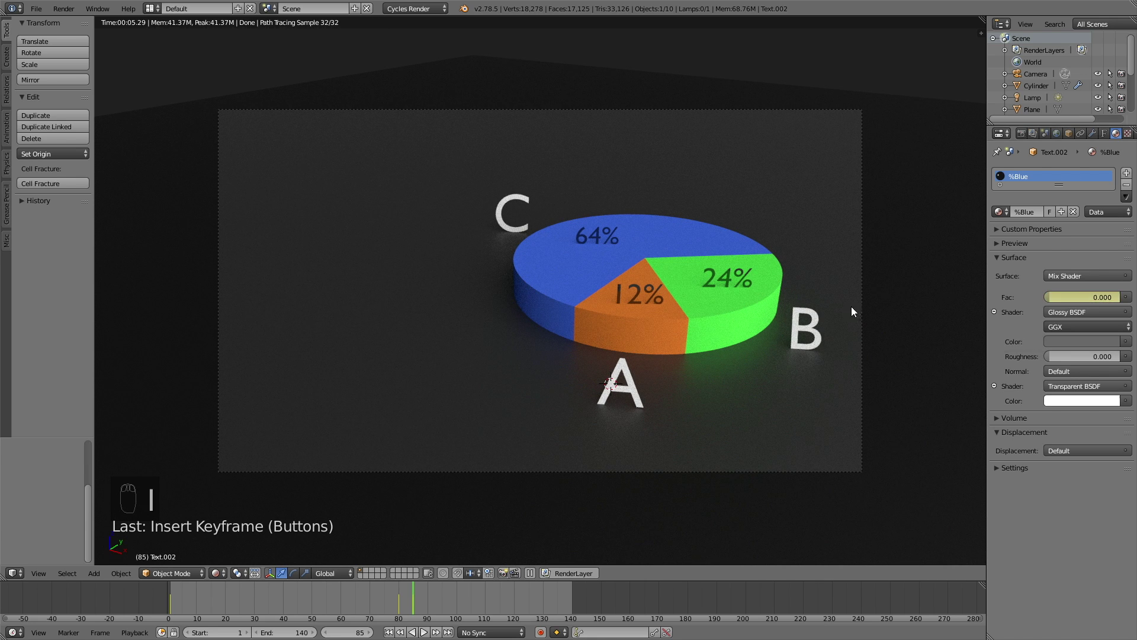
{"action": "key", "text": "shift+z"}
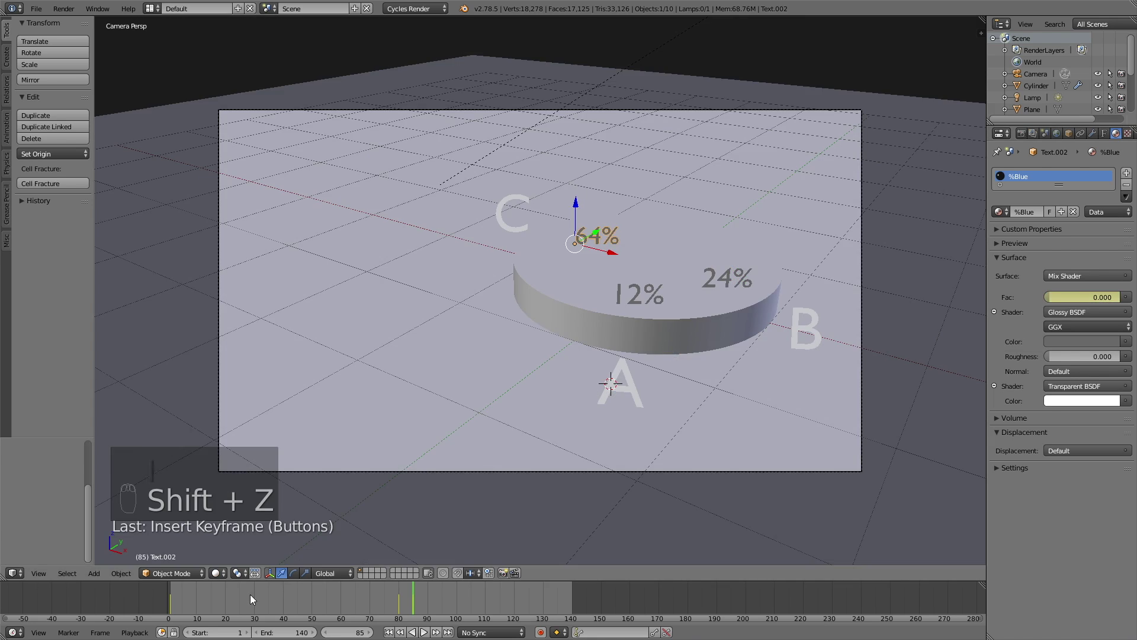
Return to frame 0 and confirm in rendered view that all labels start hidden
{"action": "left_click_drag", "start_coordinate": [158, 599], "coordinate": [551, 436]}
{"action": "key", "text": "shift+z"}
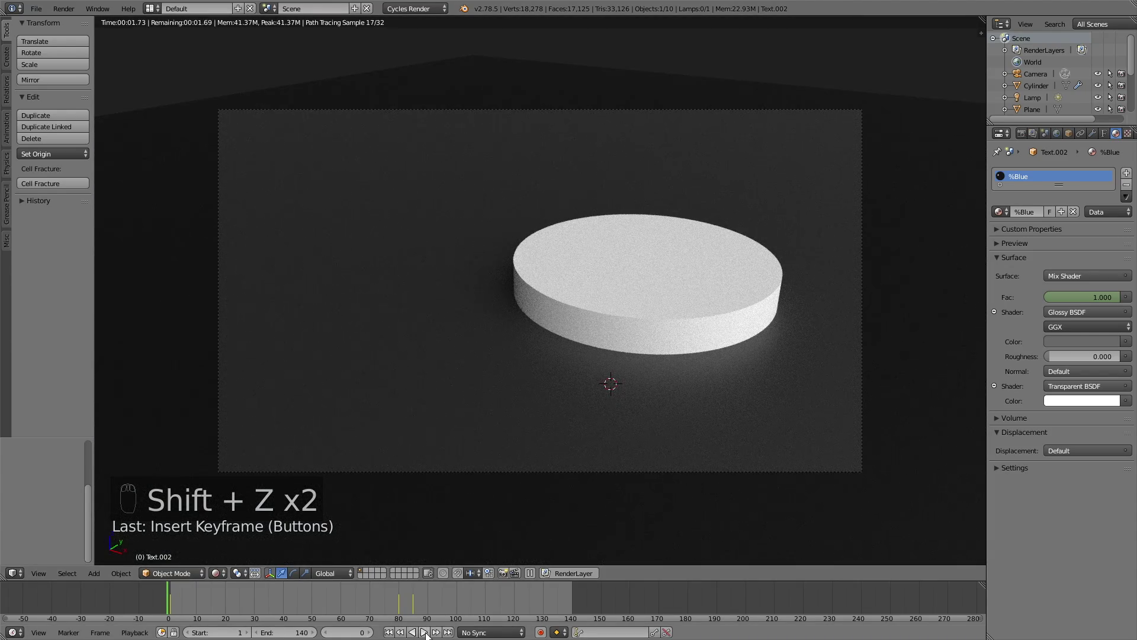
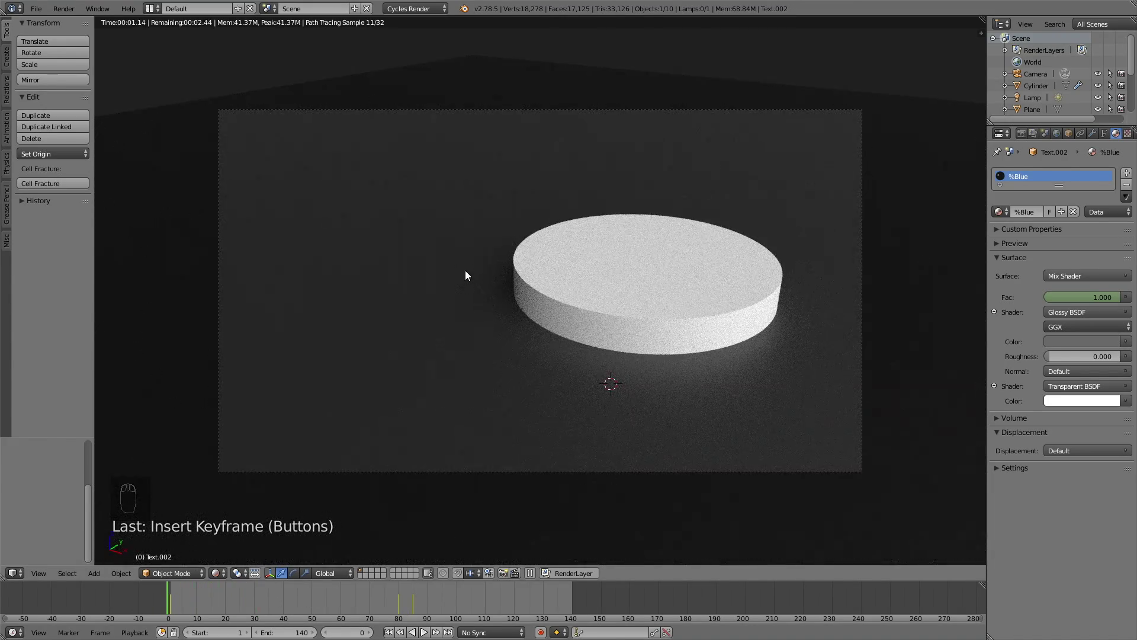
{"action": "key", "text": "shift+z"}
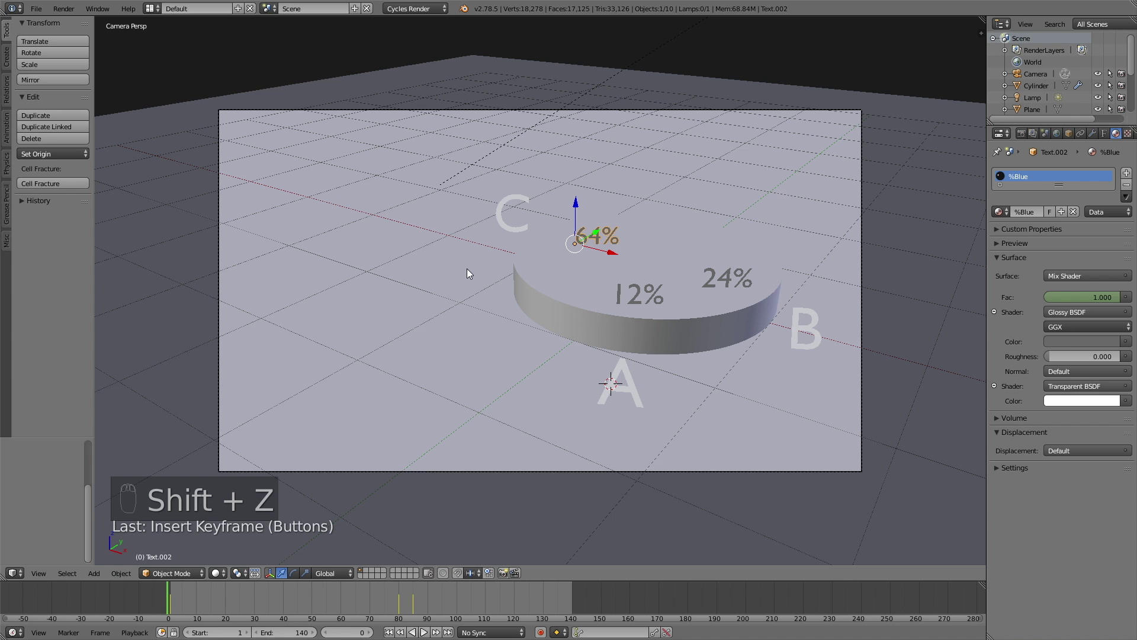
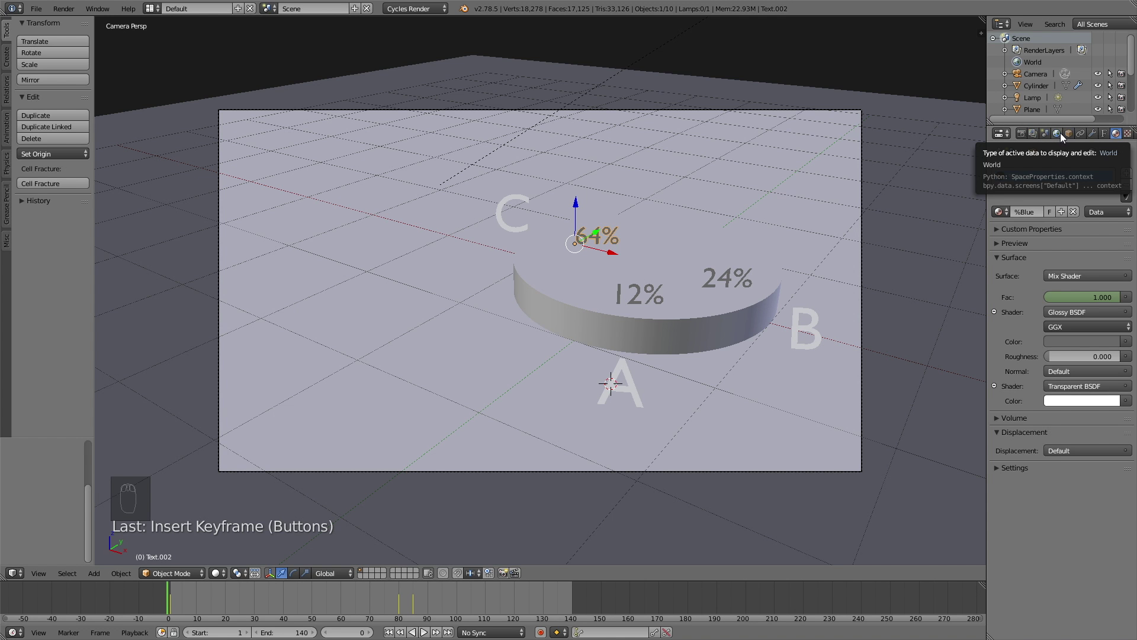
Add a Solidify modifier with thickness 0.02 to the first percentage label
{"action": "middle_click", "coordinate": [745, 267]}
{"action": "left_click", "coordinate": [800, 241]}
{"action": "middle_click", "coordinate": [792, 246]}
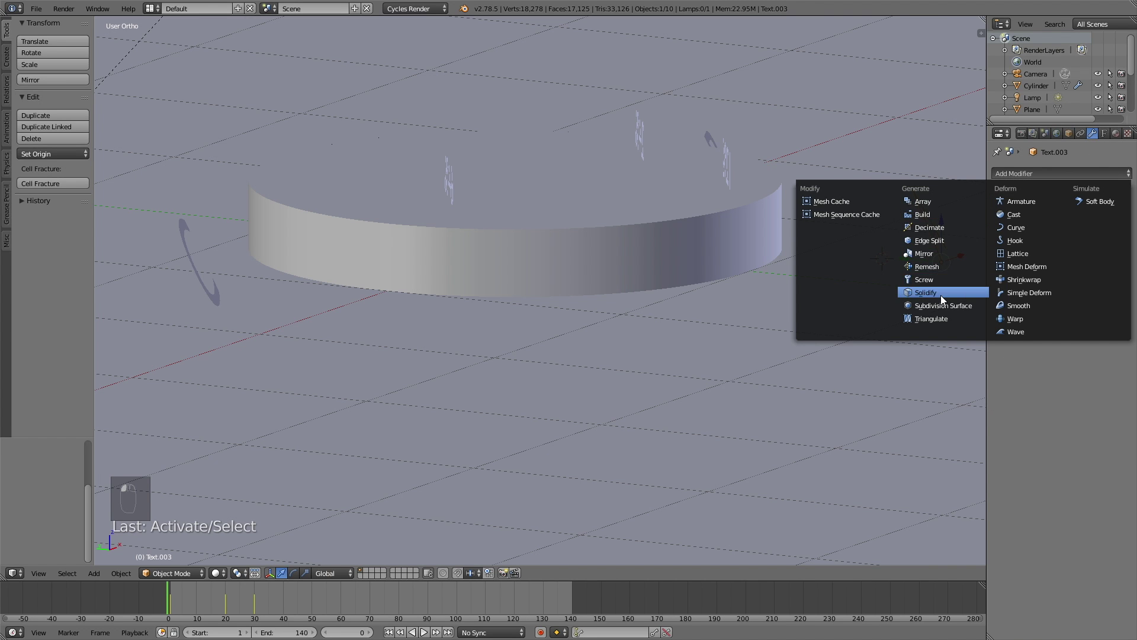
{"action": "left_click", "coordinate": [944, 299]}
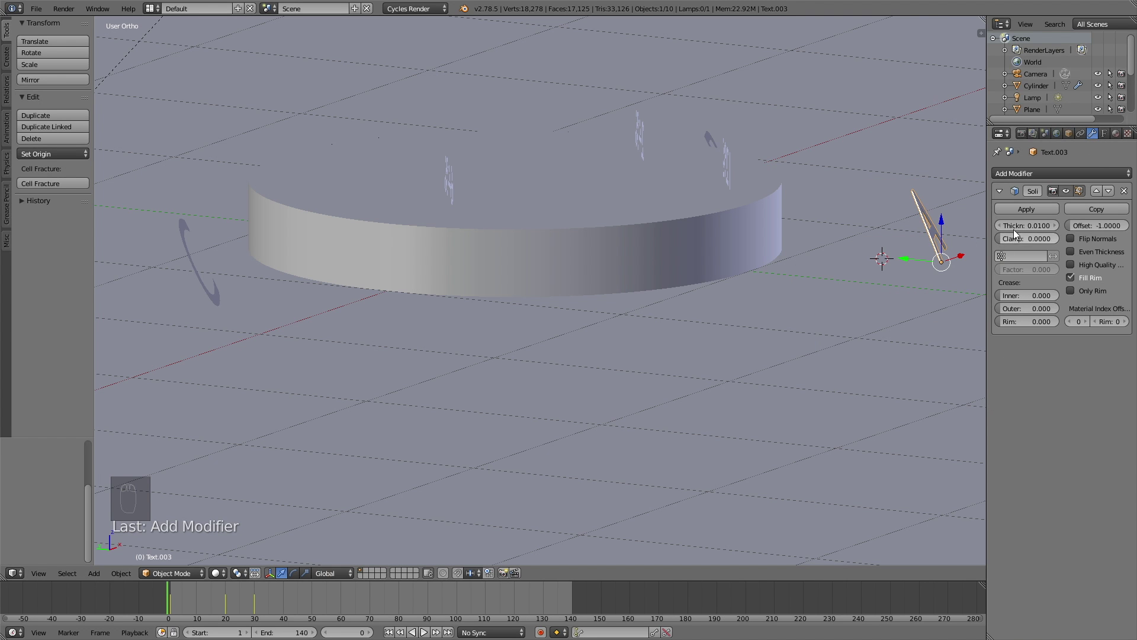
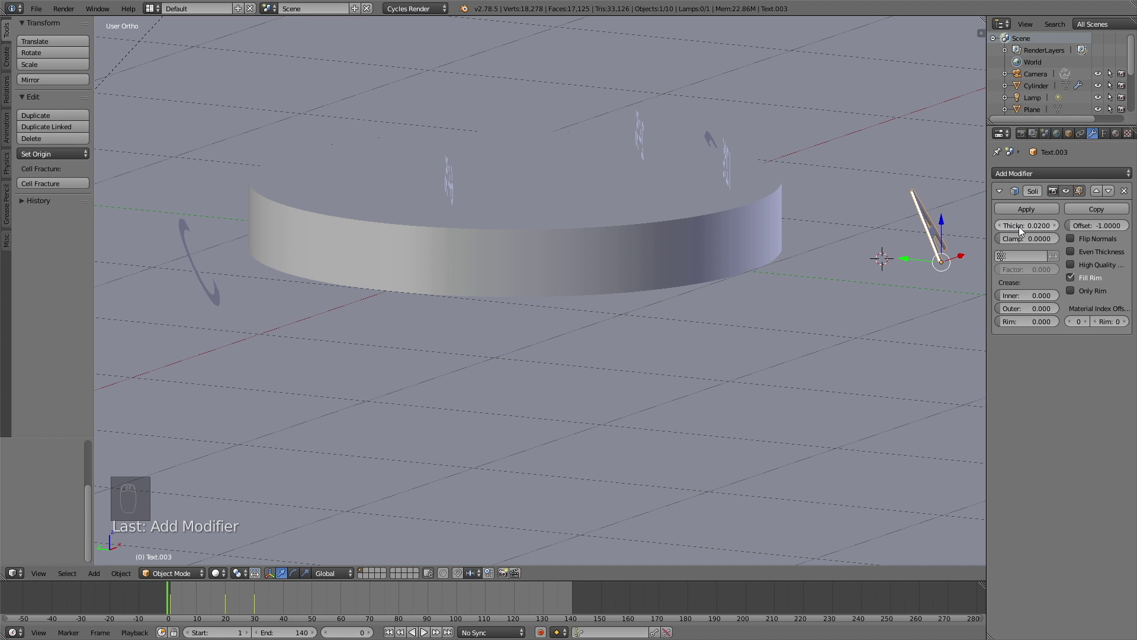
{"action": "left_click", "coordinate": [730, 159]}
{"action": "left_click", "coordinate": [1055, 243]}
{"action": "middle_click", "coordinate": [815, 182]}
Add the same 0.02 Solidify thickness to the remaining percentage and letter labels
{"action": "right_click", "coordinate": [893, 134]}
{"action": "left_click", "coordinate": [1035, 183]}
{"action": "middle_click", "coordinate": [878, 172]}
{"action": "right_click", "coordinate": [645, 128]}
{"action": "left_click", "coordinate": [991, 208]}
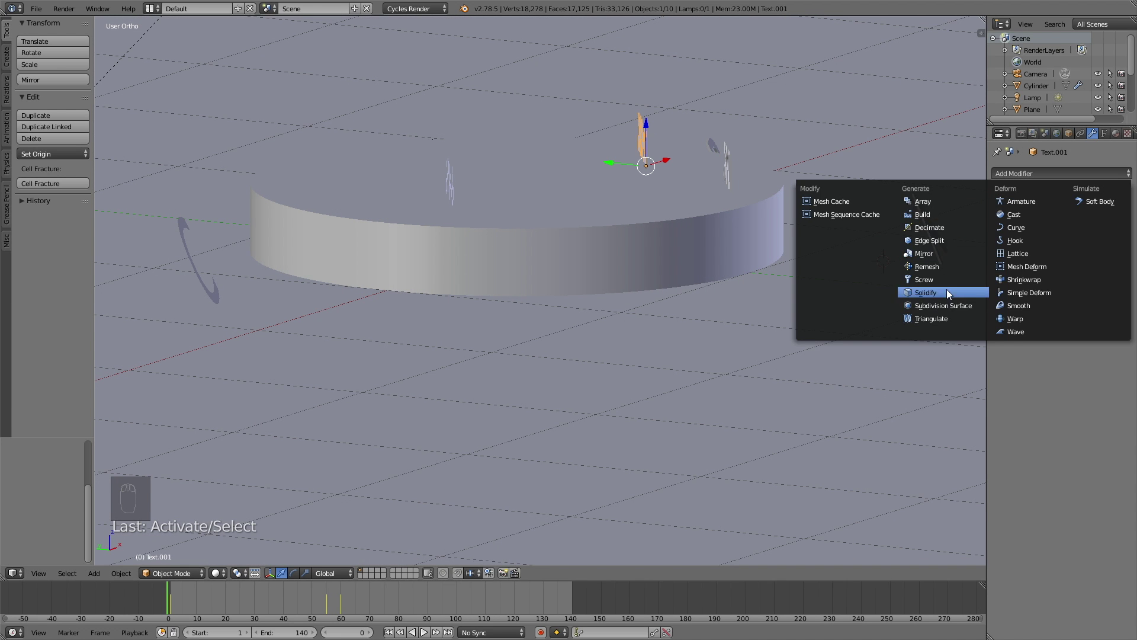
{"action": "left_click", "coordinate": [1042, 226]}
{"action": "right_click", "coordinate": [455, 171]}
{"action": "left_click", "coordinate": [922, 300]}
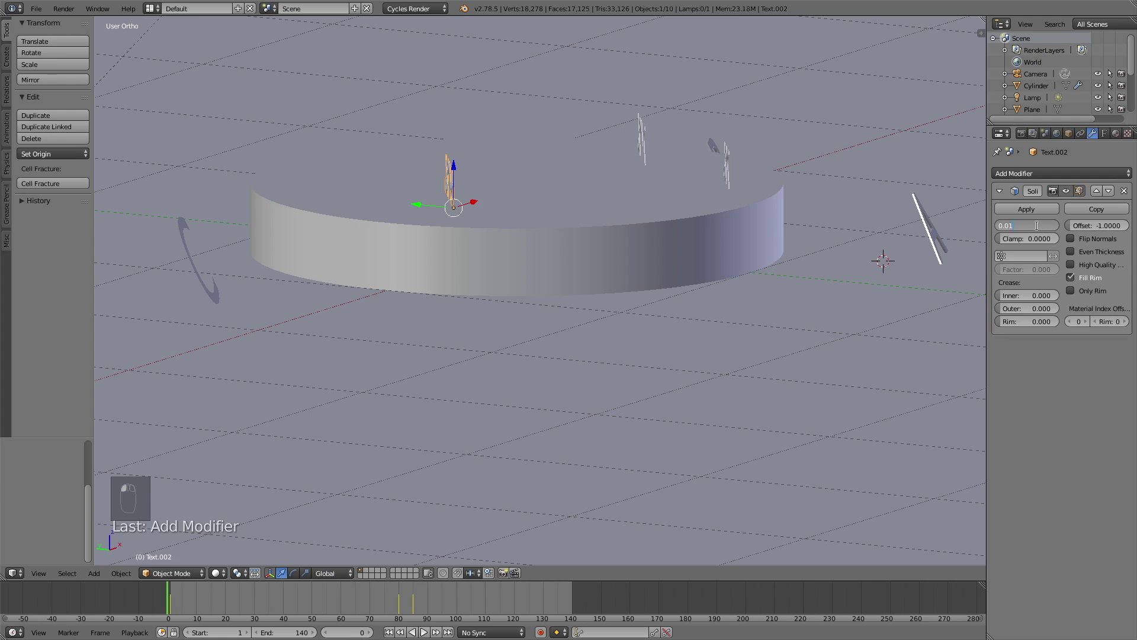
{"action": "right_click", "coordinate": [214, 295]}
{"action": "left_click", "coordinate": [949, 306]}
{"action": "left_click_drag", "start_coordinate": [1040, 229], "coordinate": [1018, 232]}
{"action": "left_click_drag", "start_coordinate": [787, 235], "coordinate": [761, 242]}
Check the thickened labels on the pie's top surface in a rendered camera preview
{"action": "key", "text": "shift+z"}
{"action": "left_click_drag", "start_coordinate": [798, 251], "coordinate": [746, 255]}
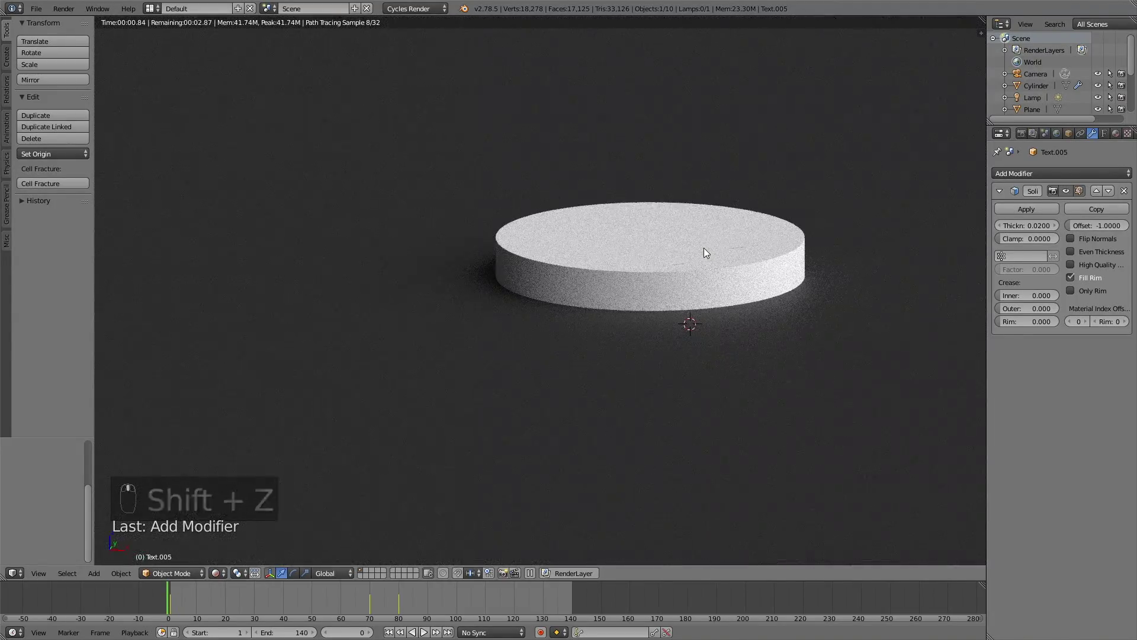
{"action": "key", "text": "KP_0"}
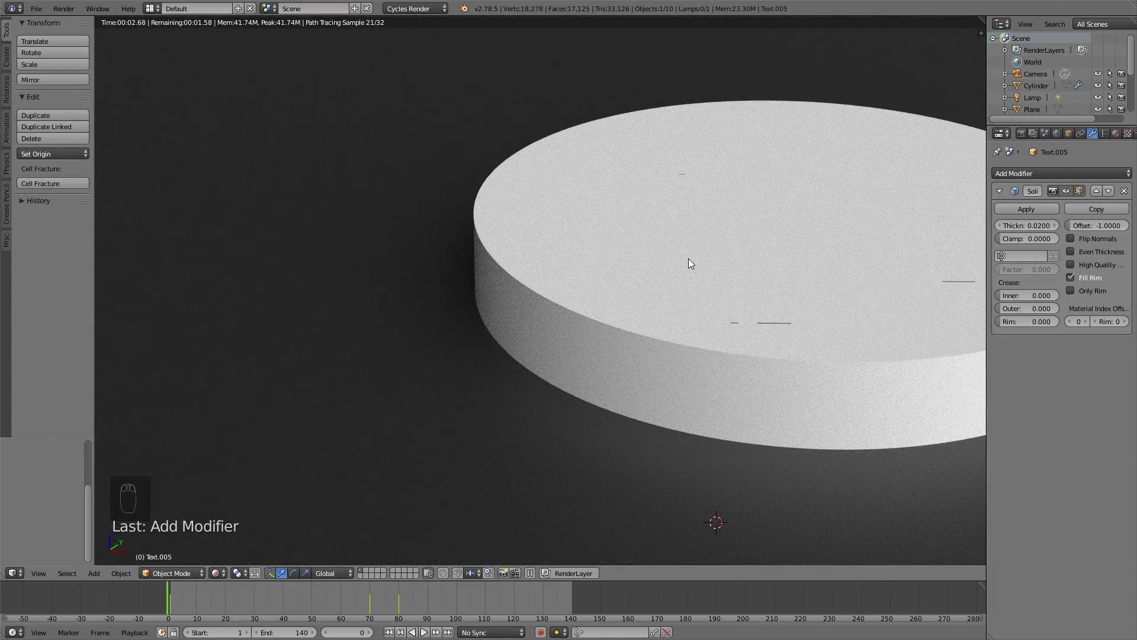
{"action": "key", "text": "shift+z"}
{"action": "middle_click", "coordinate": [745, 271]}
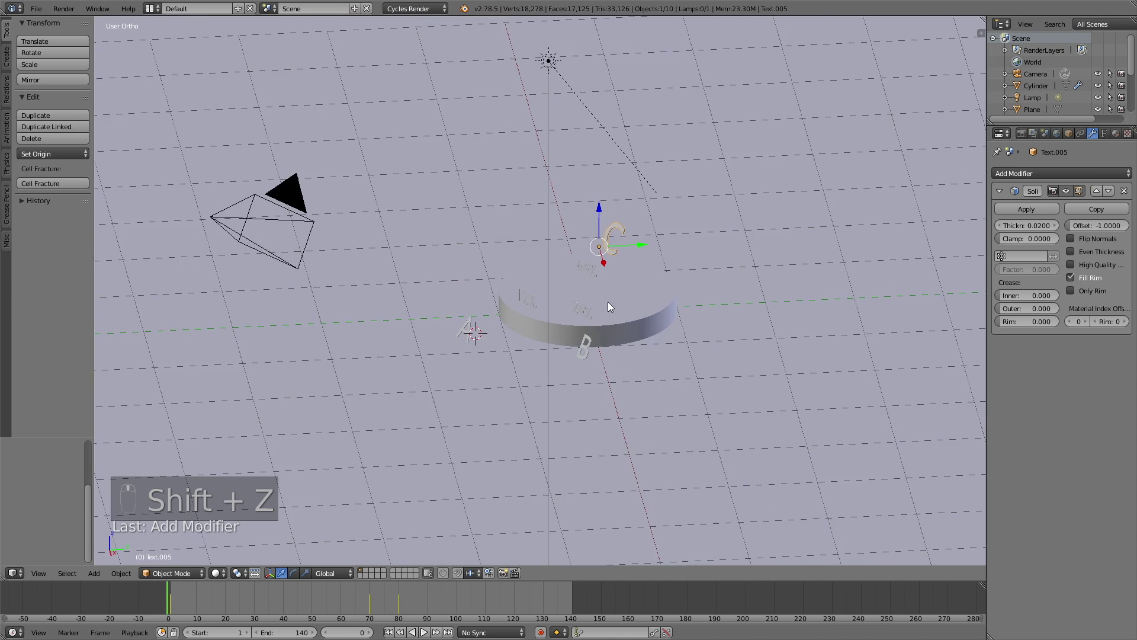
Select the labels and move them straight up along Z so they sit above the pie, confirming the new height
{"action": "right_click", "coordinate": [489, 320]}
{"action": "left_click", "coordinate": [484, 320]}
{"action": "left_click_drag", "start_coordinate": [403, 276], "coordinate": [572, 269]}
{"action": "key", "text": "KP_0"}
{"action": "middle_click", "coordinate": [572, 269]}
{"action": "key", "text": "shift+z"}
{"action": "key", "text": "g"}
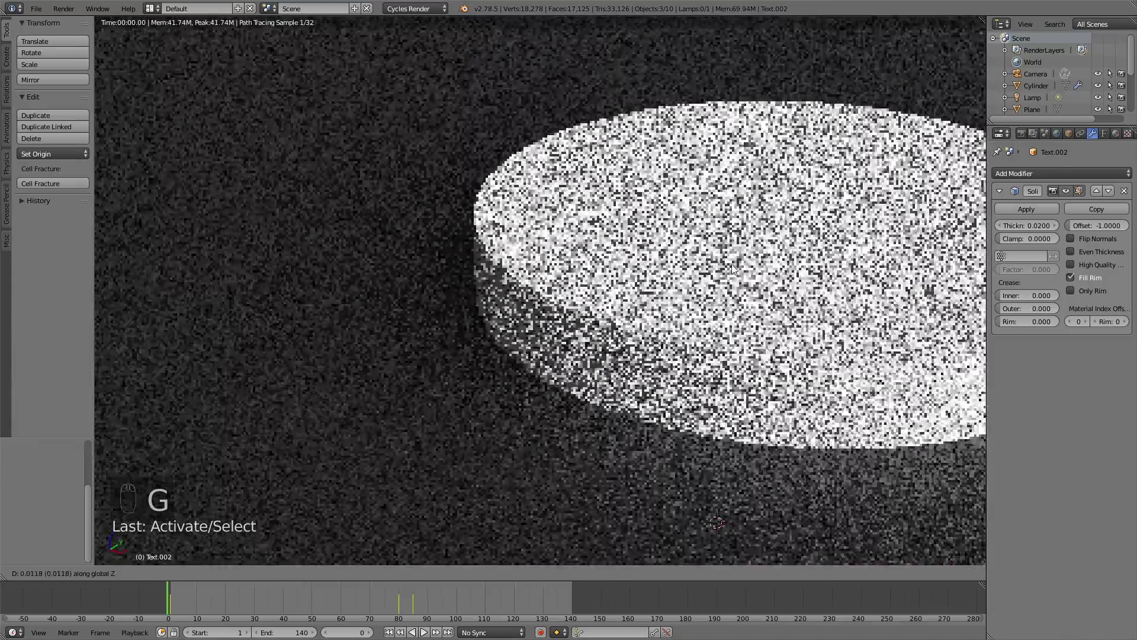
{"action": "left_click", "coordinate": [733, 267]}
Scrub the animation in rendered camera view to verify the slices and labels fade in before rendering PNG frames
{"action": "key", "text": "shift+z"}
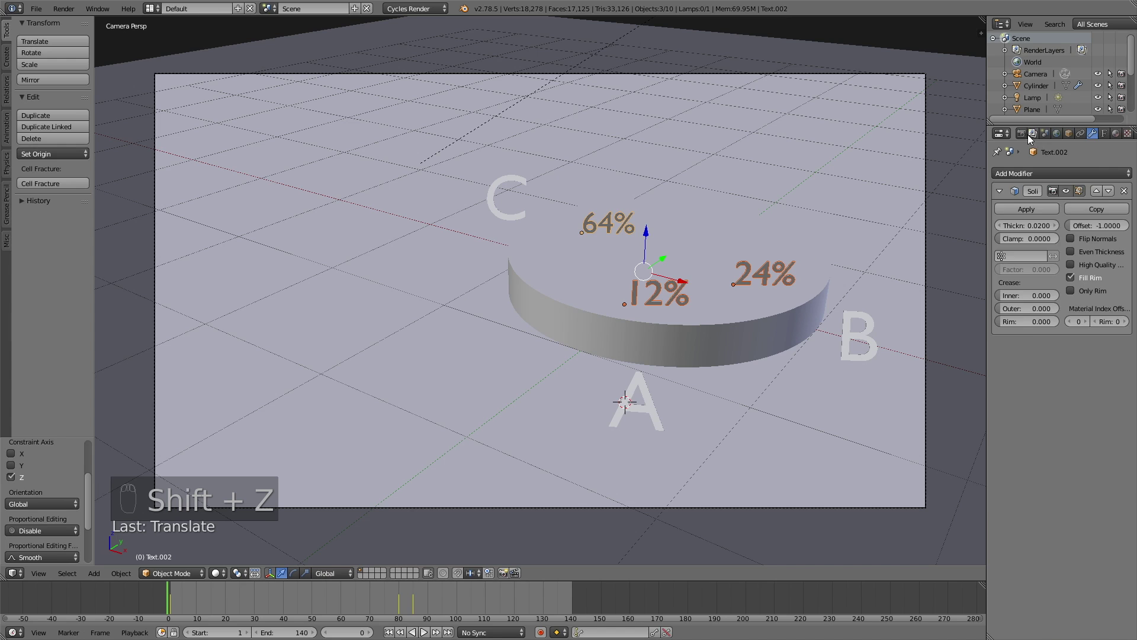
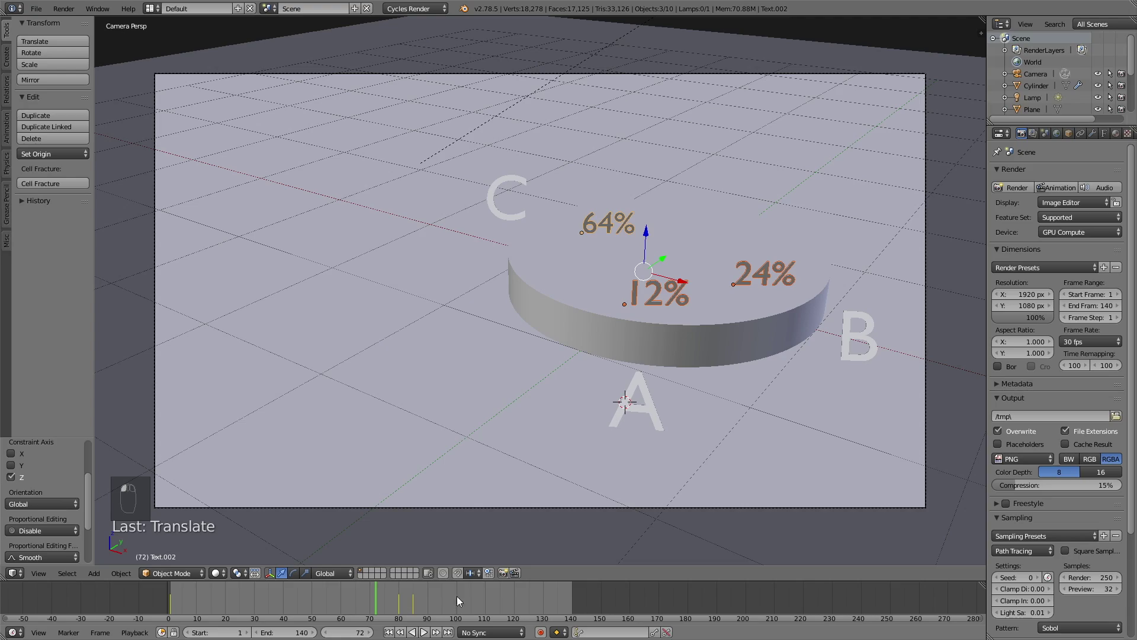
{"action": "key", "text": "shift+z"}
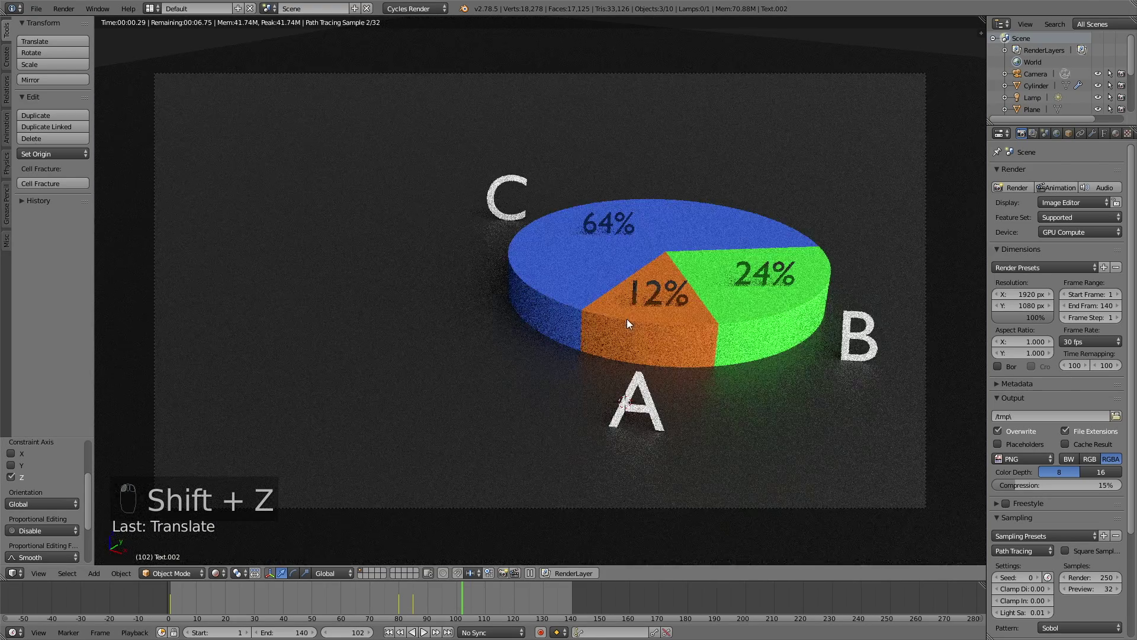
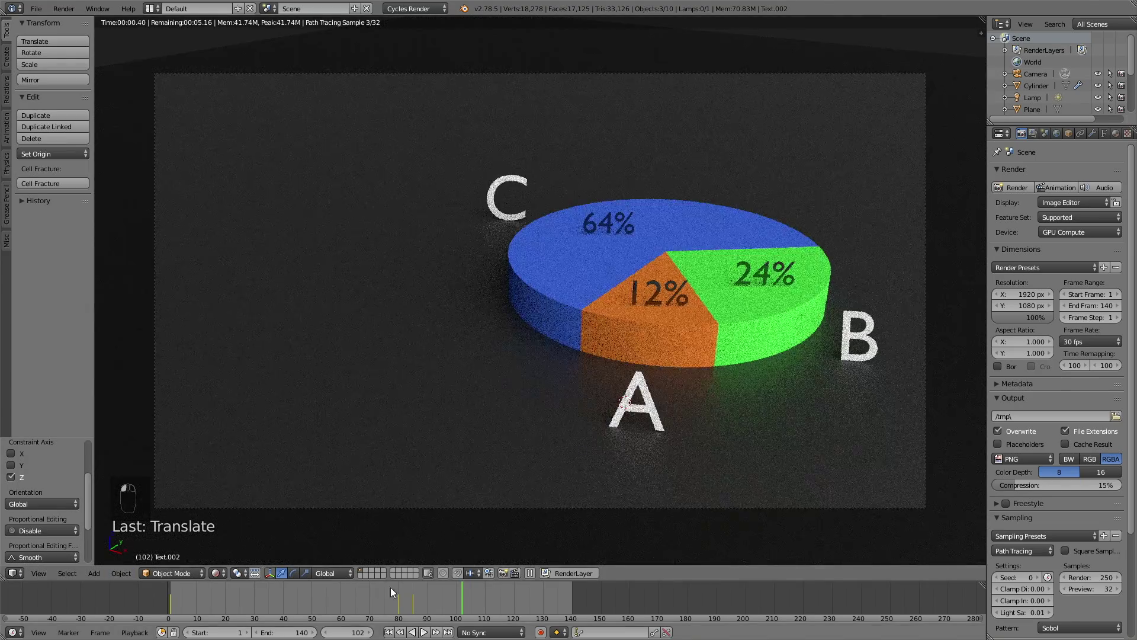
{"action": "middle_click", "coordinate": [272, 612]}
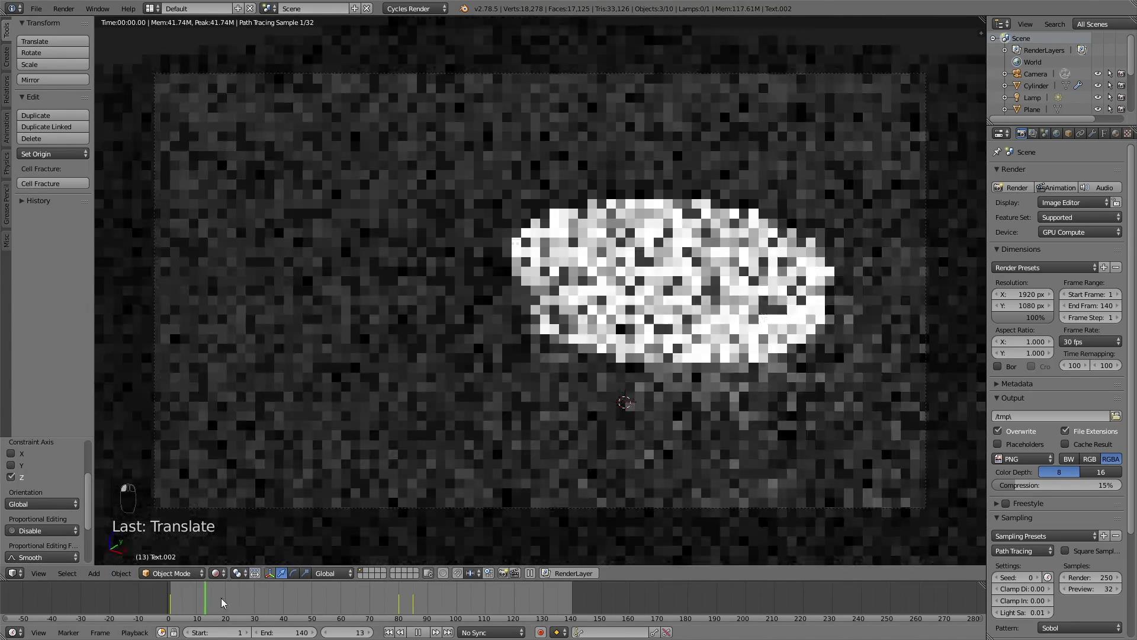
{"action": "left_click_drag", "start_coordinate": [289, 607], "coordinate": [429, 609]}
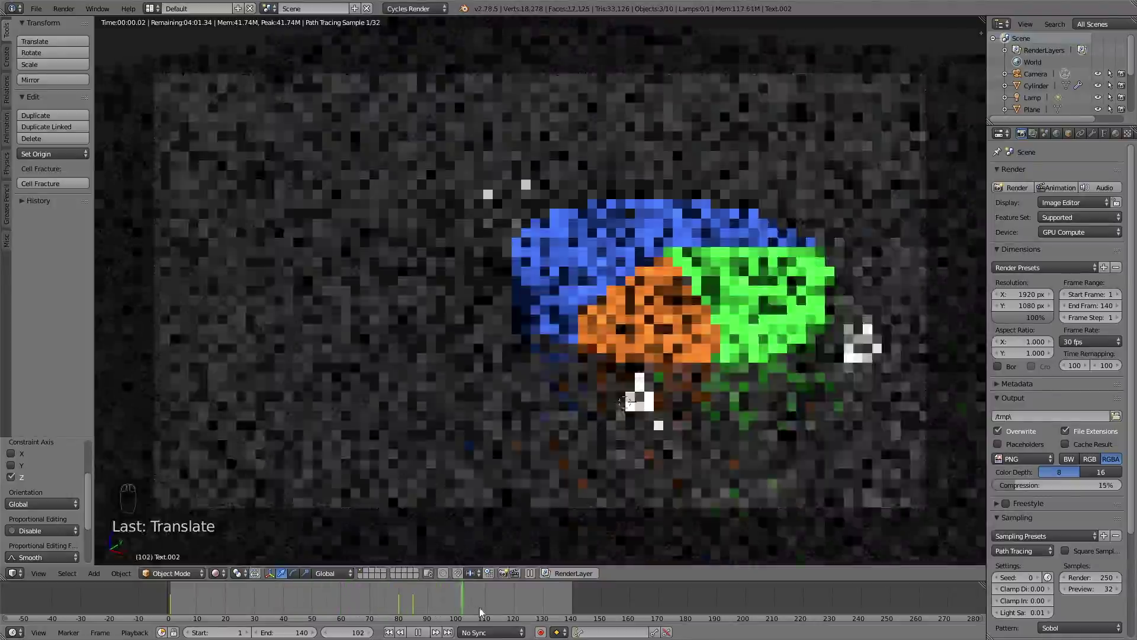
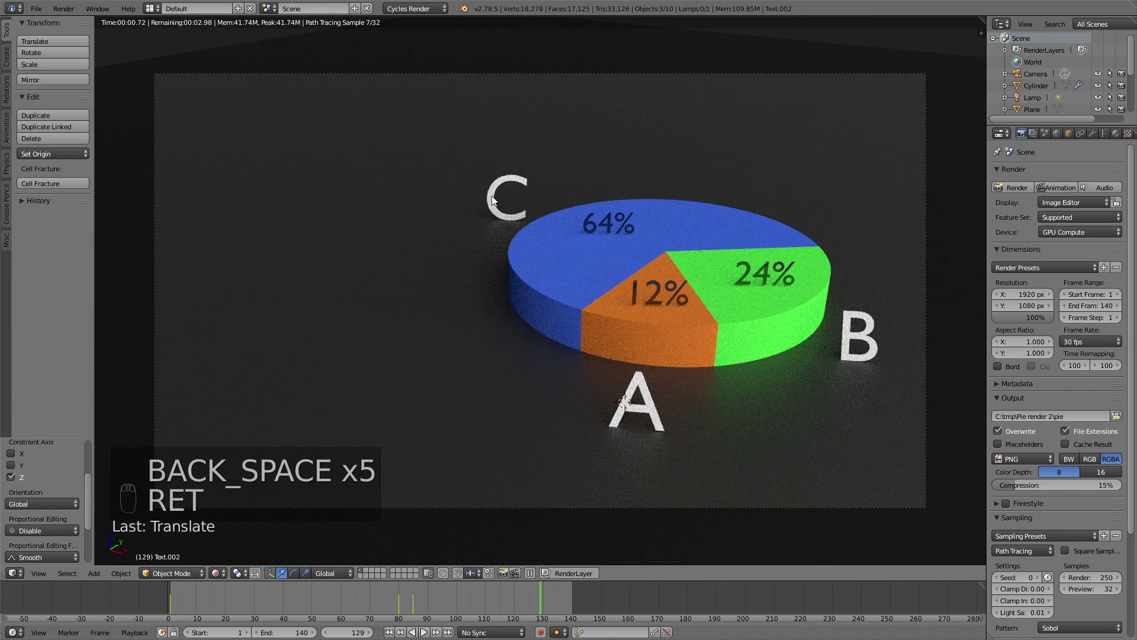
{"action": "key", "text": "shift+z"}
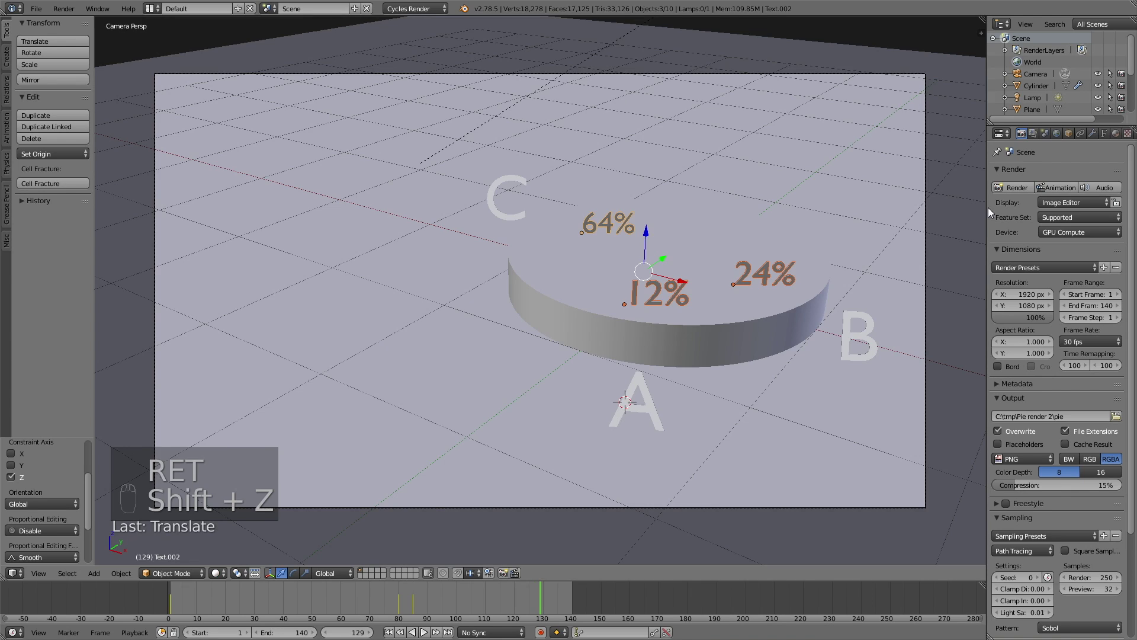